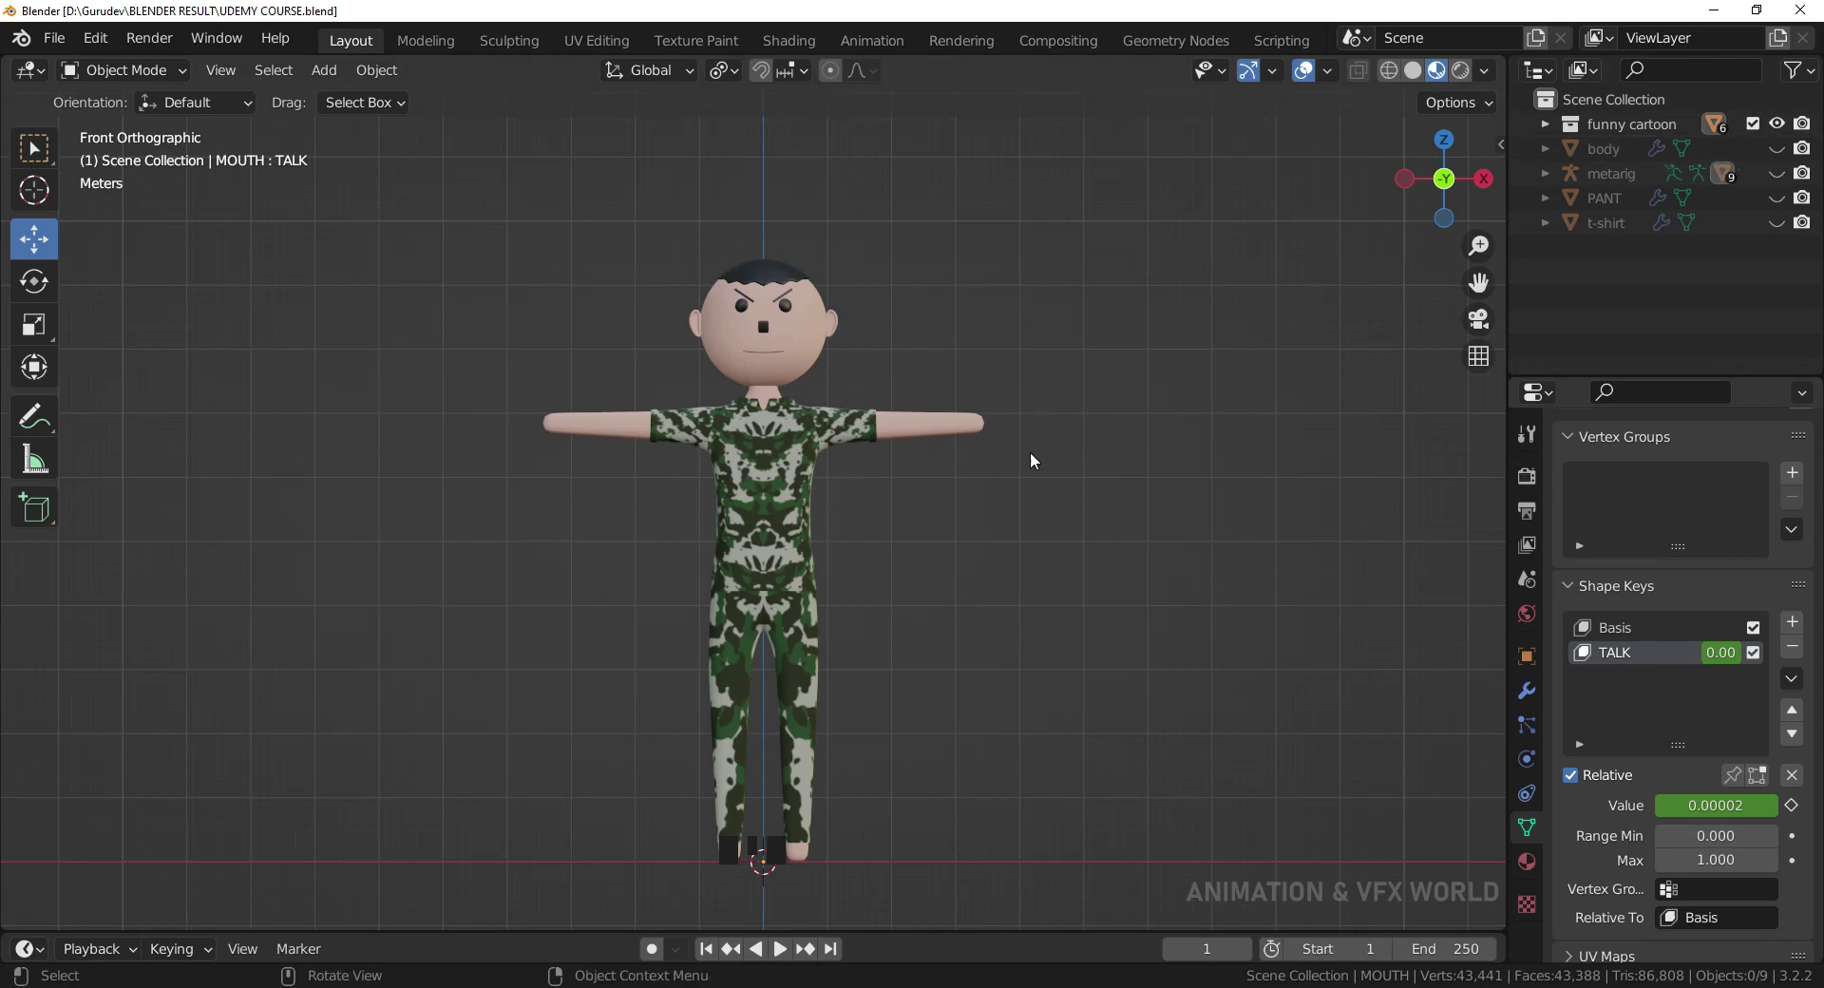
Toggle the funny cartoon collection hidden and visible again to check its contents.
{"action": "left_click_drag", "start_coordinate": [1033, 468], "coordinate": [1780, 132]}
{"action": "left_click", "coordinate": [1780, 131]}
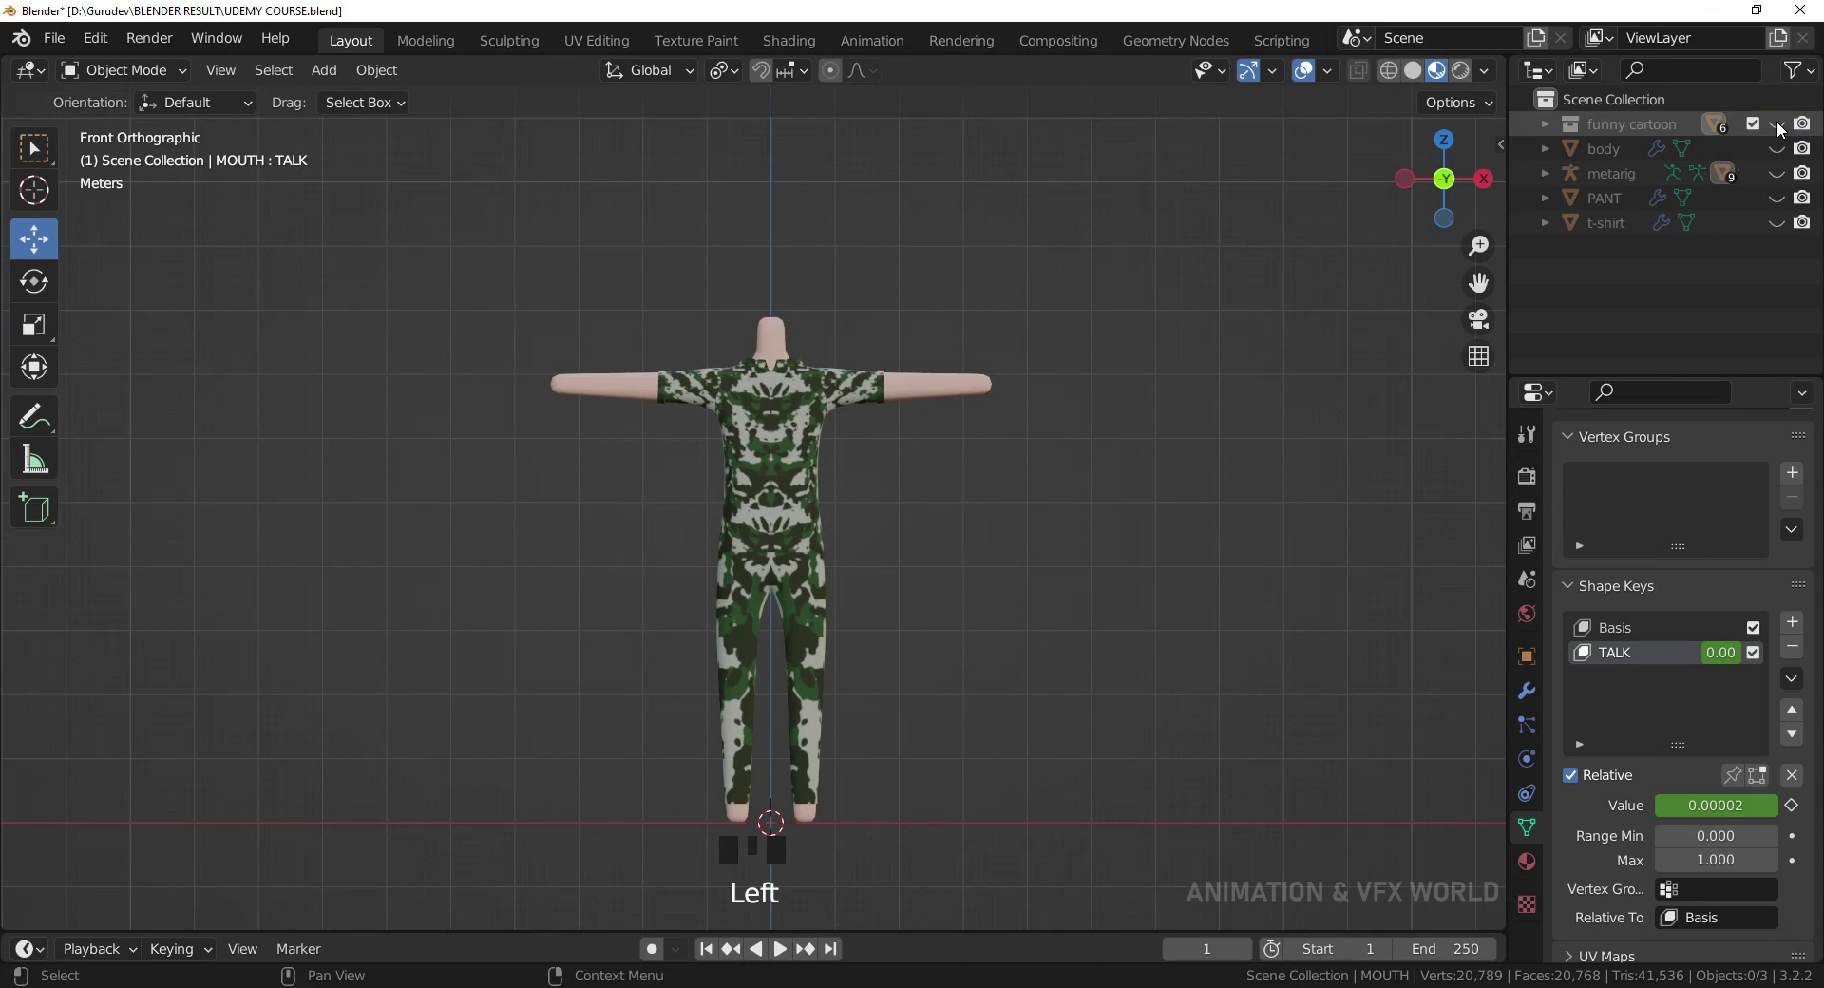
{"action": "left_click", "coordinate": [1776, 135]}
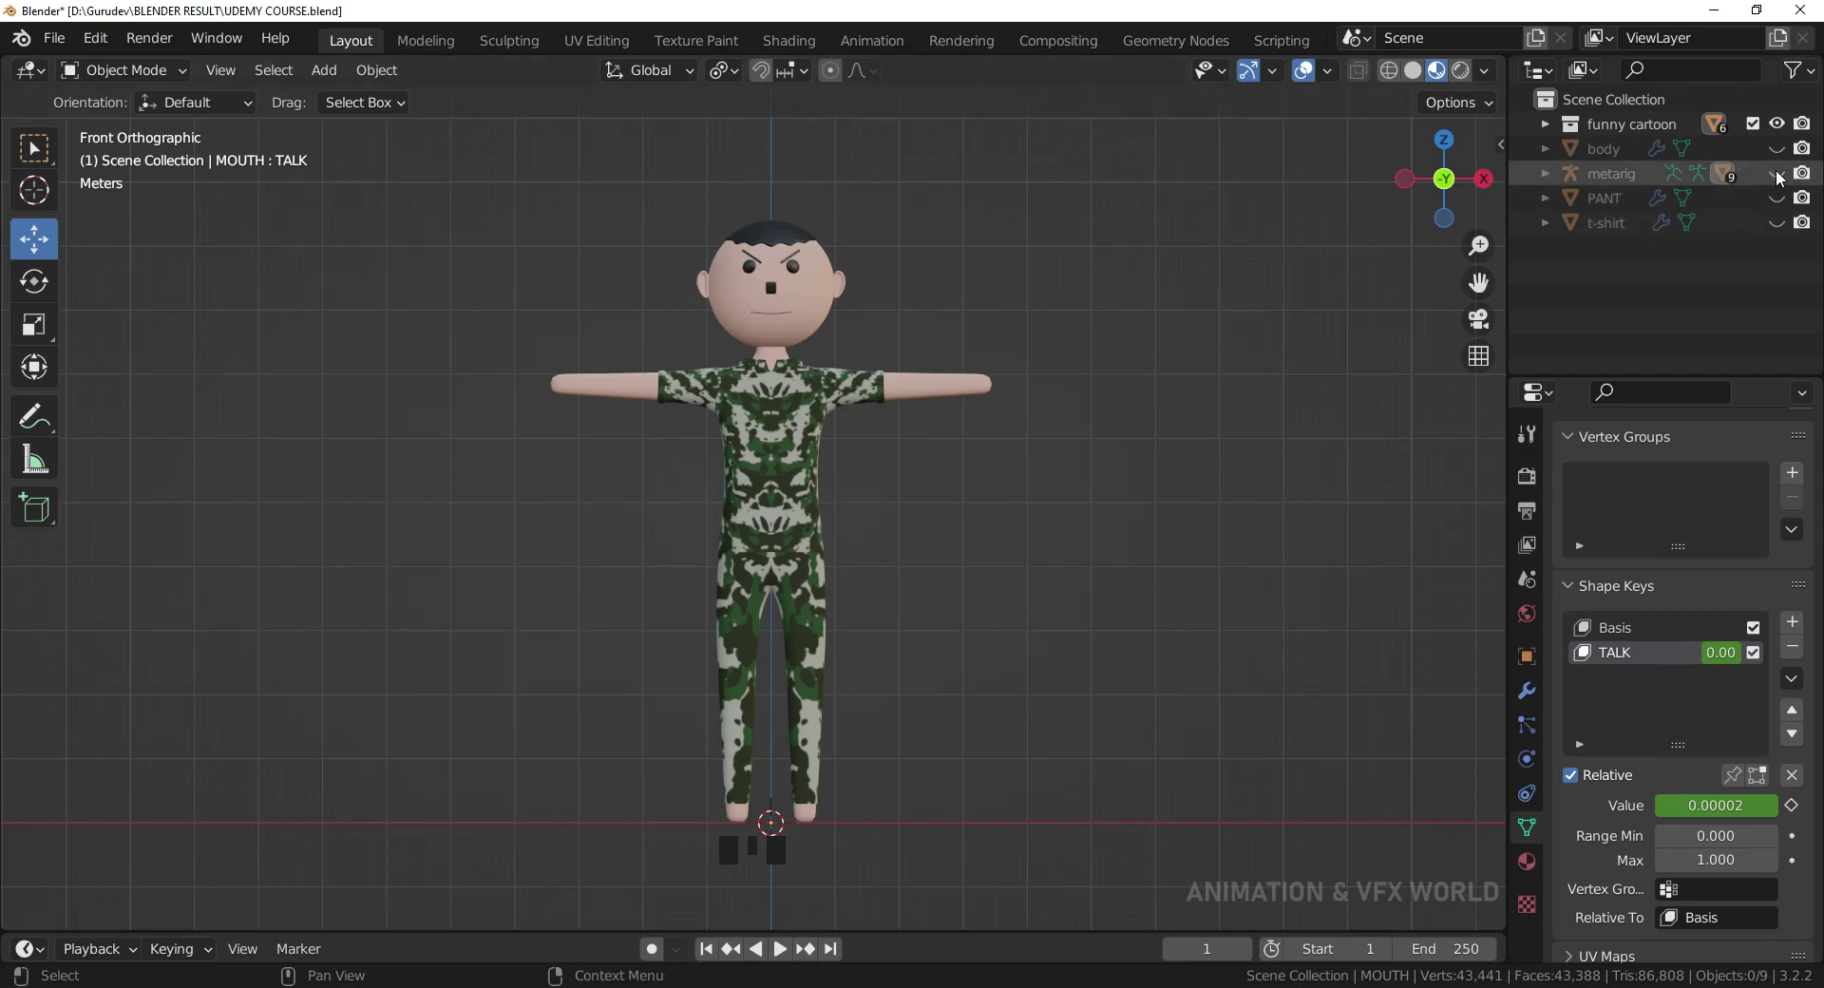
Unhide the metarig armature so its bones show, and select it.
{"action": "left_click", "coordinate": [1784, 176]}
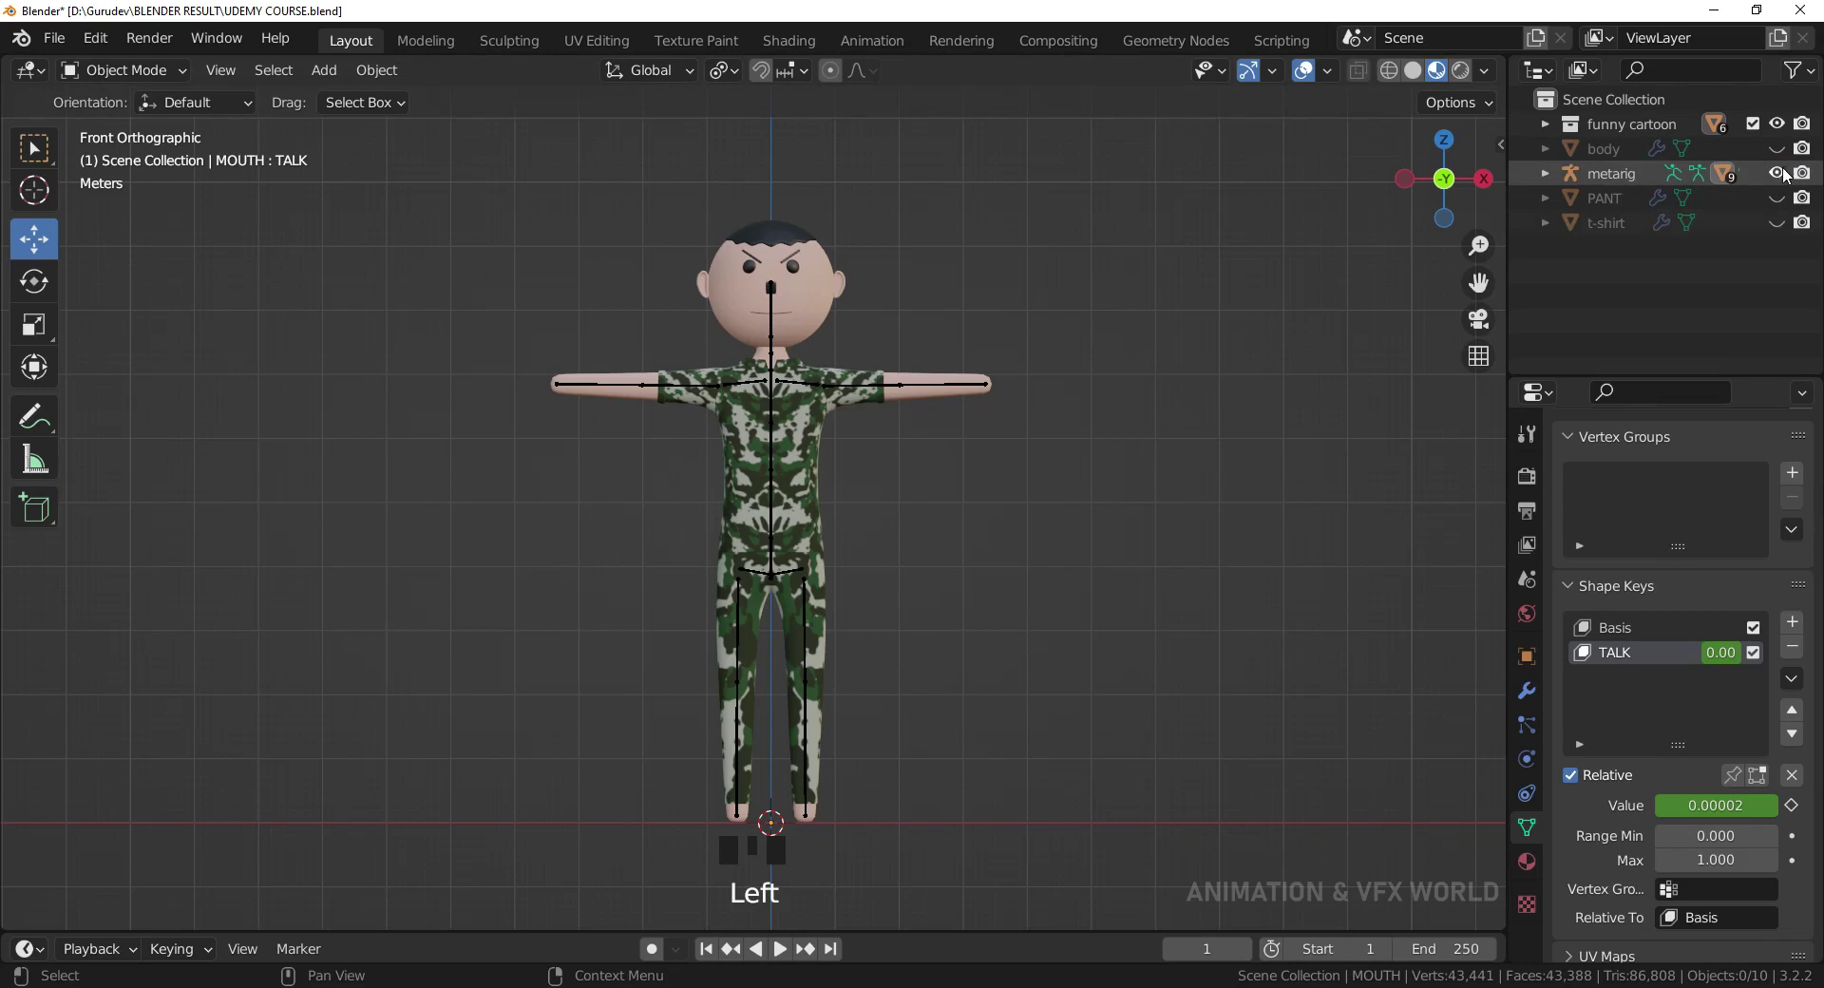
{"action": "left_click", "coordinate": [1785, 178]}
{"action": "left_click", "coordinate": [1785, 179]}
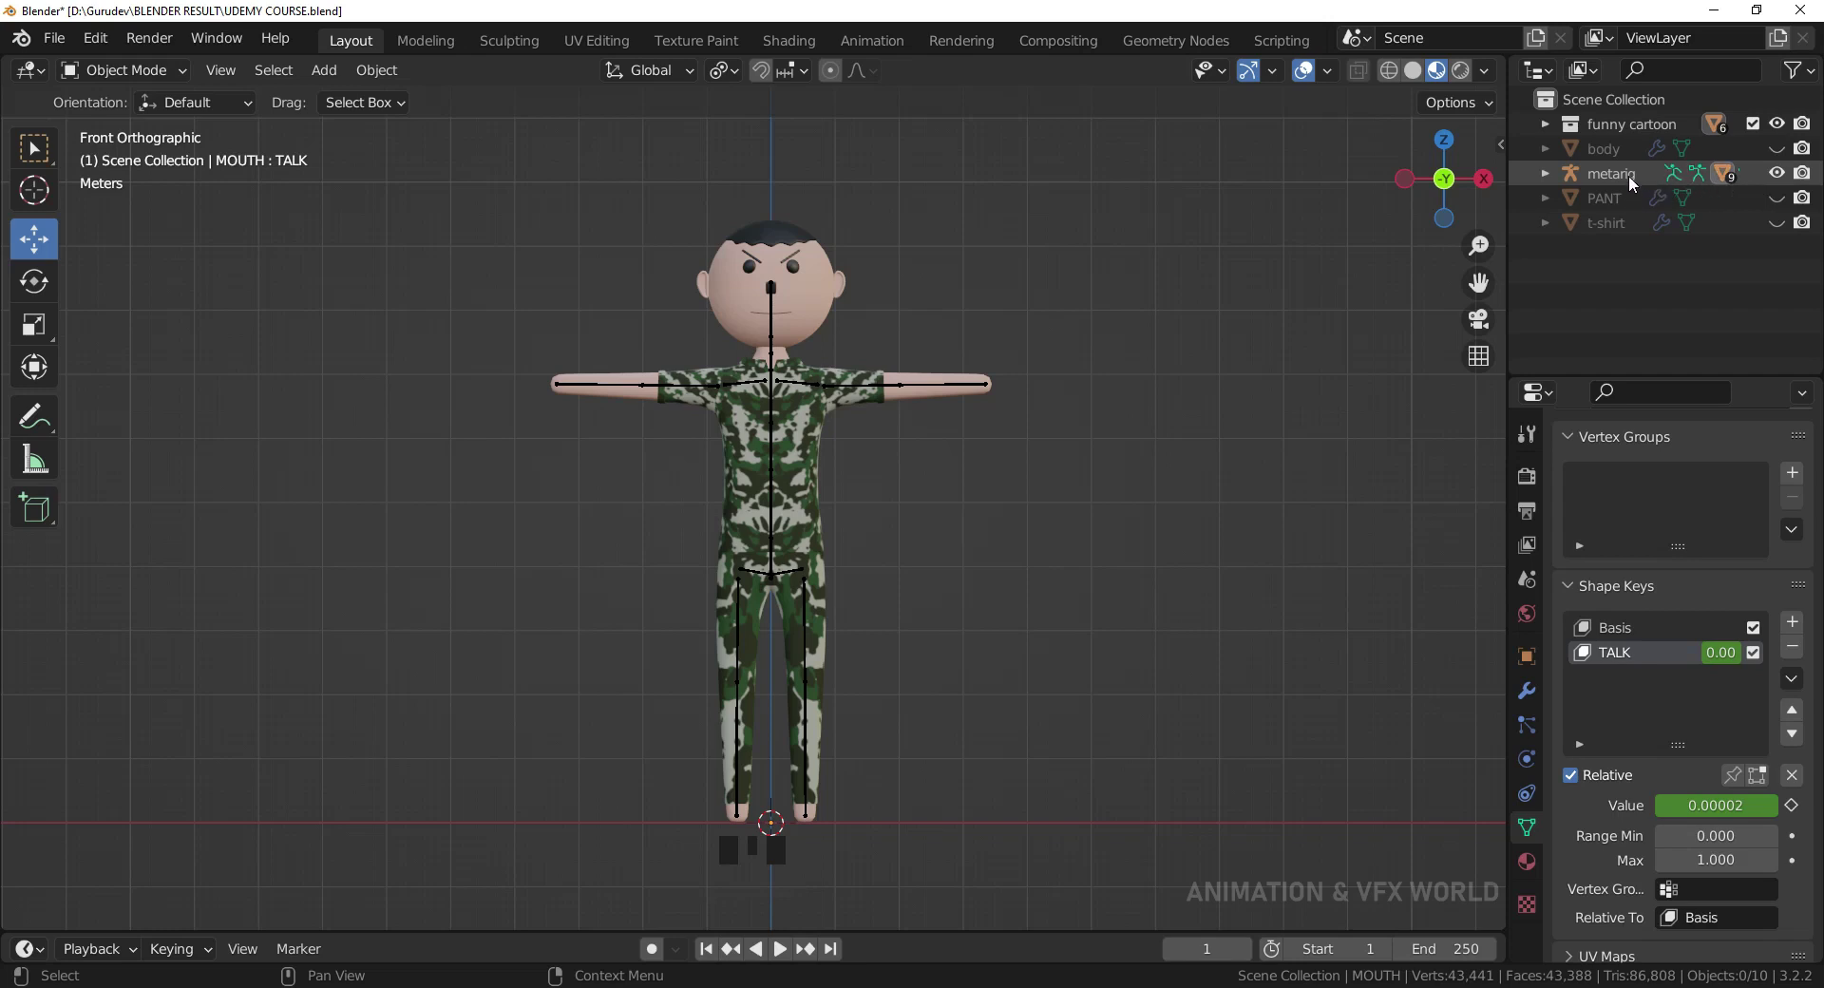
Drop the metarig into the funny cartoon collection and re-check the collection's visibility.
{"action": "left_click", "coordinate": [1636, 180]}
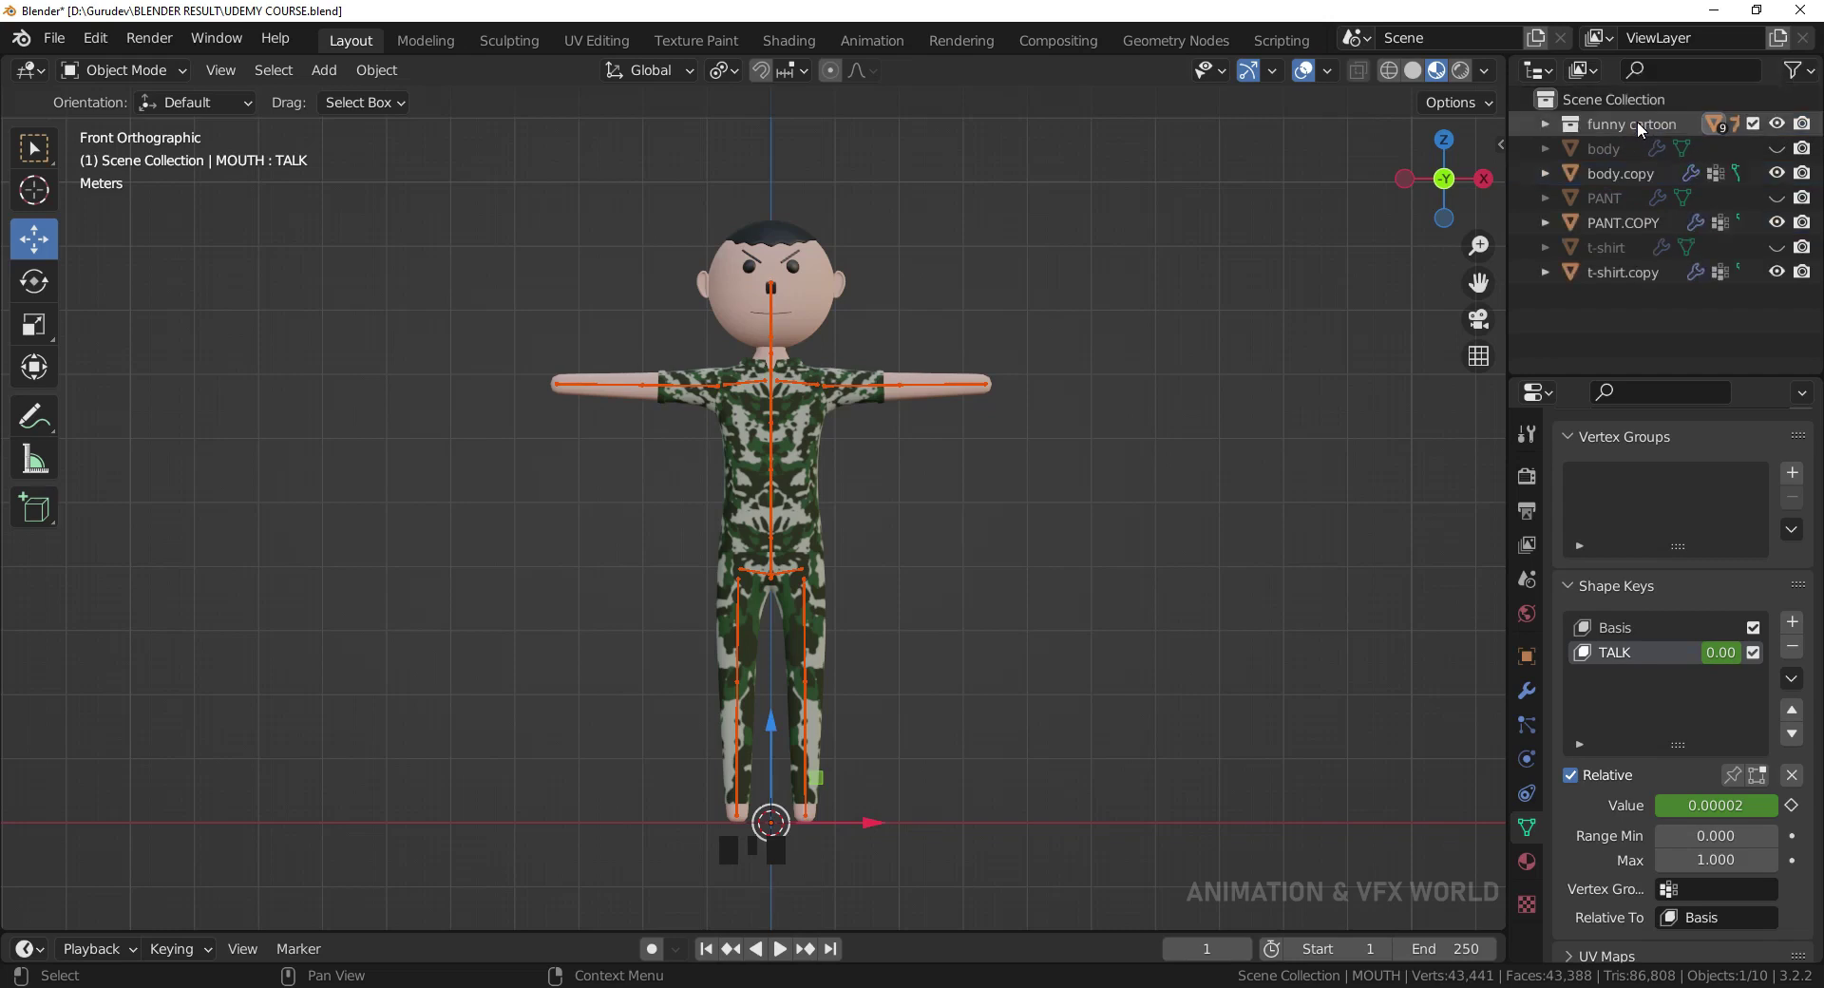
{"action": "left_click", "coordinate": [1780, 127]}
{"action": "left_click", "coordinate": [1780, 128]}
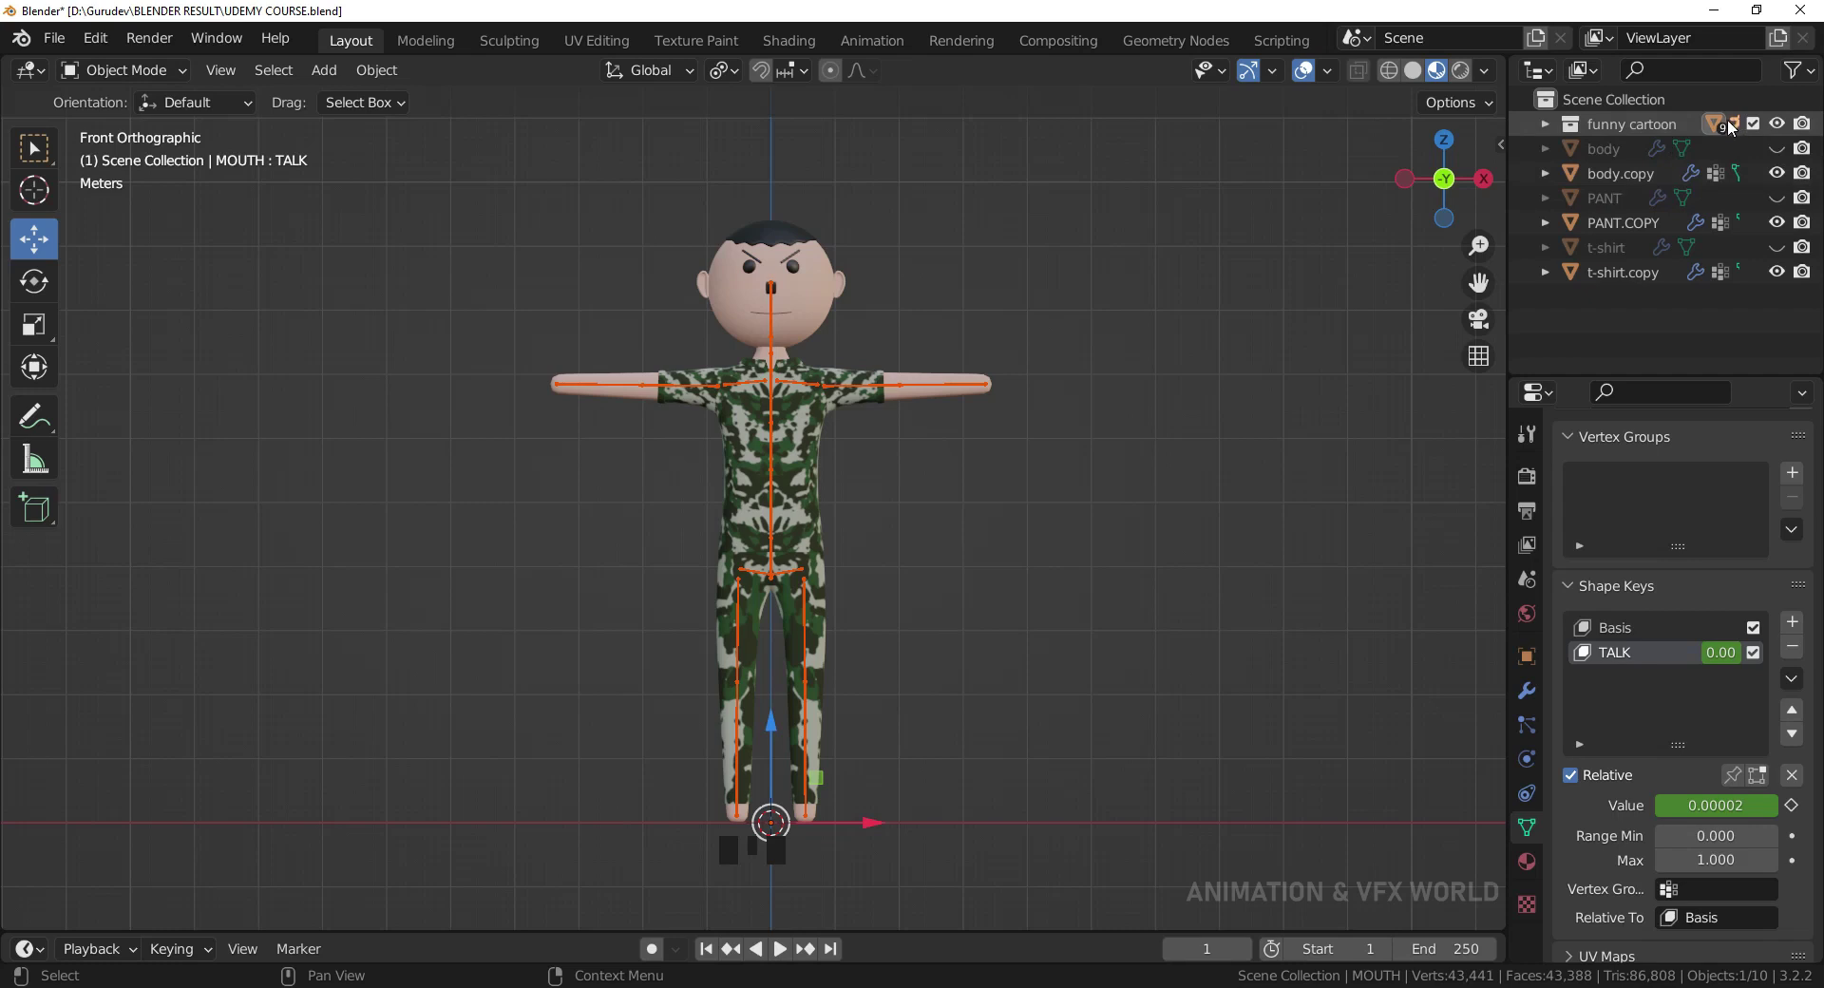
Select the copied body, PANT.COPY and t-shirt.copy objects in the Outliner.
{"action": "left_click", "coordinate": [1185, 426]}
{"action": "left_click", "coordinate": [1647, 180]}
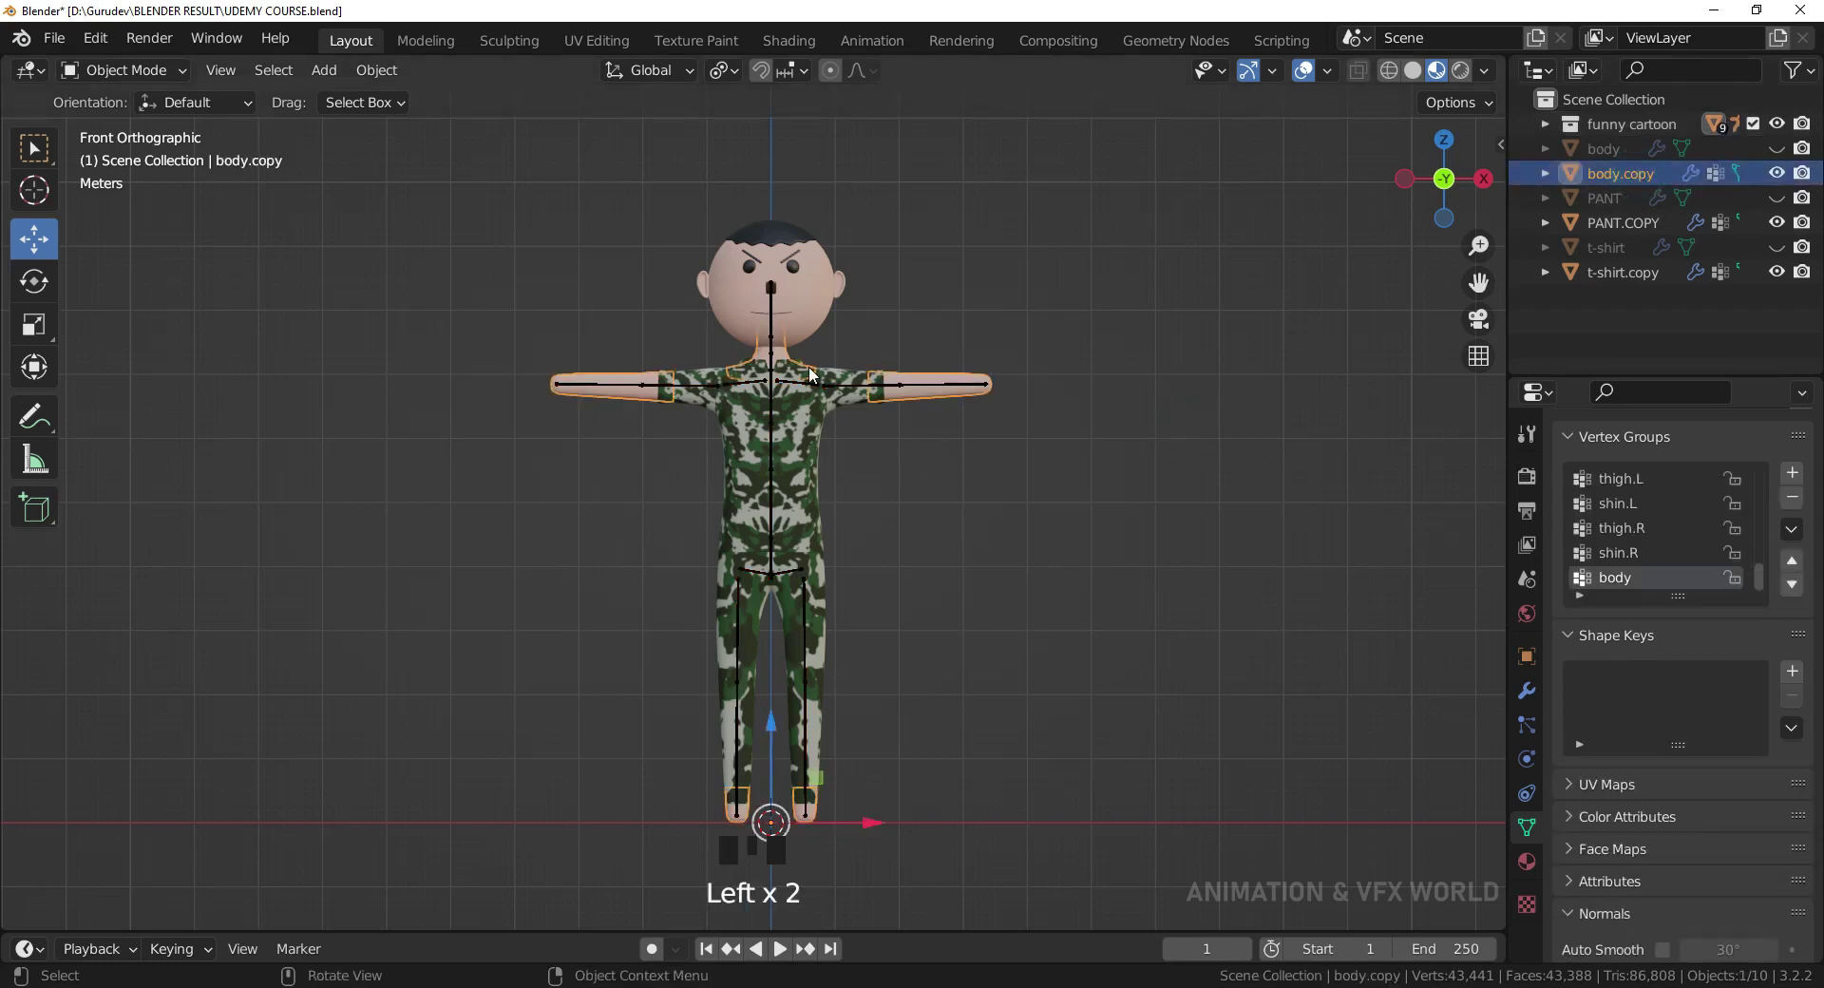
{"action": "left_click", "coordinate": [1619, 231]}
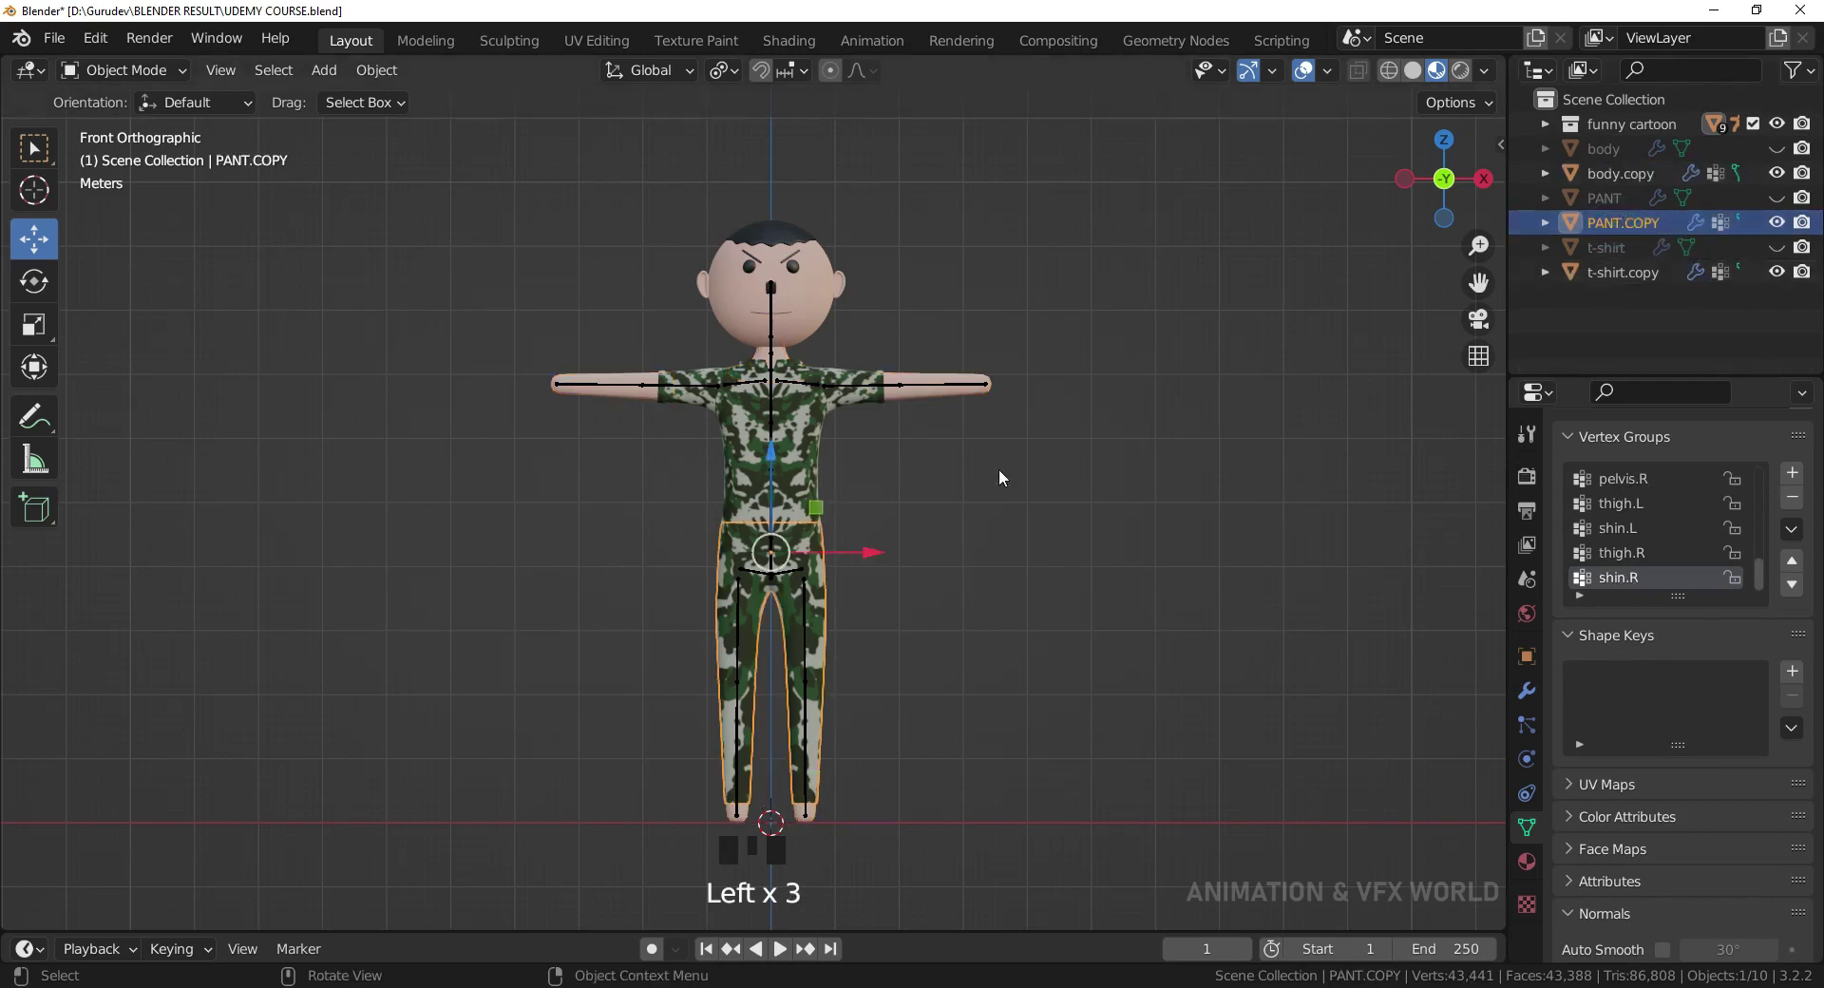
{"action": "left_click", "coordinate": [1627, 284]}
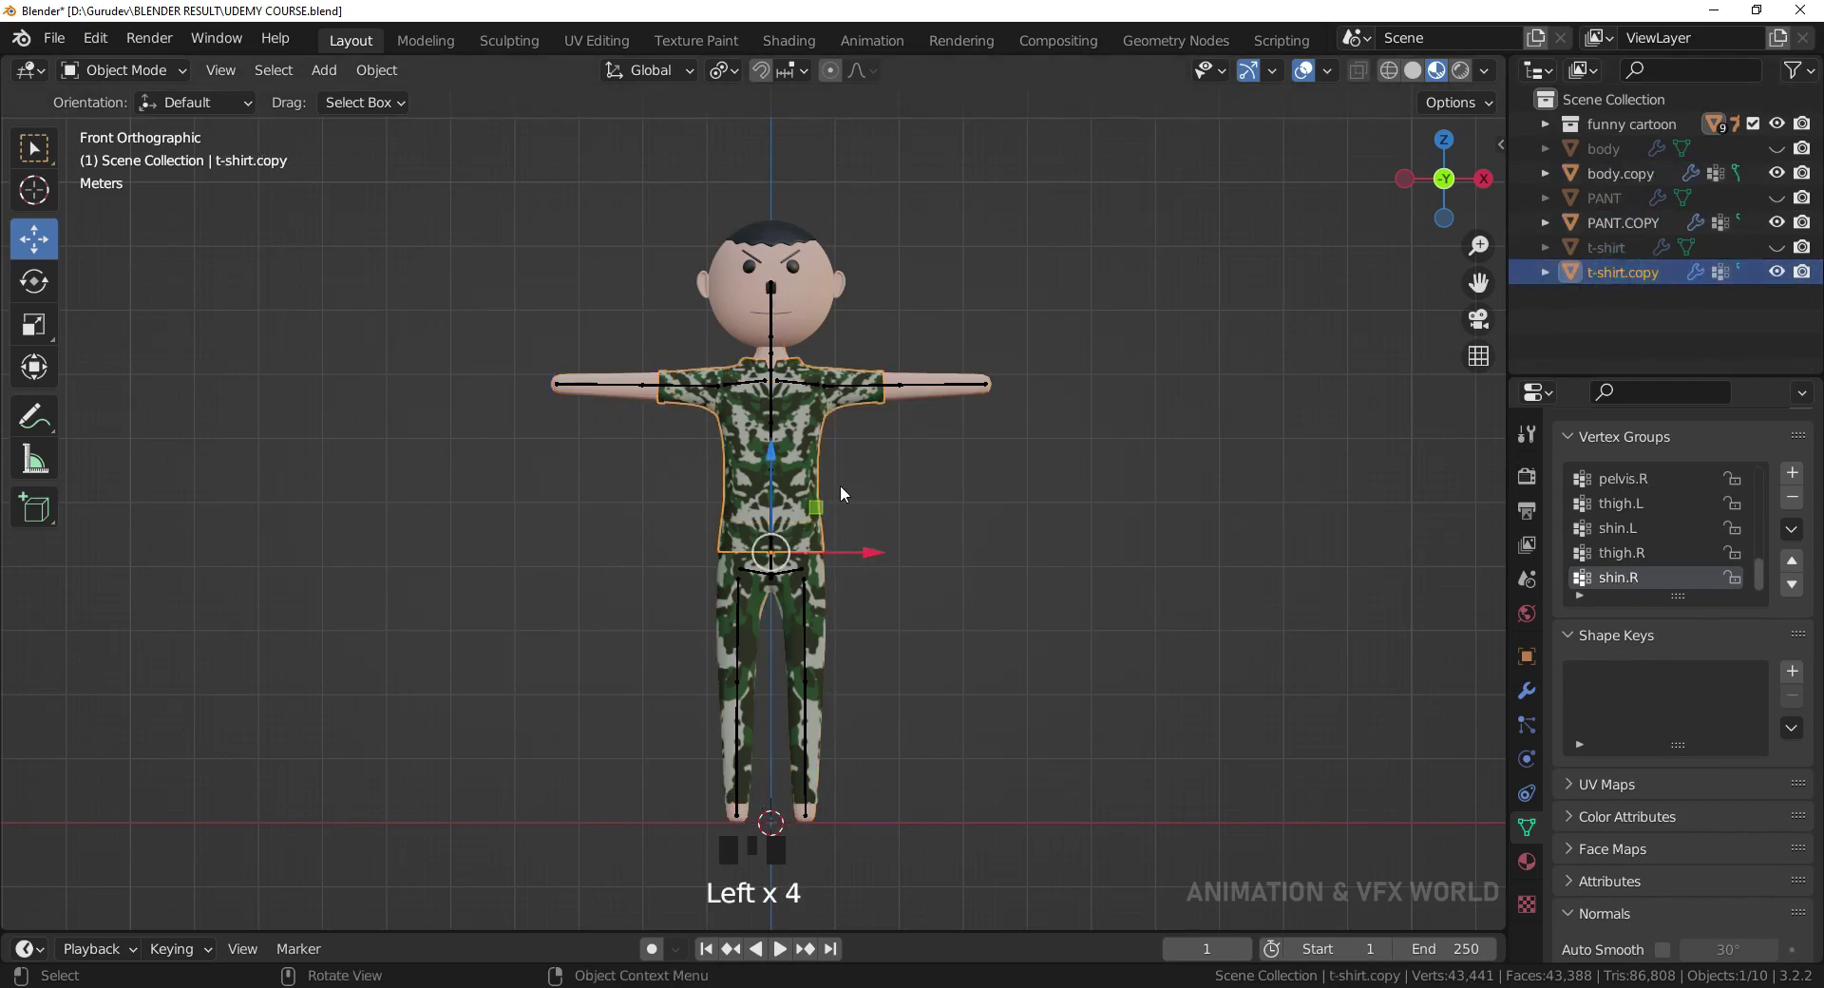
{"action": "left_click", "coordinate": [1099, 463]}
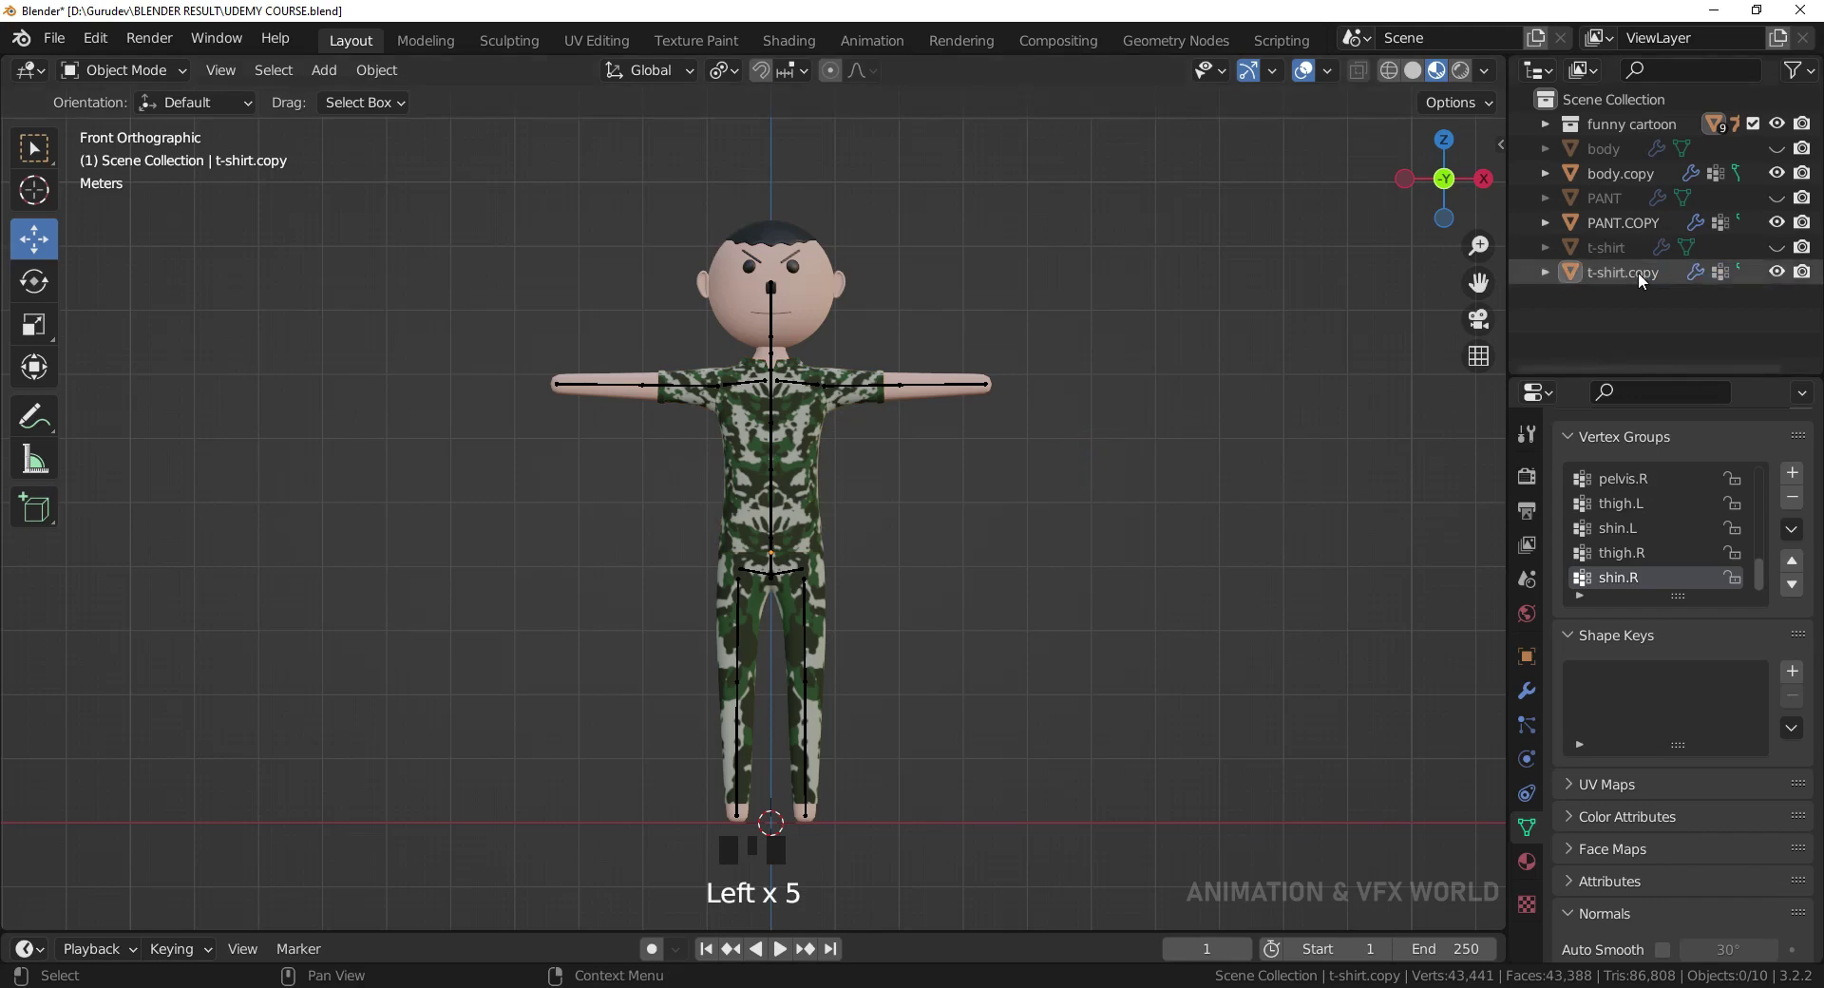
Move body.copy, PANT.COPY and t-shirt.copy into the funny cartoon collection.
{"action": "left_click", "coordinate": [1621, 184]}
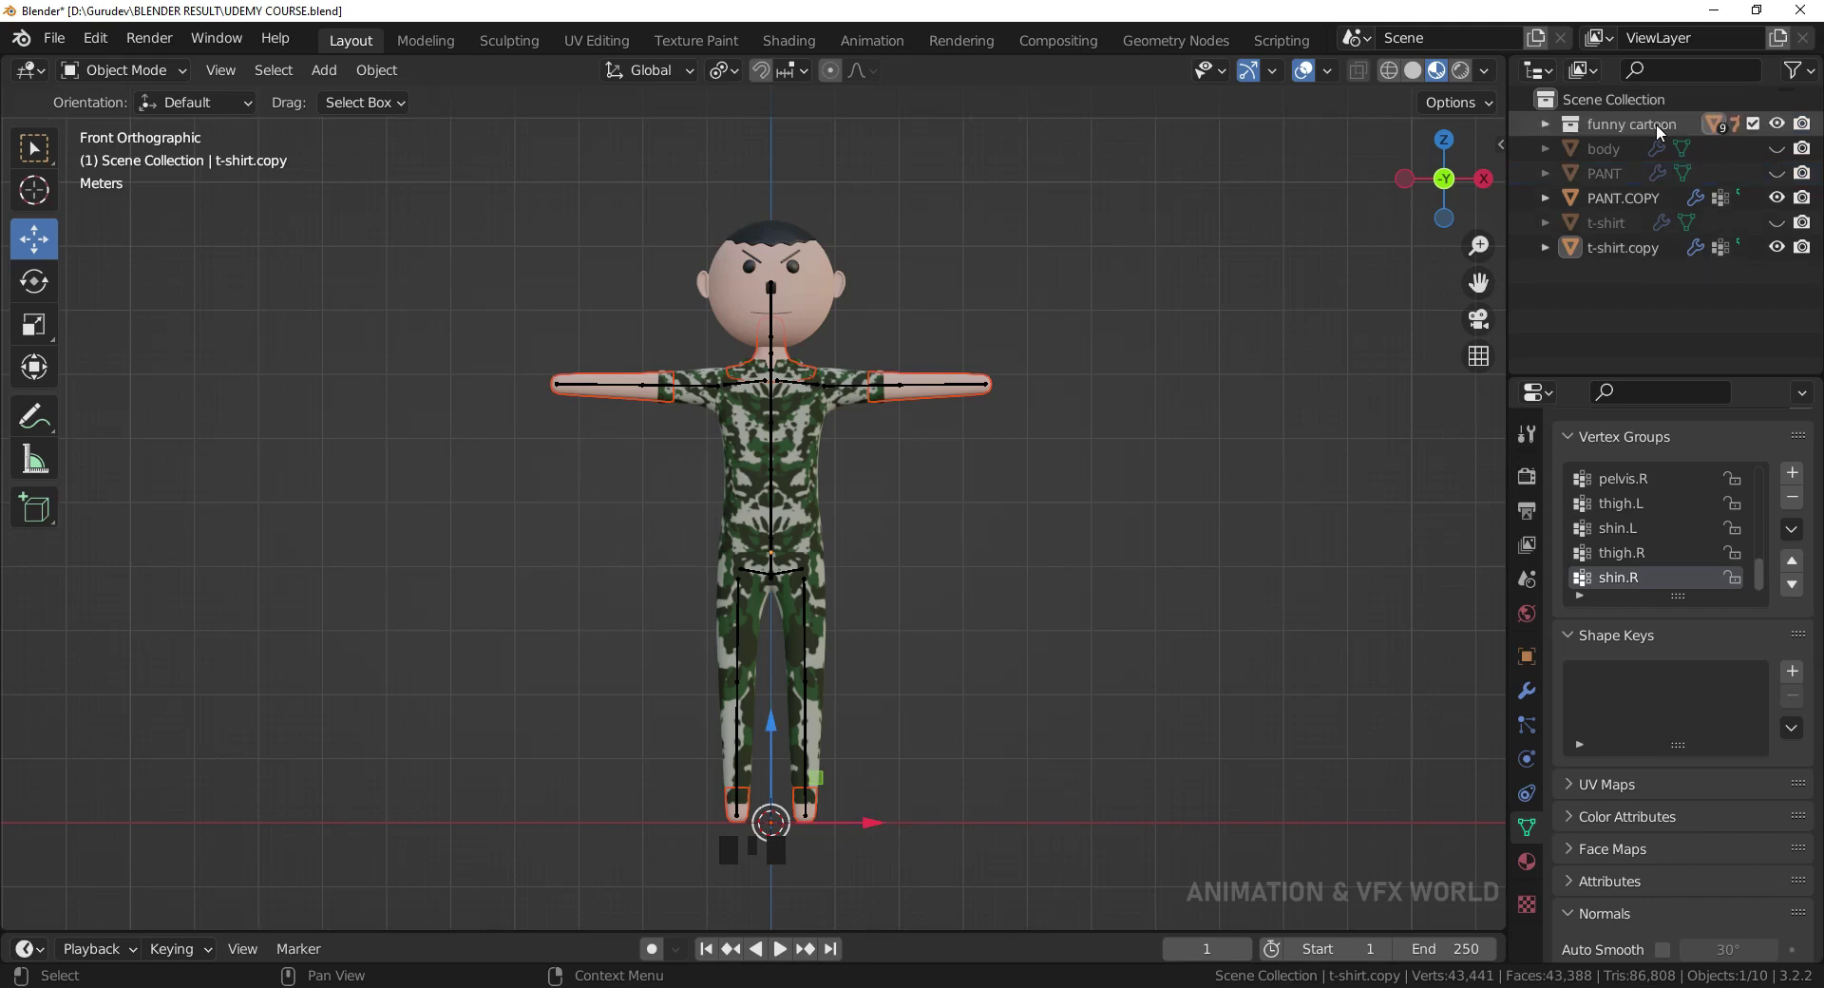
{"action": "left_click", "coordinate": [1634, 201]}
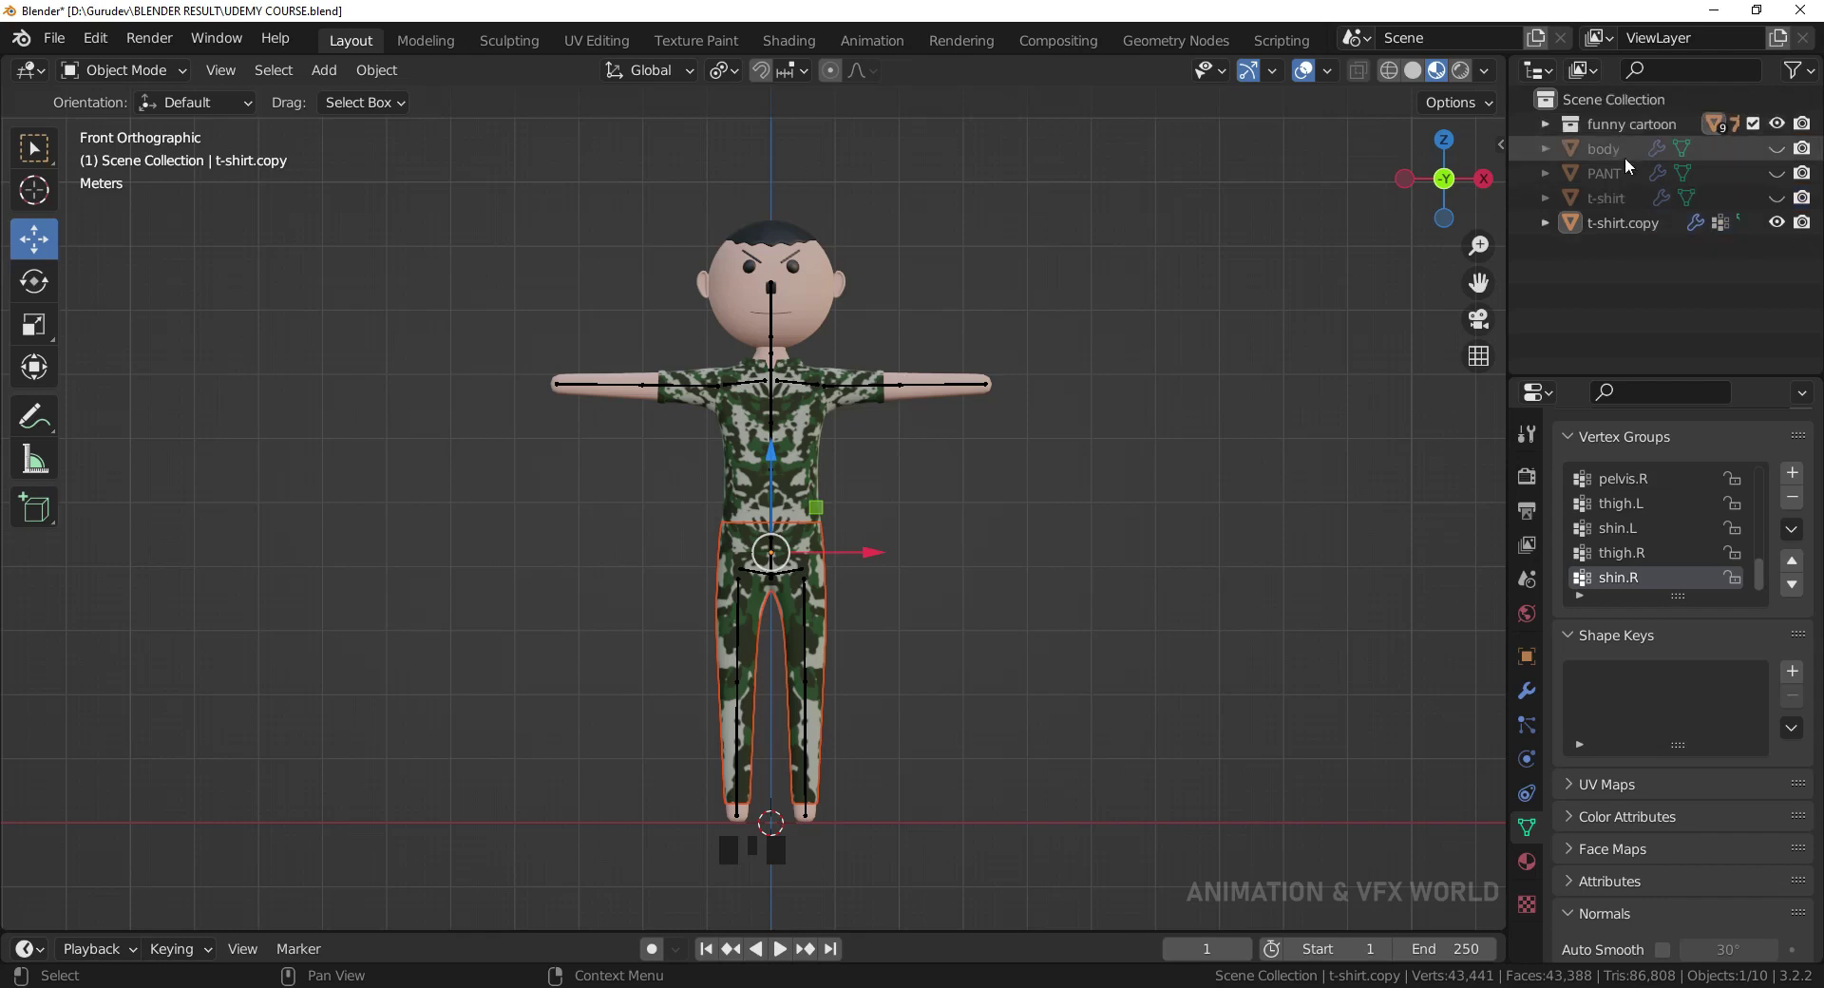
{"action": "left_click", "coordinate": [1631, 231]}
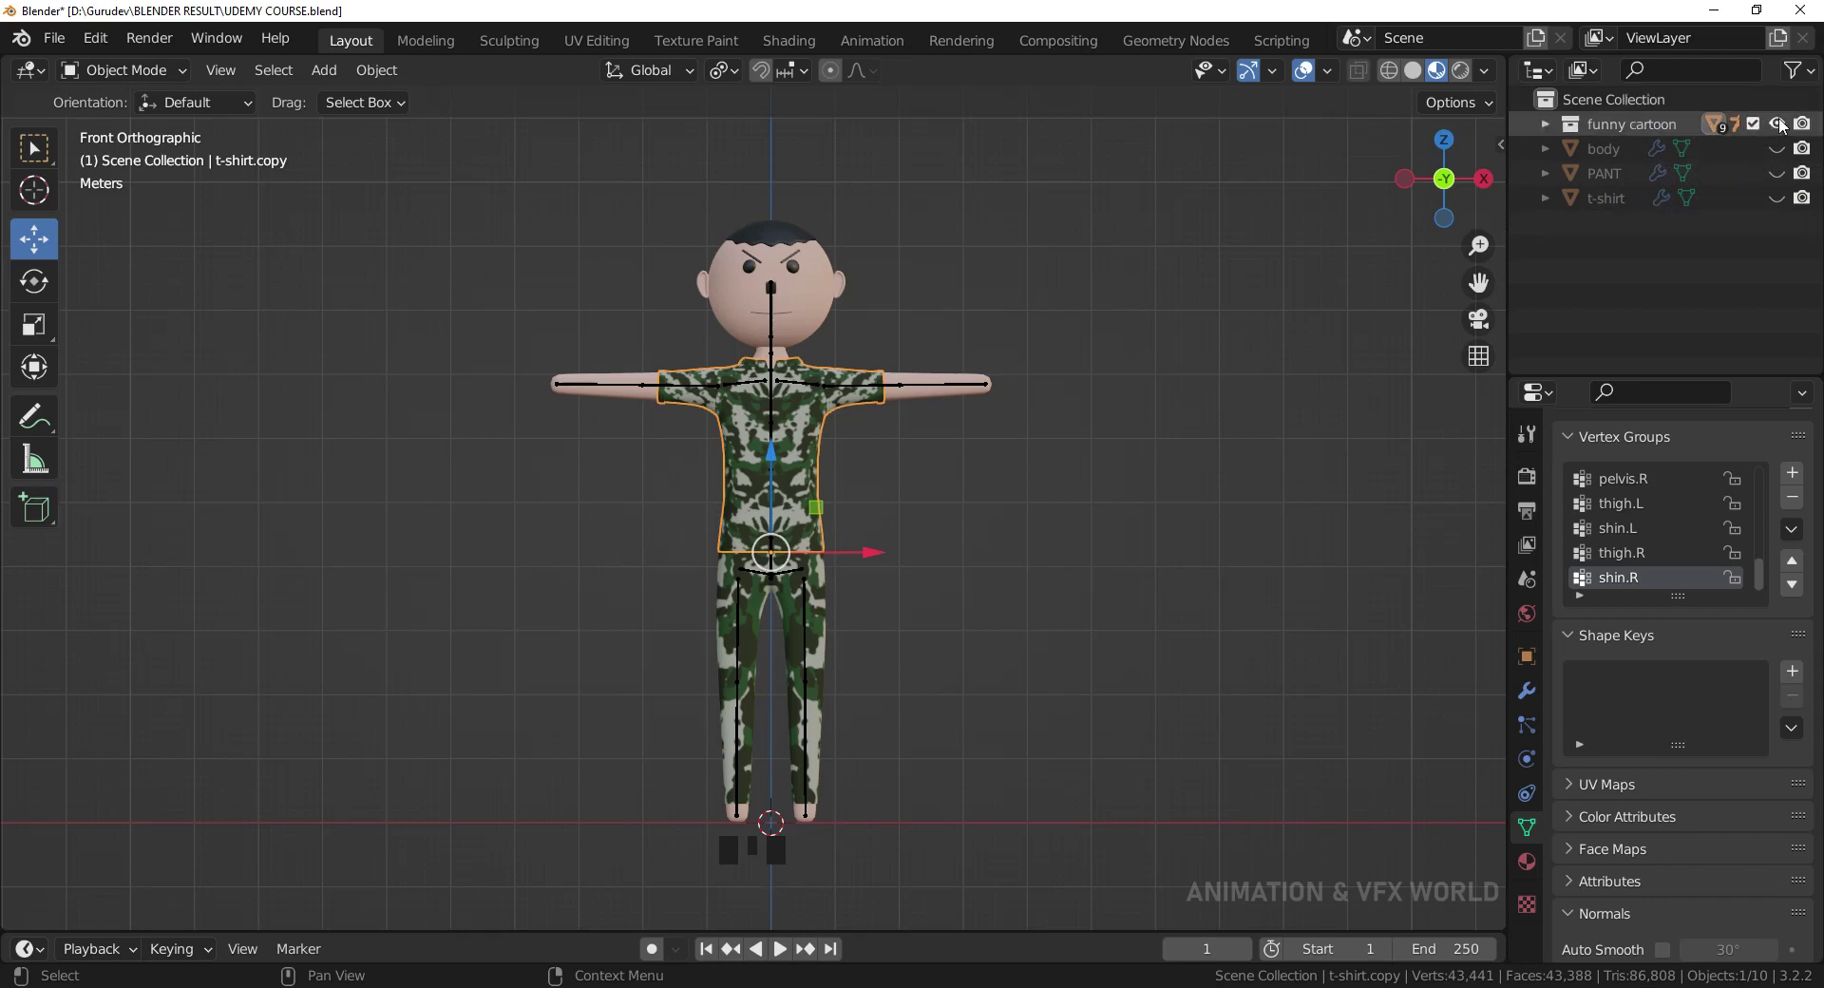
Rename the funny cartoon collection to CHARACTER-1.
{"action": "left_click", "coordinate": [1785, 128]}
{"action": "left_click", "coordinate": [1785, 128]}
{"action": "left_click", "coordinate": [1785, 128]}
{"action": "left_click", "coordinate": [1785, 128]}
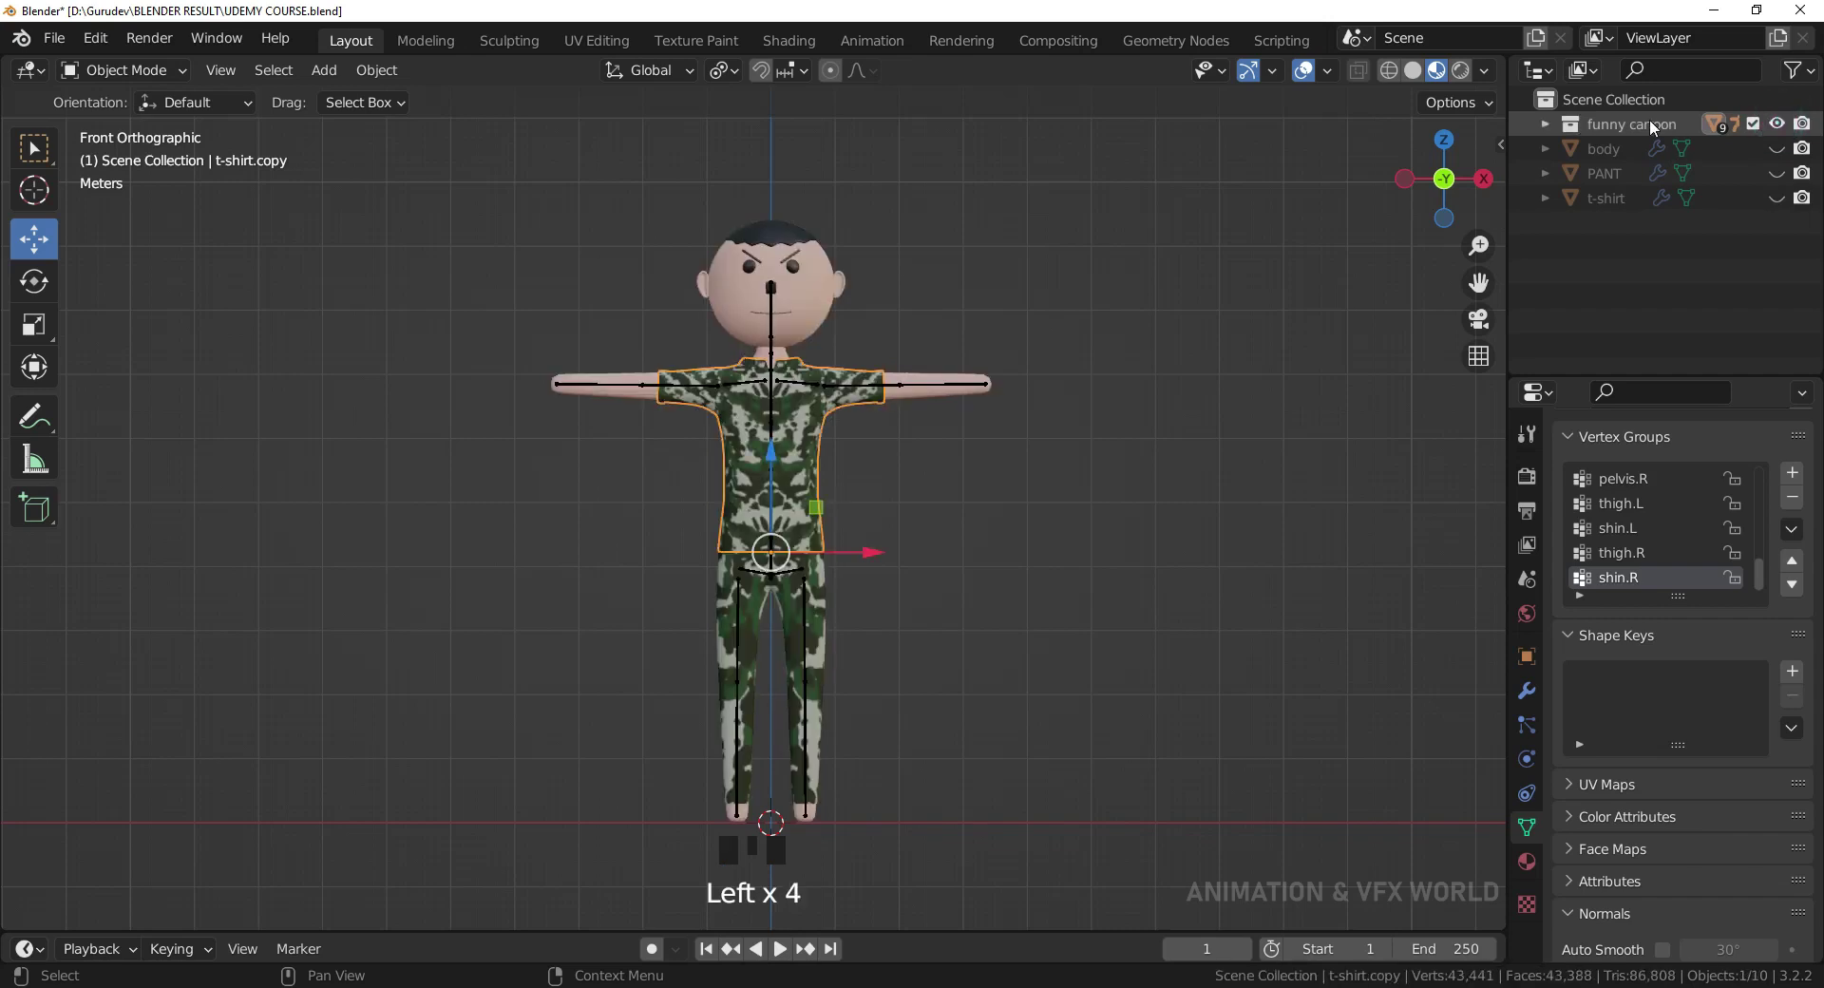
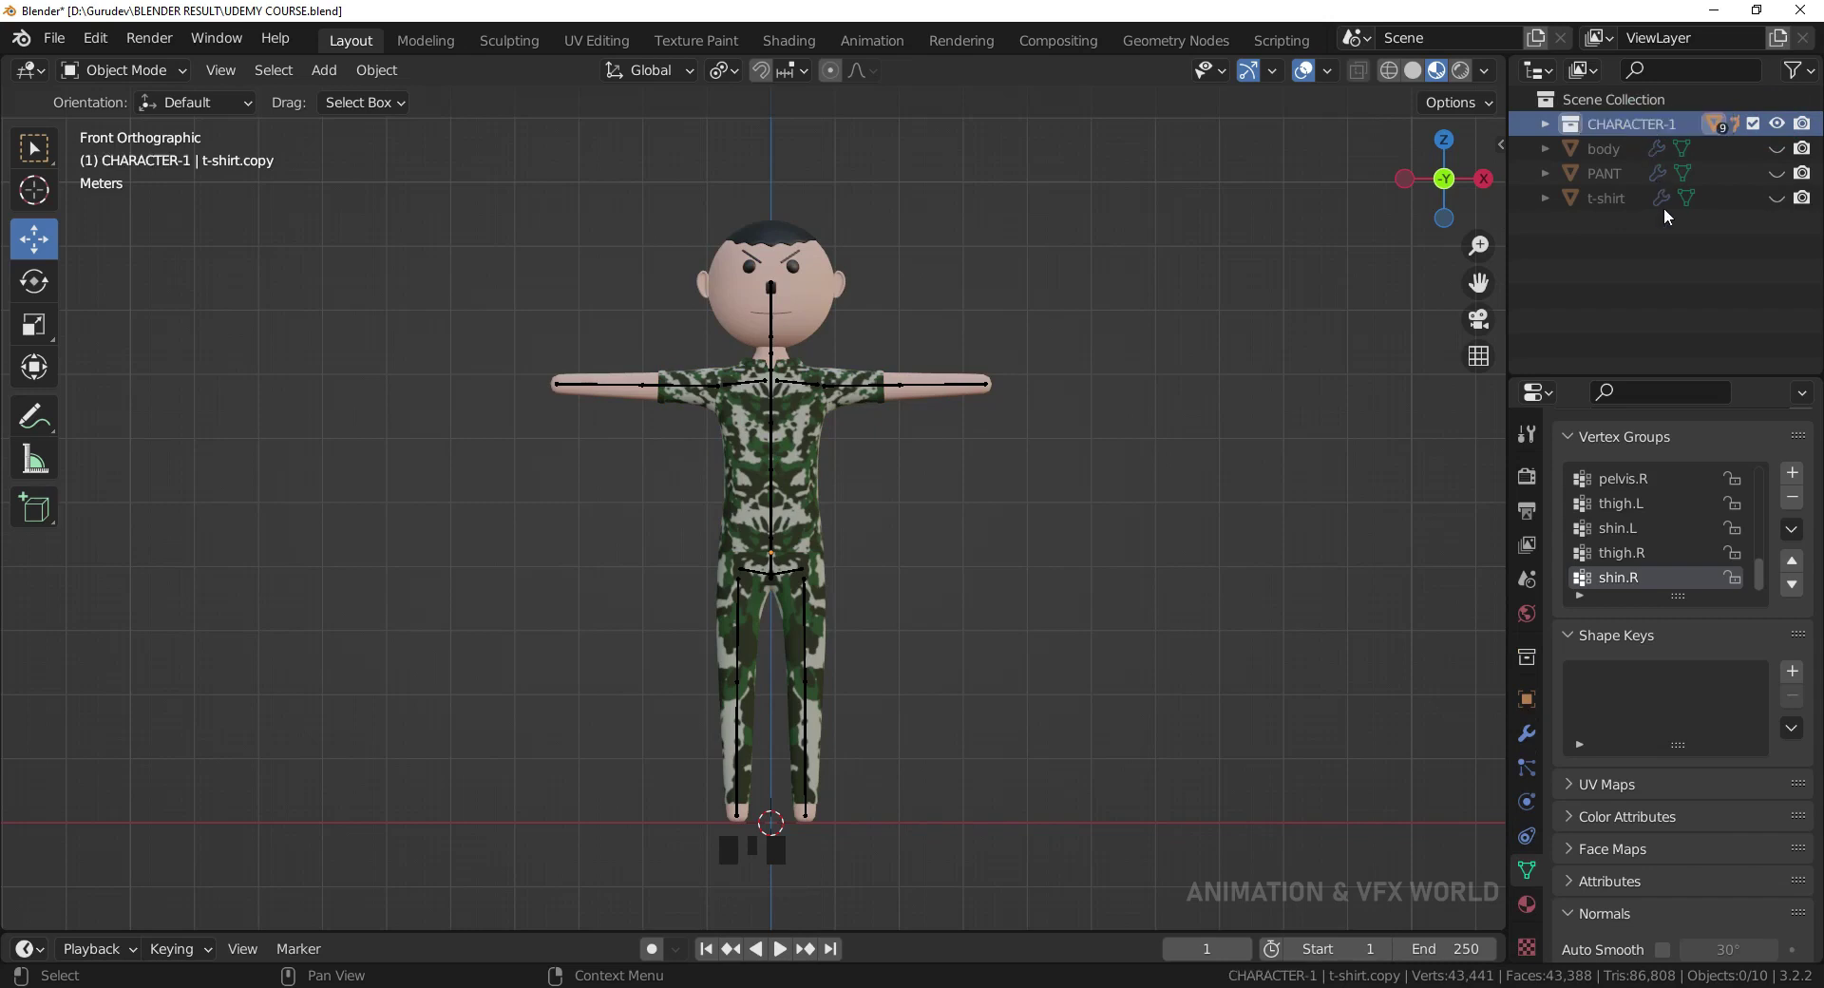
{"action": "left_click_drag", "start_coordinate": [1637, 267], "coordinate": [1621, 253]}
Create a COPY OBJECT collection and move the original body, PANT and t-shirt into it.
{"action": "left_click", "coordinate": [1621, 253]}
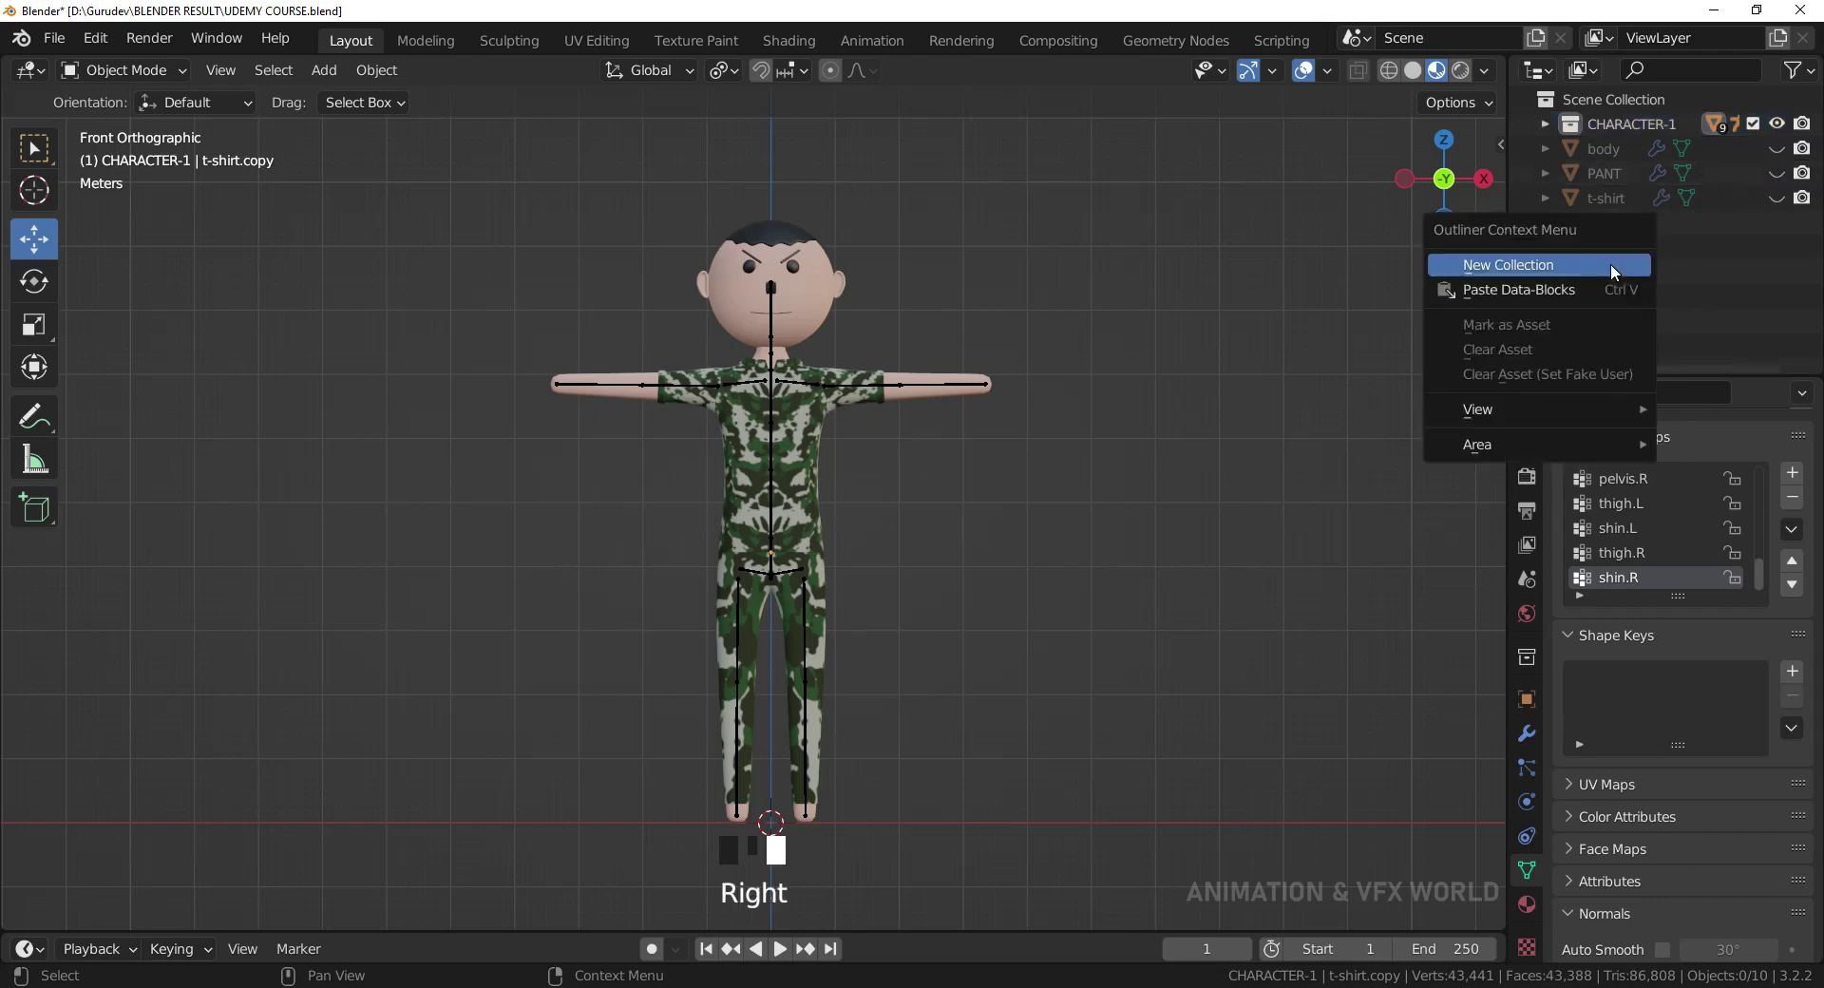
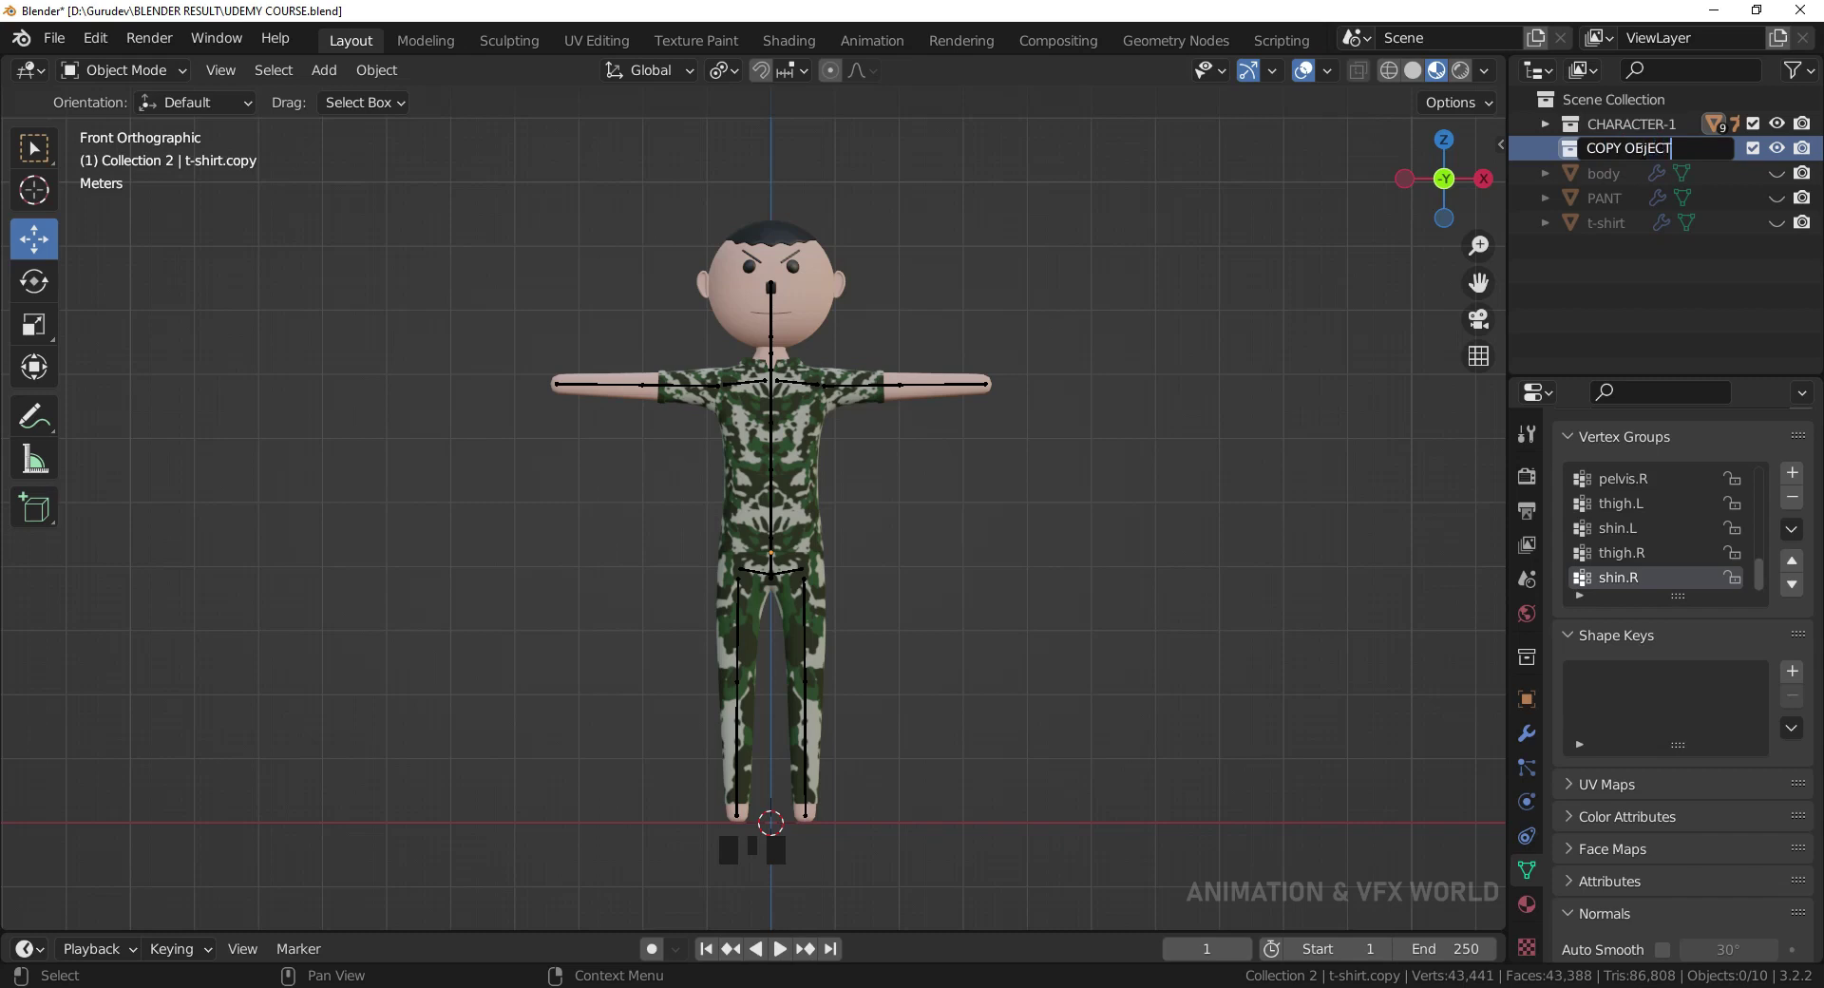
{"action": "left_click", "coordinate": [1672, 289]}
{"action": "left_click", "coordinate": [1737, 309]}
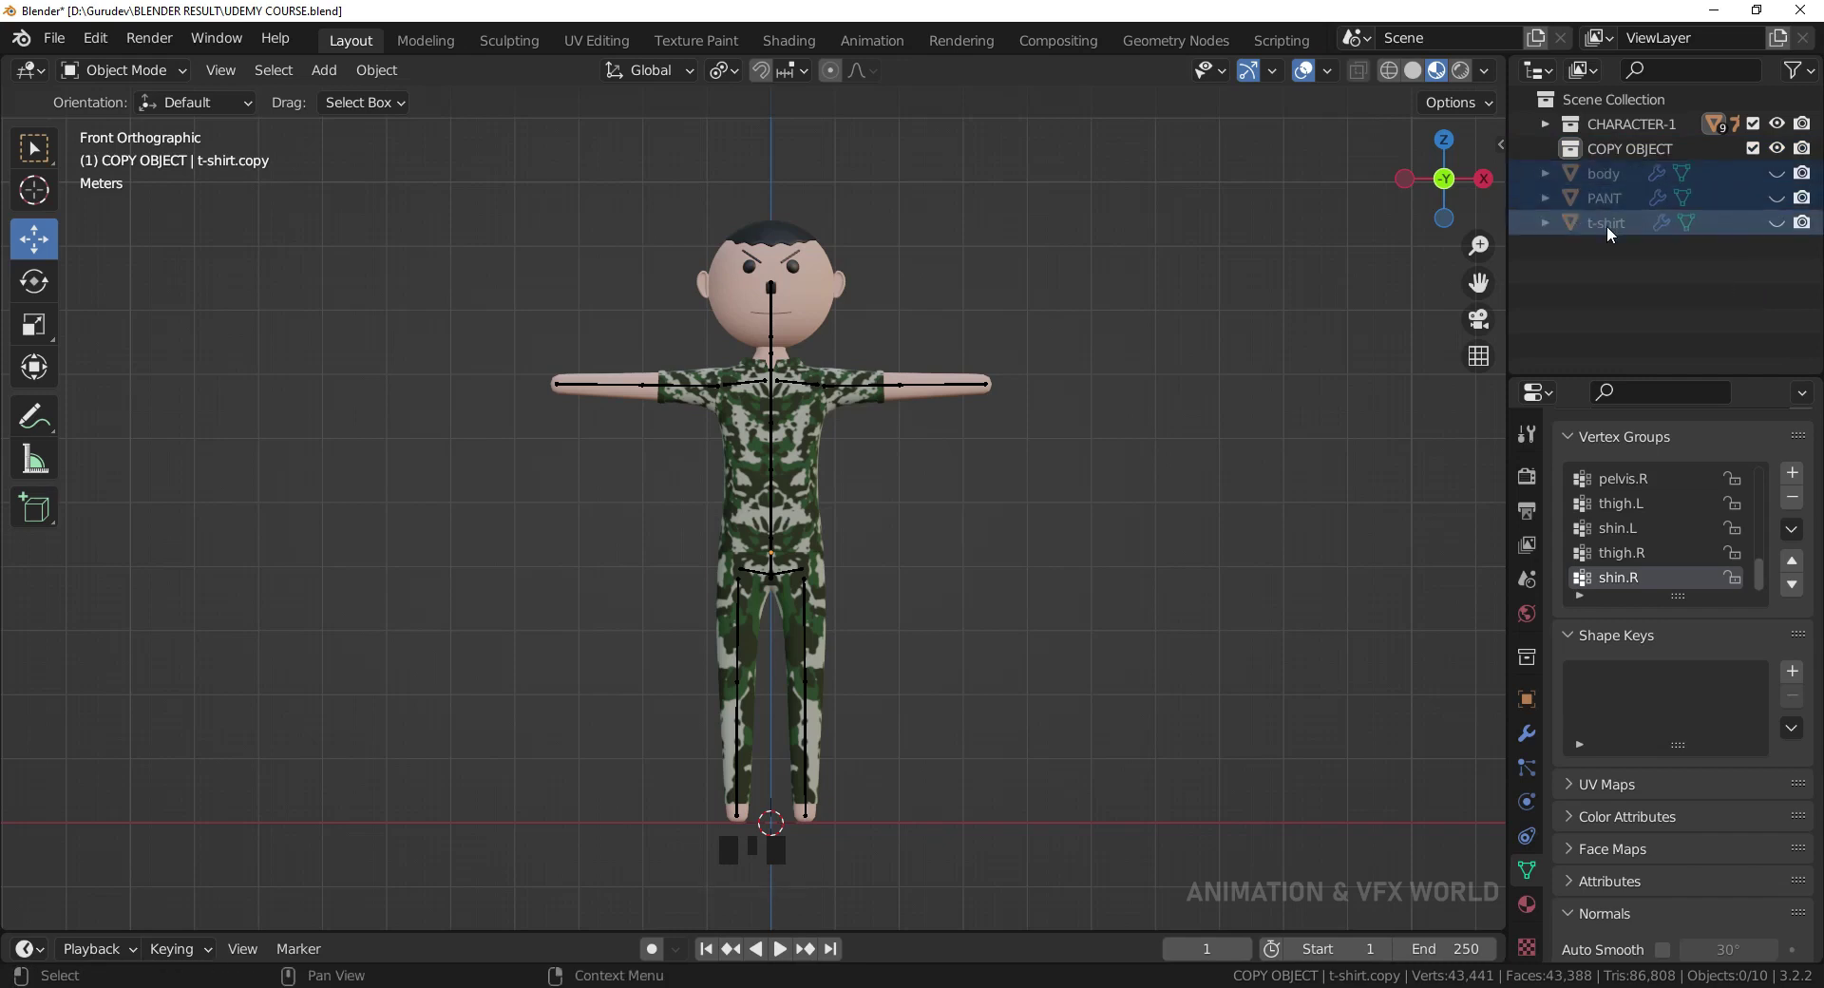
{"action": "left_click", "coordinate": [1614, 231]}
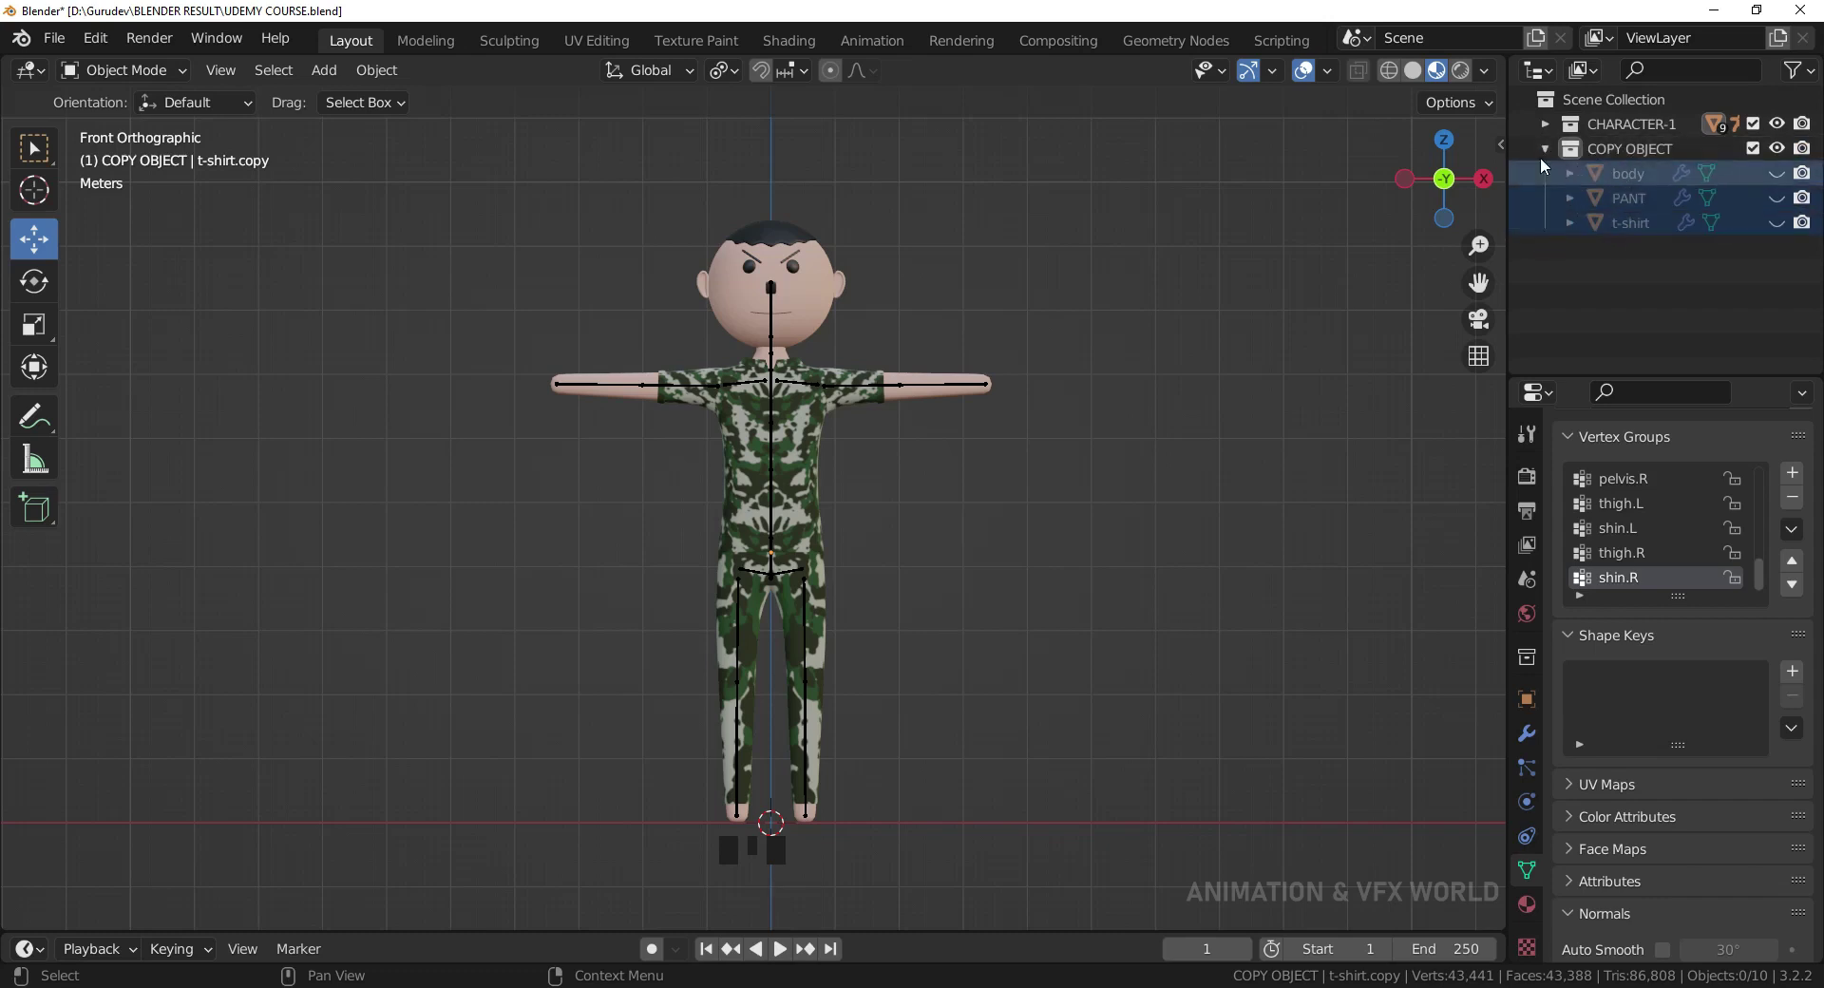
Check each collection's visibility, then leave CHARACTER-1 shown and COPY OBJECT hidden.
{"action": "left_click", "coordinate": [1556, 152]}
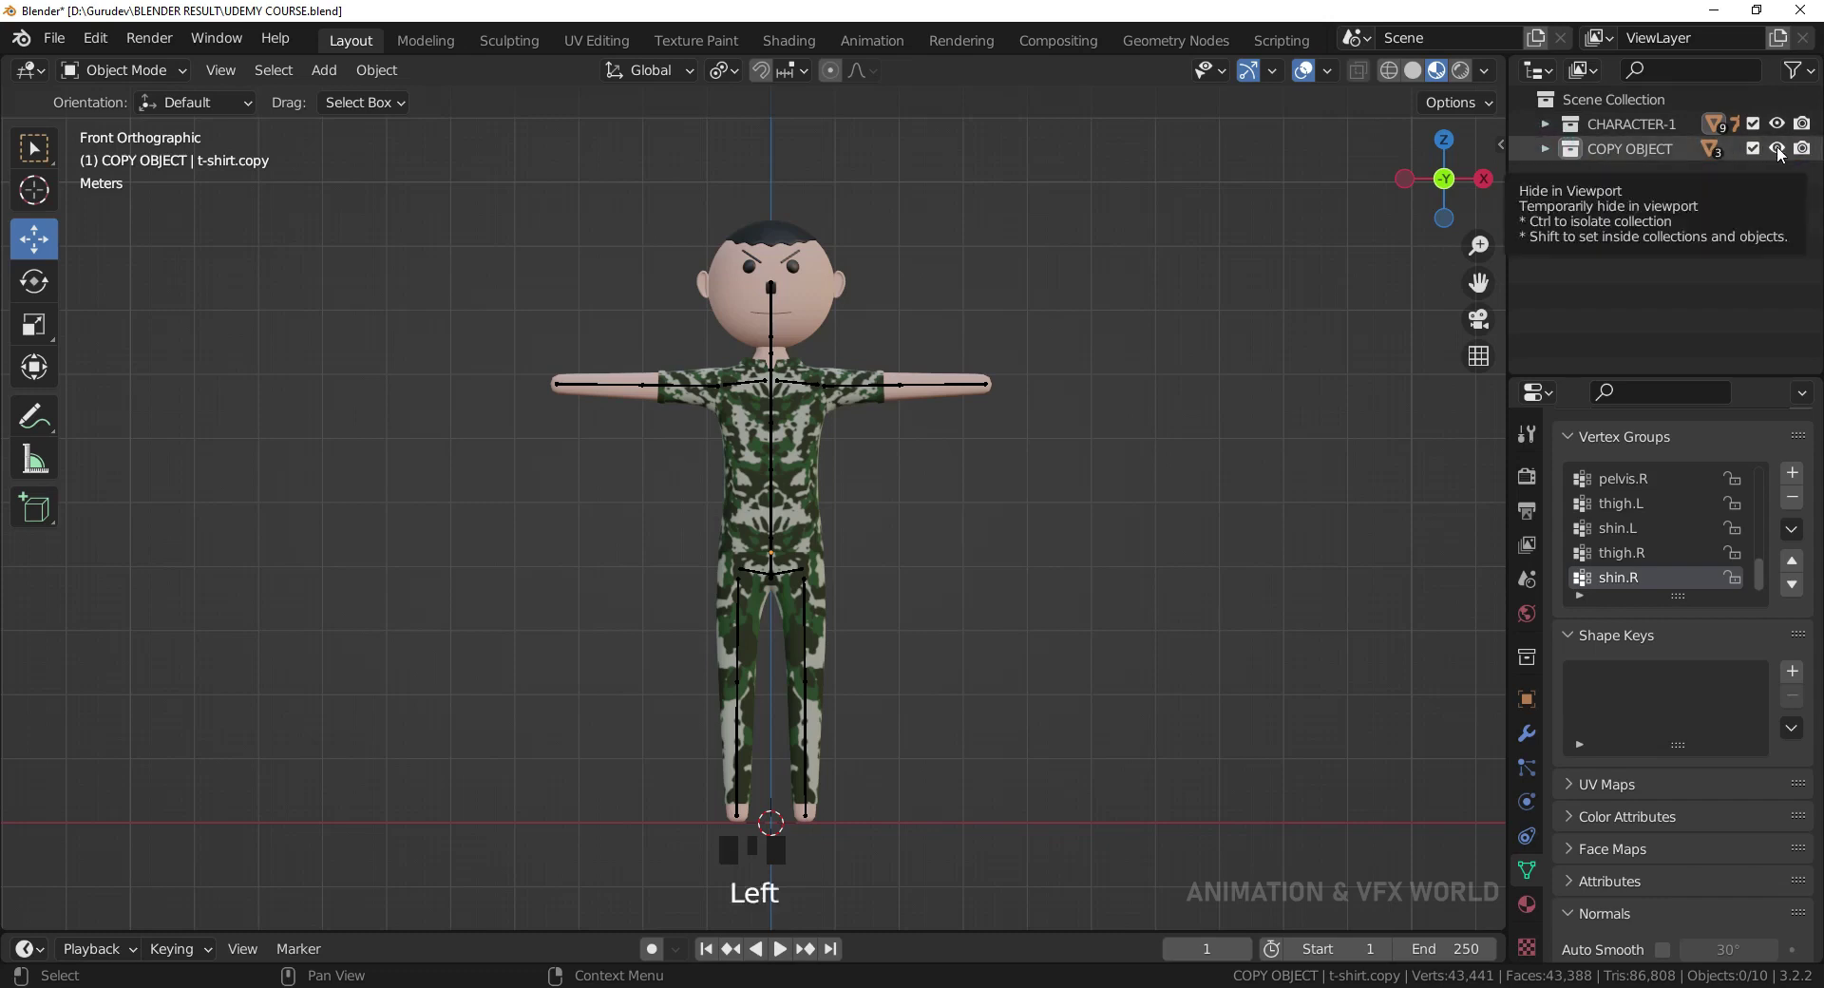
{"action": "left_click", "coordinate": [1554, 156]}
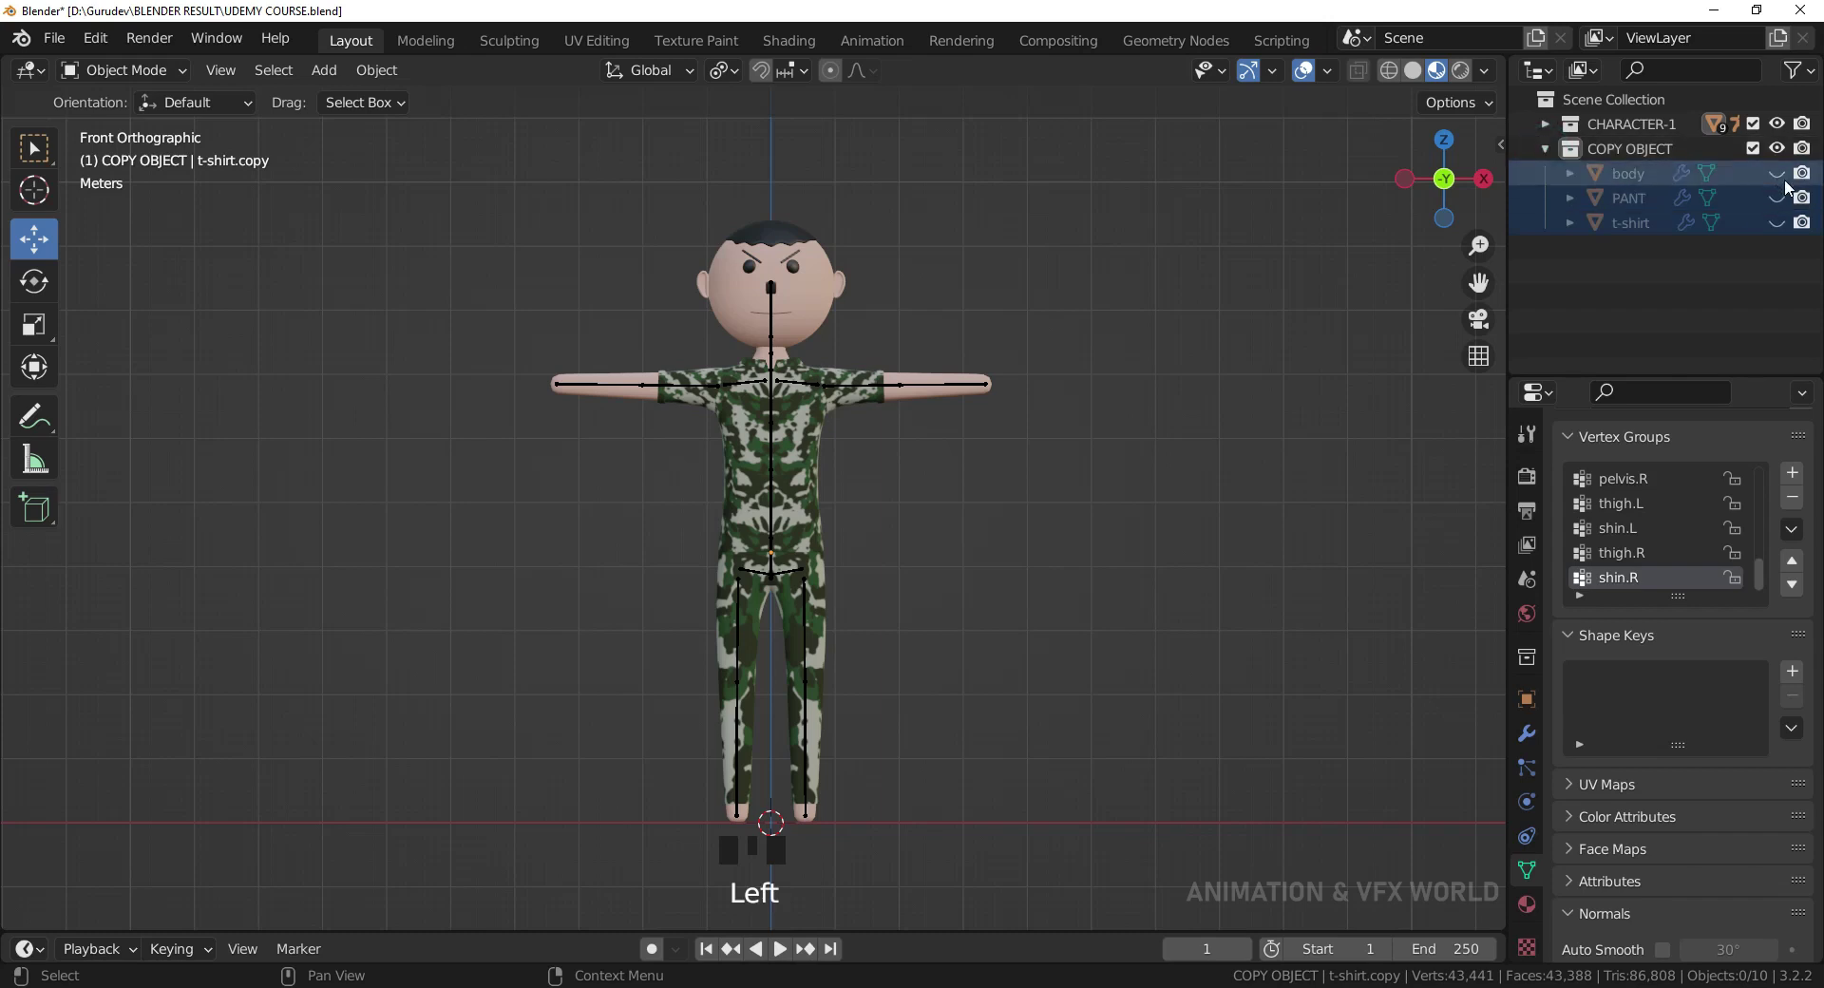
{"action": "left_click", "coordinate": [1783, 184]}
{"action": "left_click", "coordinate": [1775, 209]}
{"action": "left_click", "coordinate": [1778, 227]}
{"action": "left_click", "coordinate": [1542, 162]}
{"action": "left_click", "coordinate": [1780, 156]}
{"action": "left_click", "coordinate": [1776, 132]}
{"action": "left_click", "coordinate": [1783, 155]}
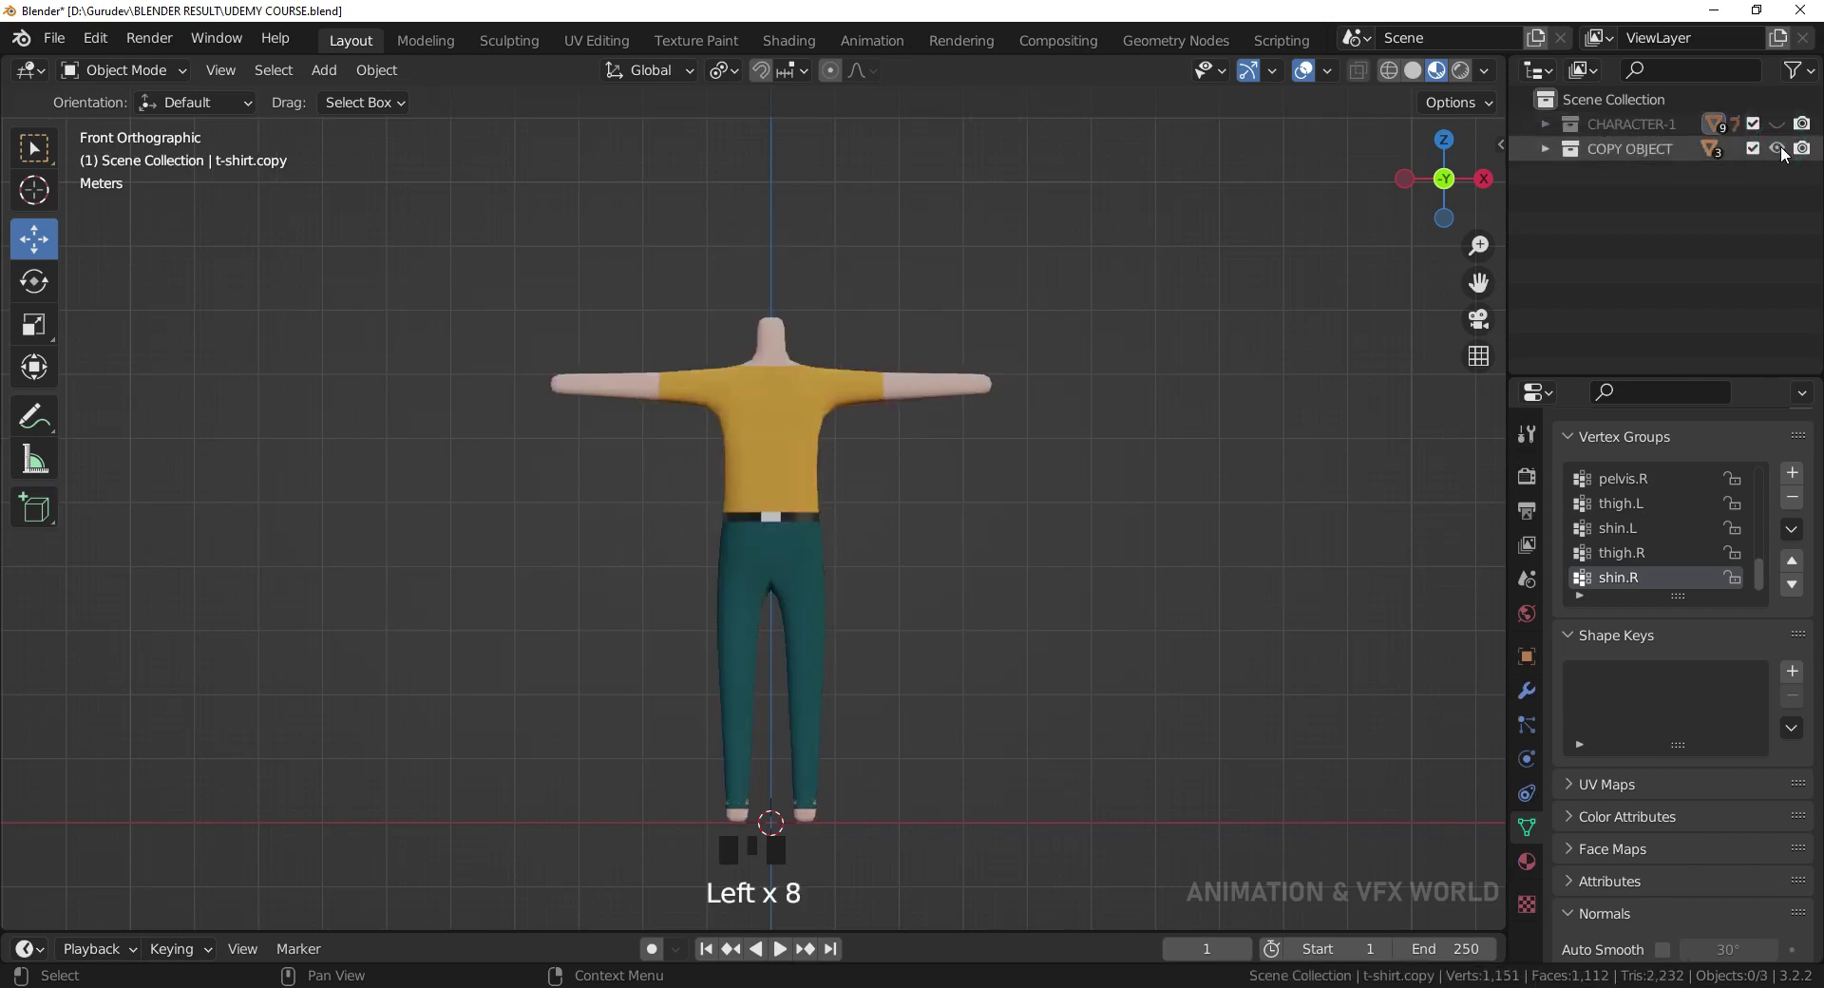
{"action": "left_click", "coordinate": [1784, 156]}
{"action": "left_click", "coordinate": [1781, 126]}
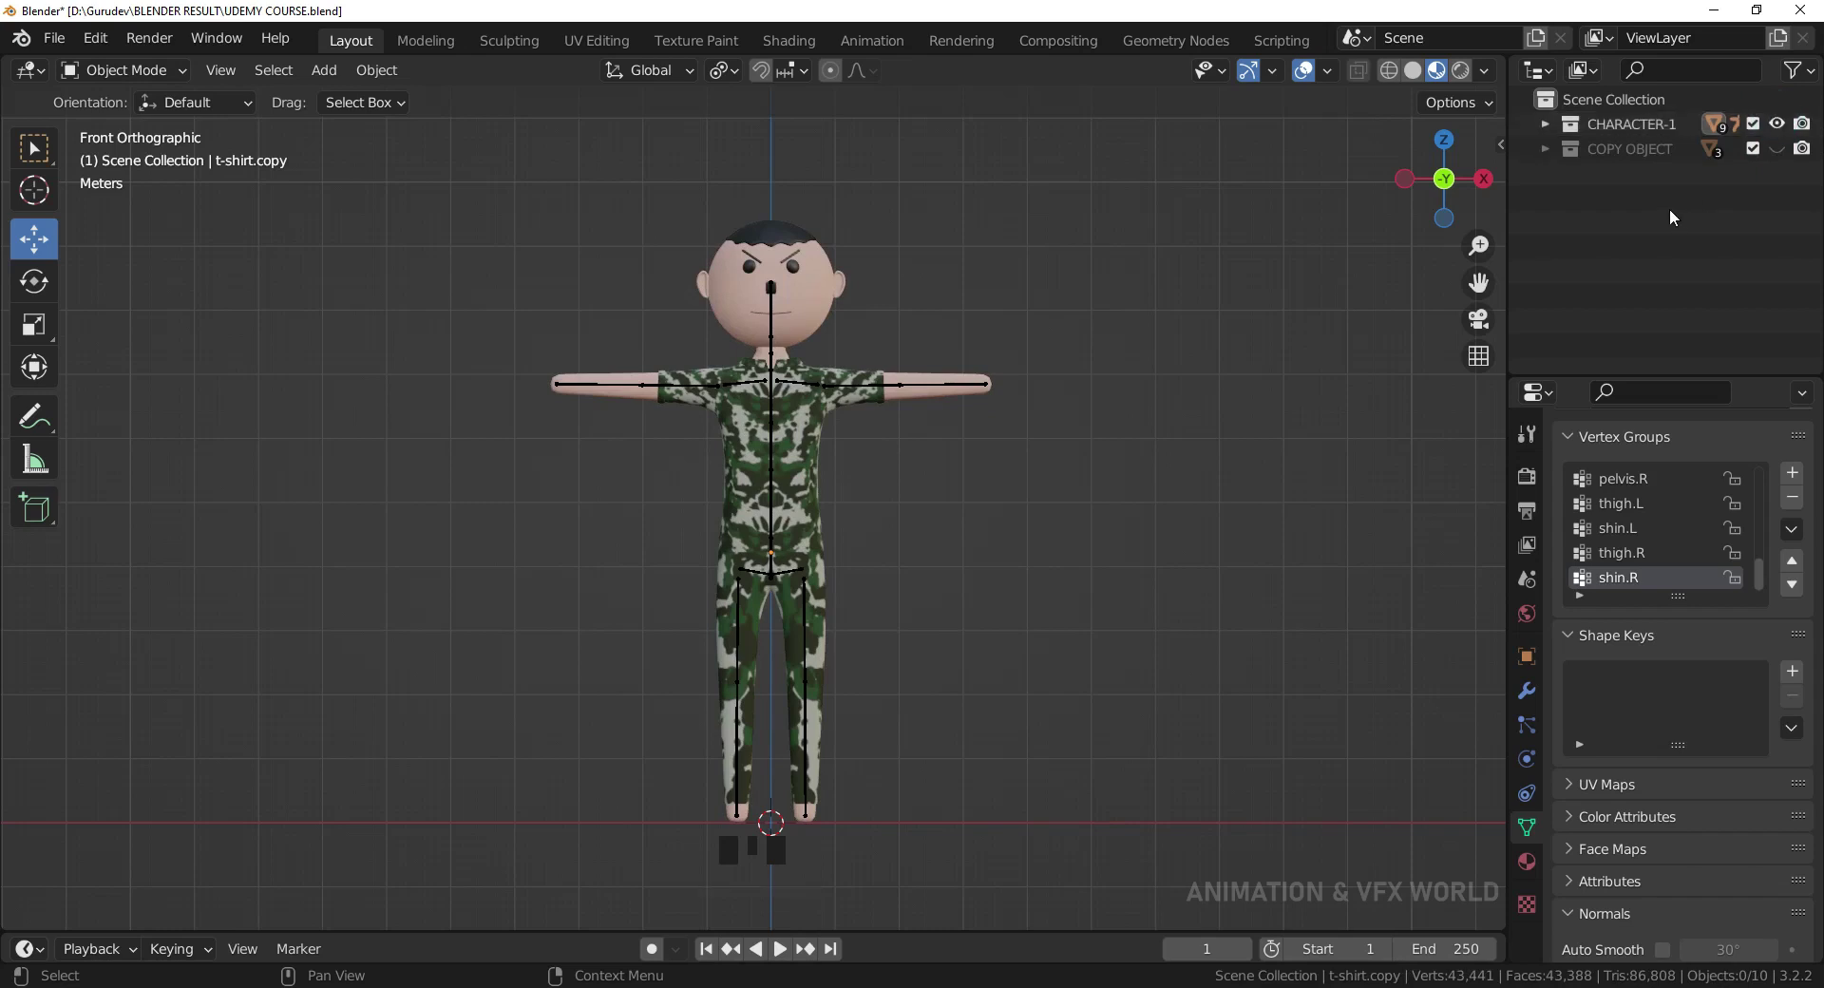
Bring up the Outliner context menu to create the CHARACTER-2 collection.
{"action": "right_click", "coordinate": [1626, 229]}
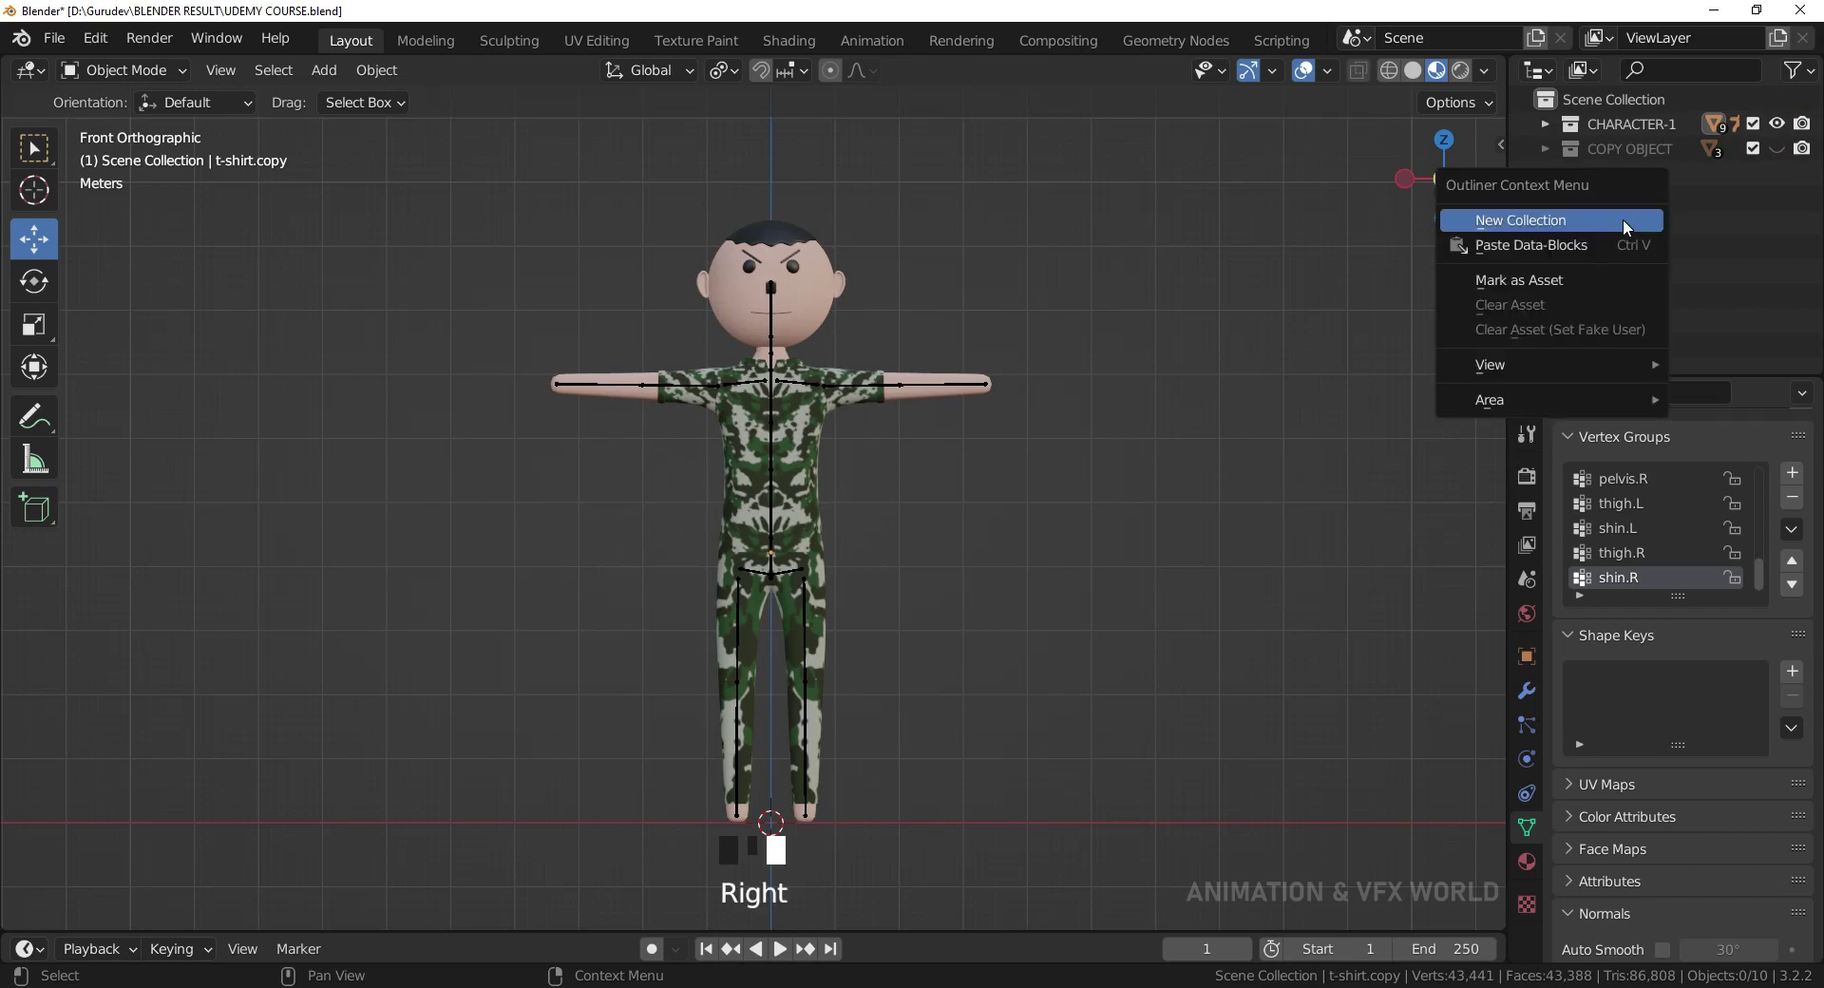
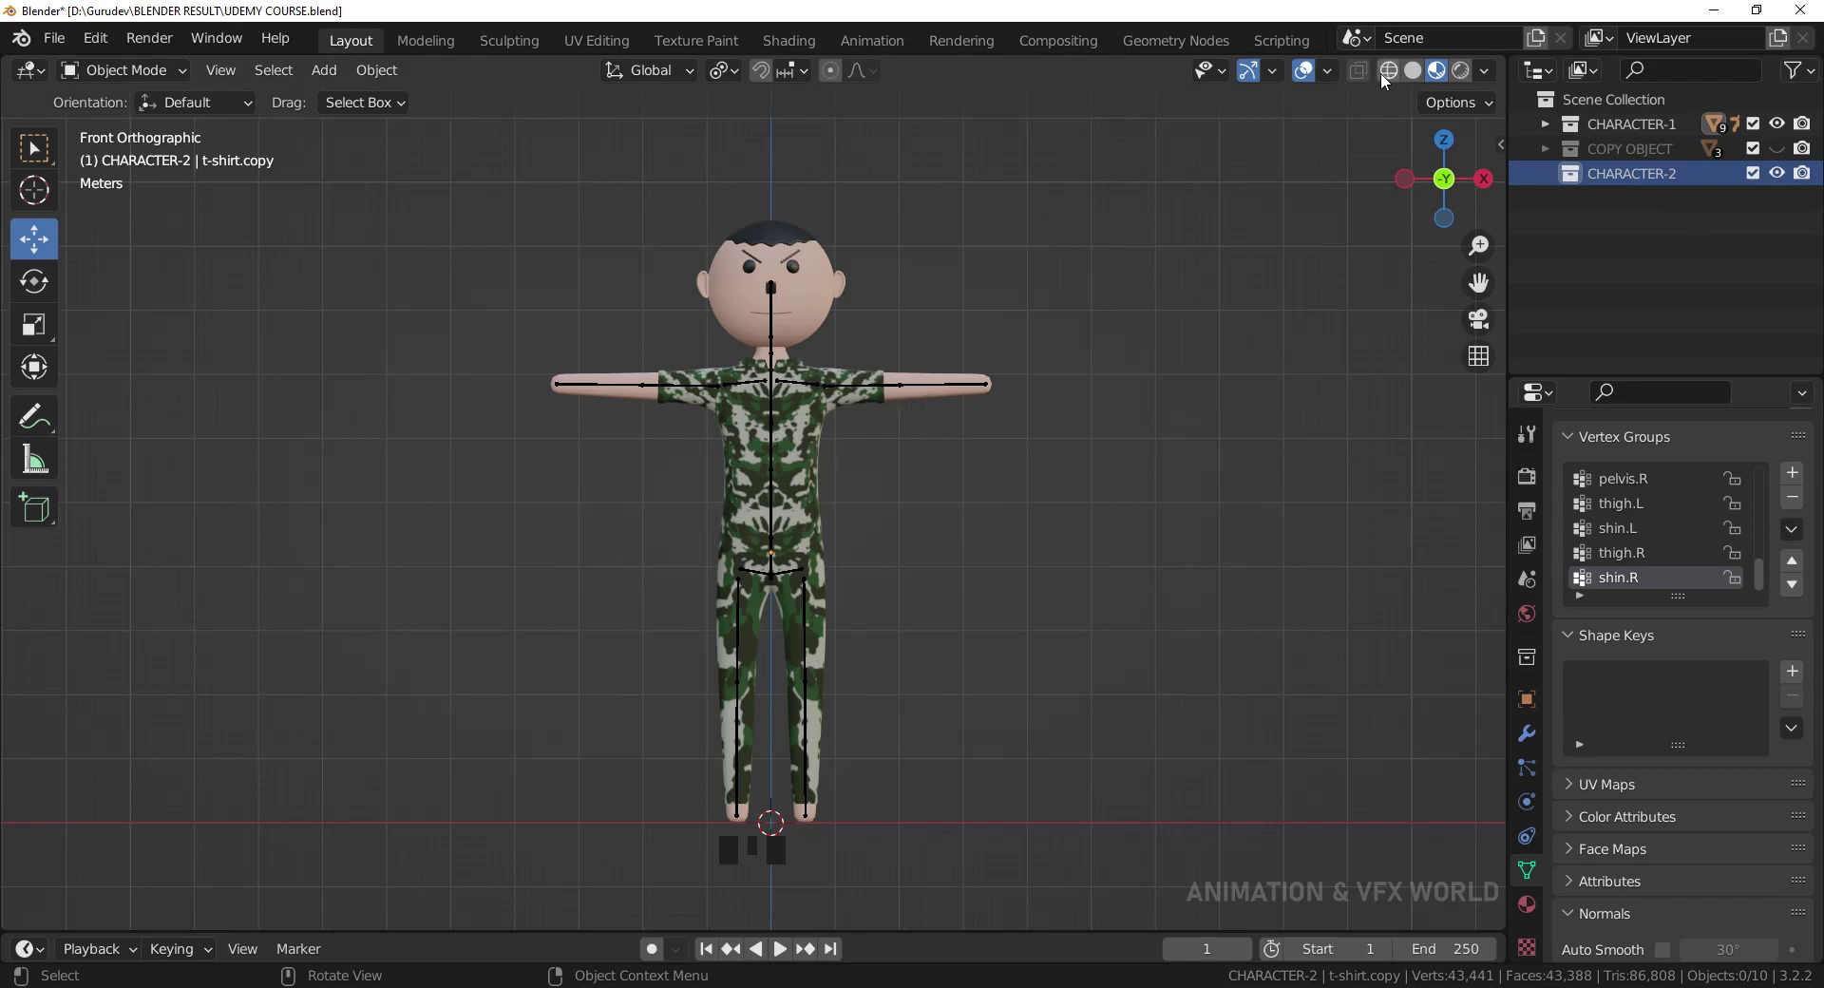
In wireframe, box-select the copied character and move its objects and metarig.001 into CHARACTER-2.
{"action": "left_click", "coordinate": [1394, 83]}
{"action": "scroll", "scroll_direction": "down", "scroll_amount": 3}
{"action": "left_click_drag", "start_coordinate": [490, 266], "coordinate": [507, 305]}
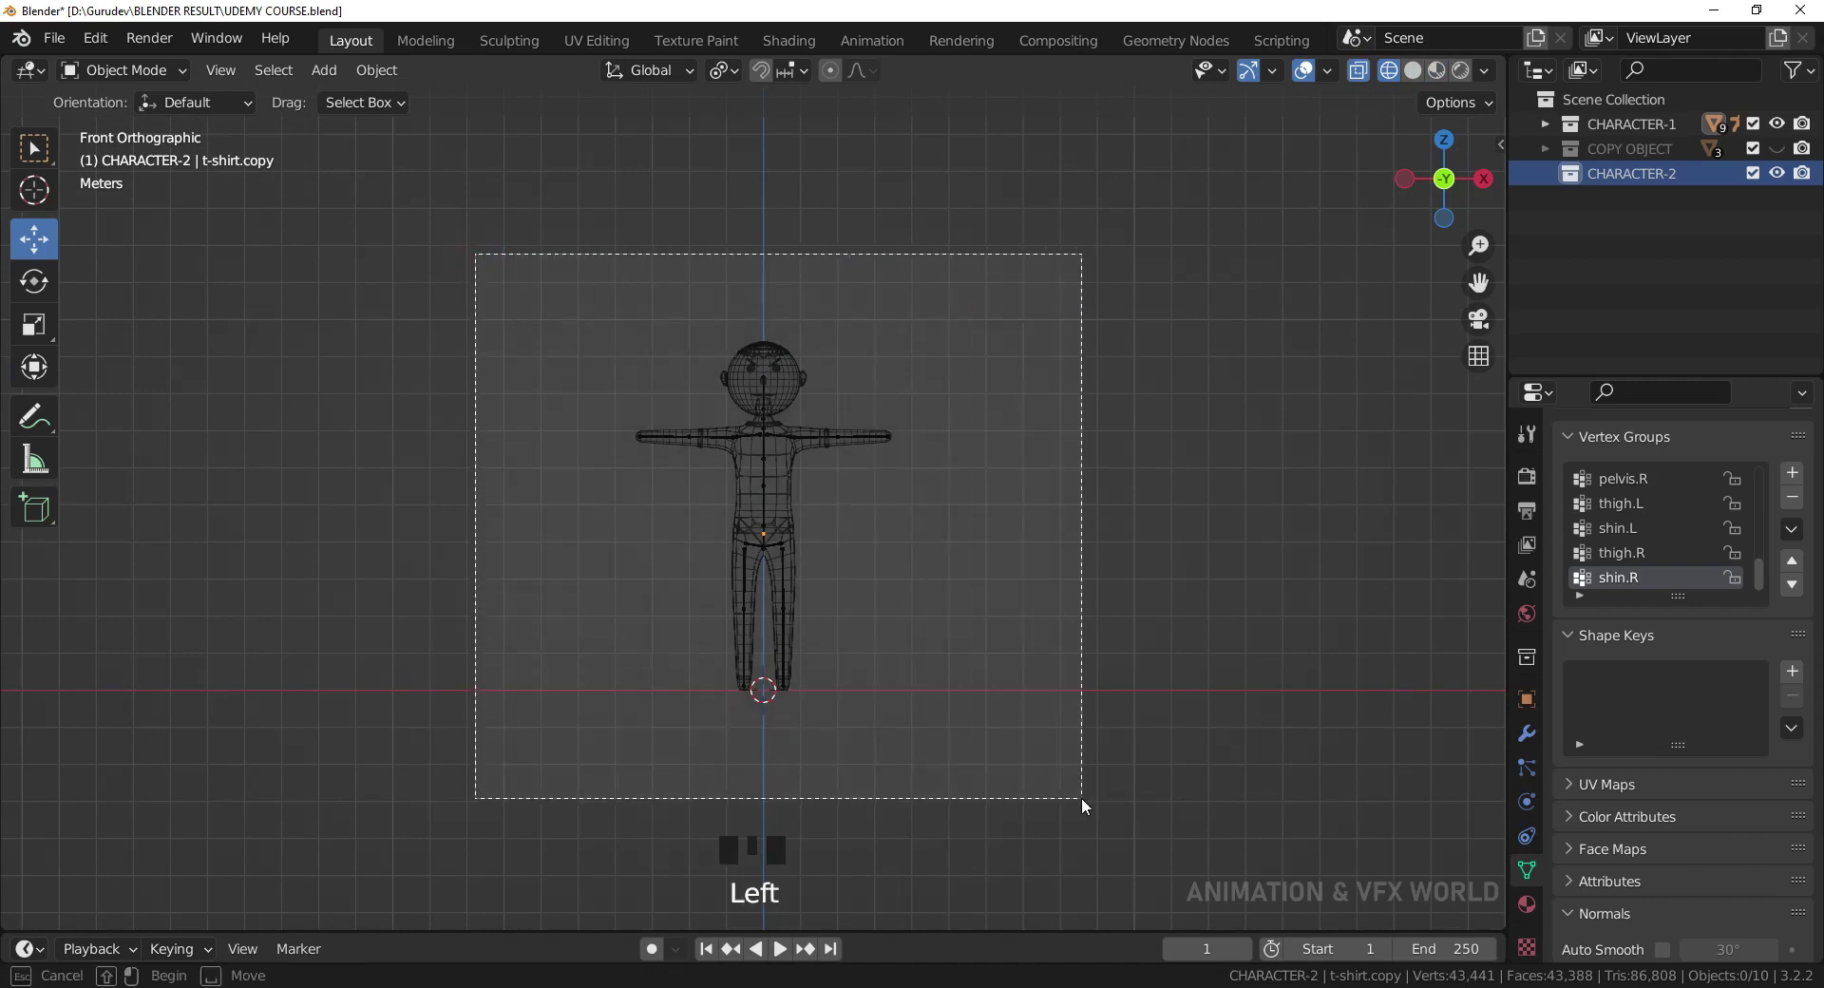
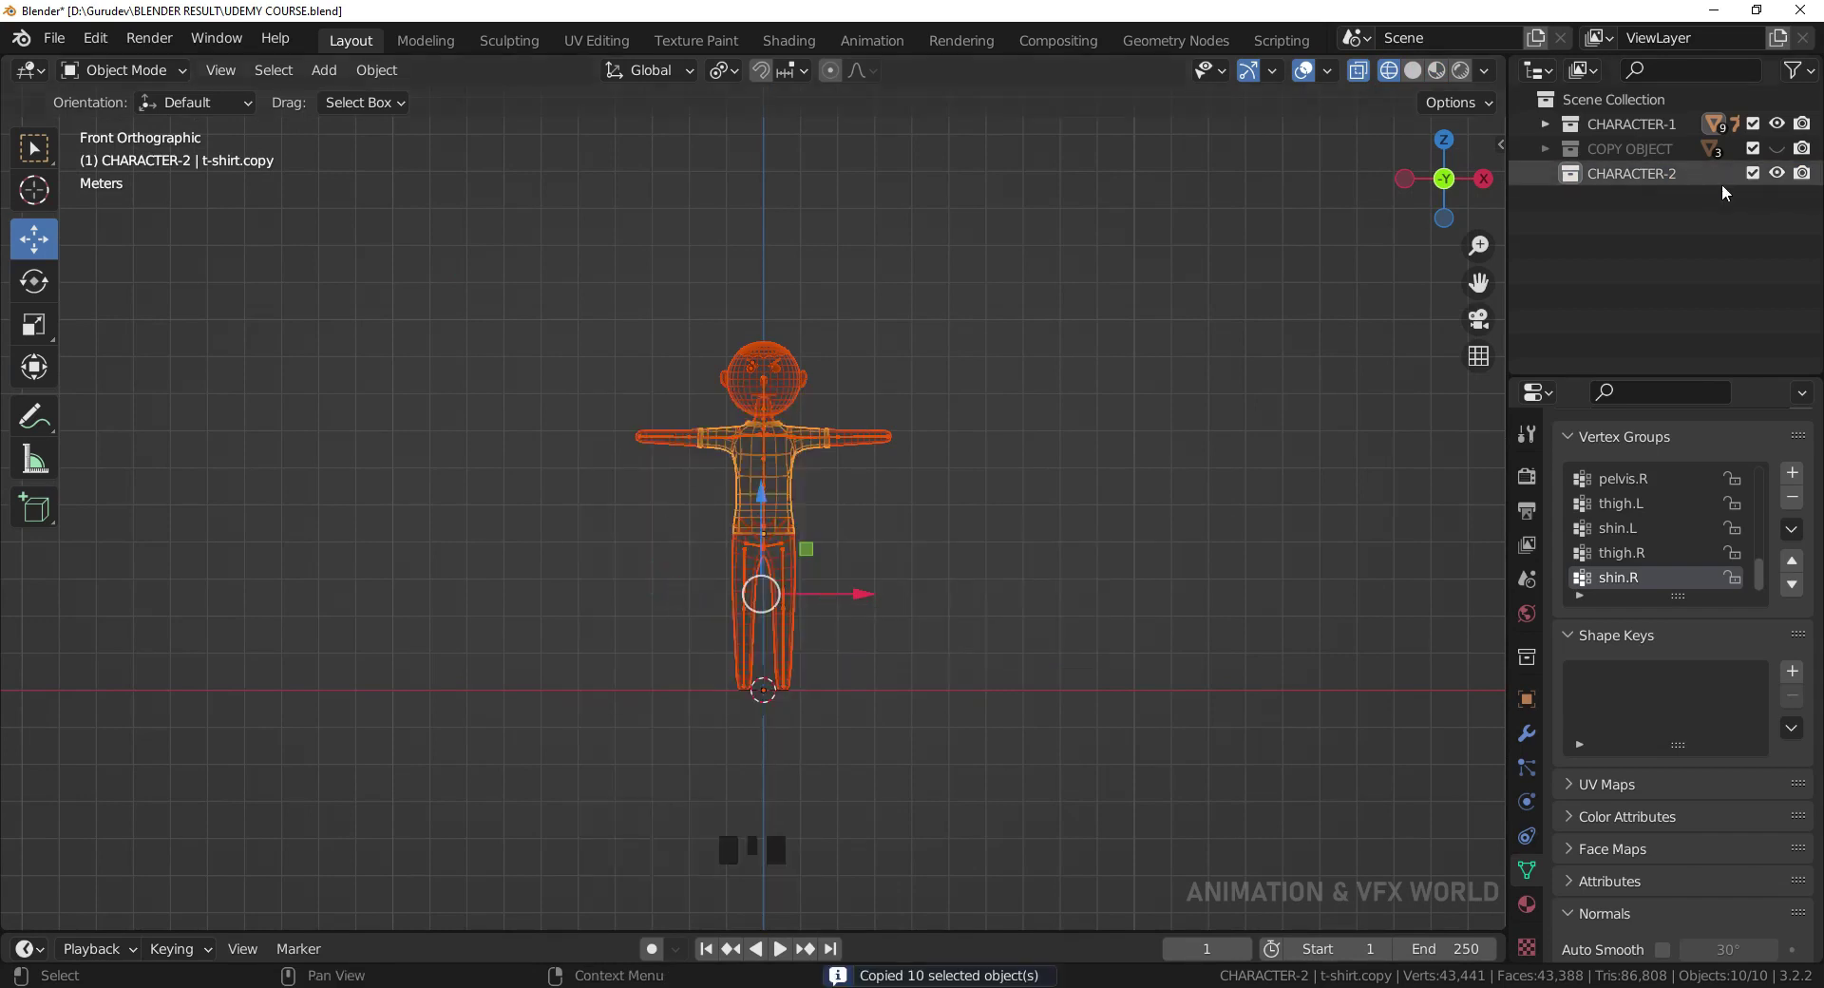
{"action": "left_click", "coordinate": [1679, 176]}
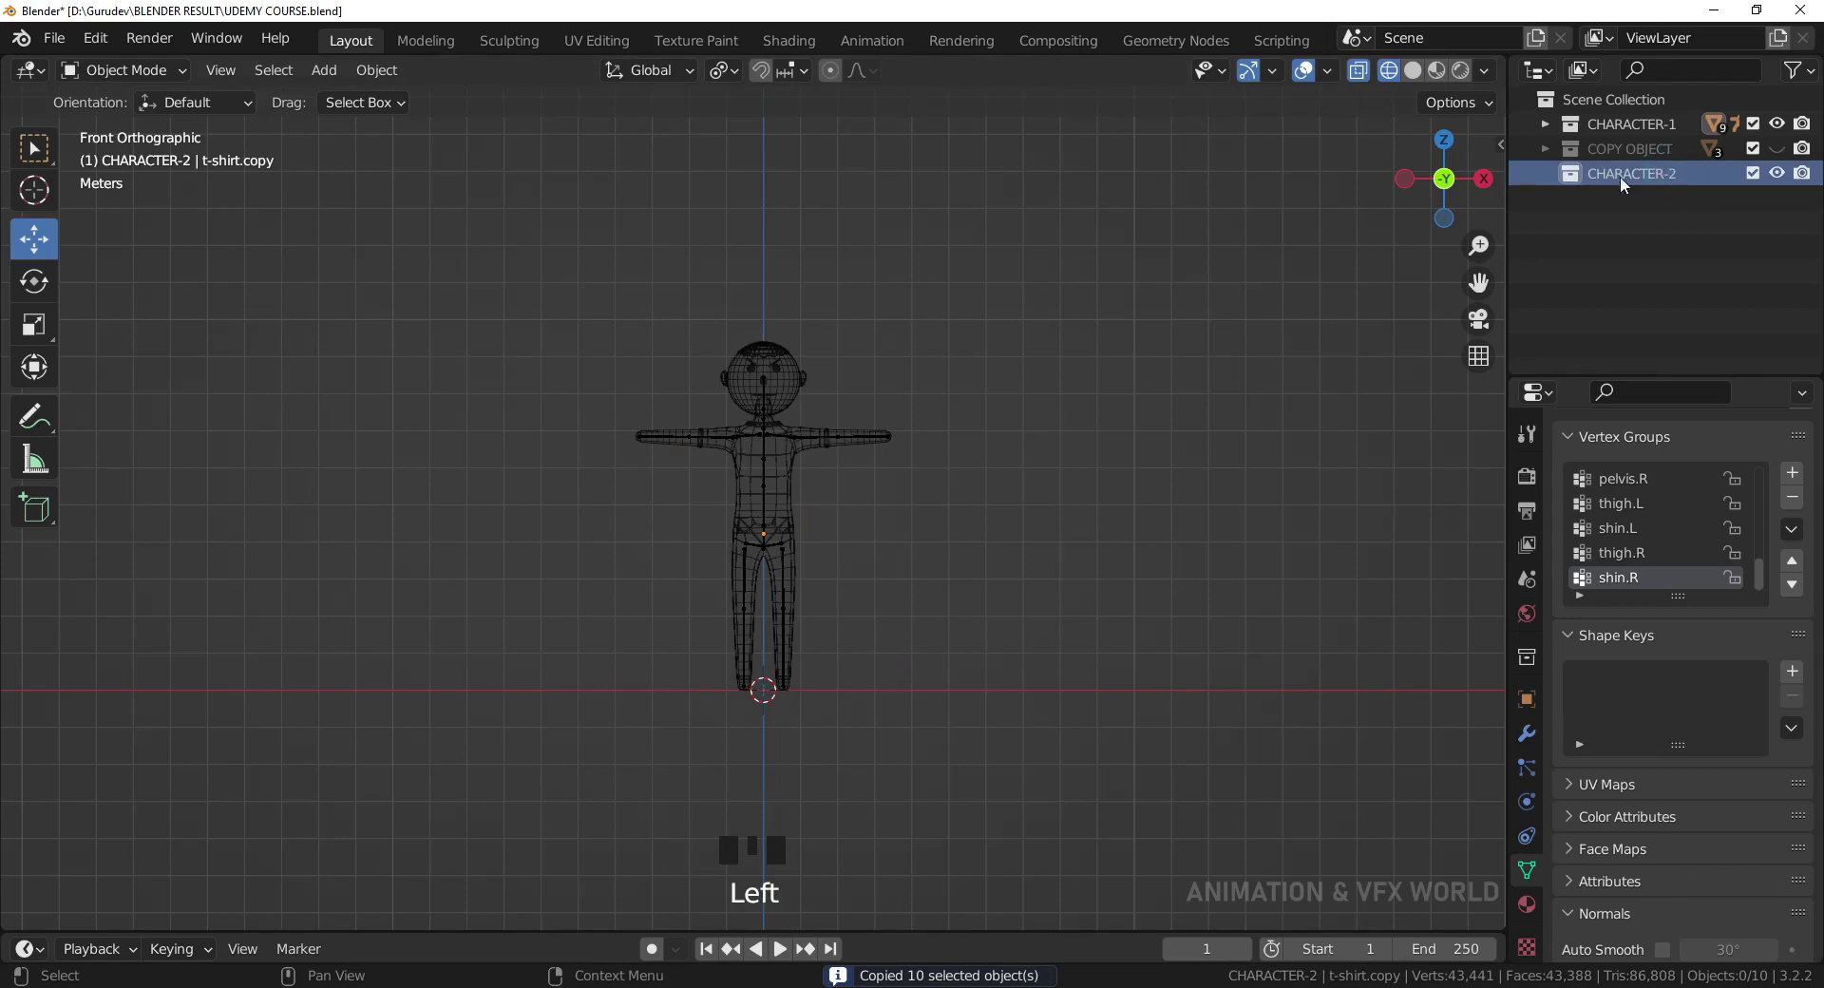
{"action": "left_click_drag", "start_coordinate": [1649, 178], "coordinate": [1406, 275]}
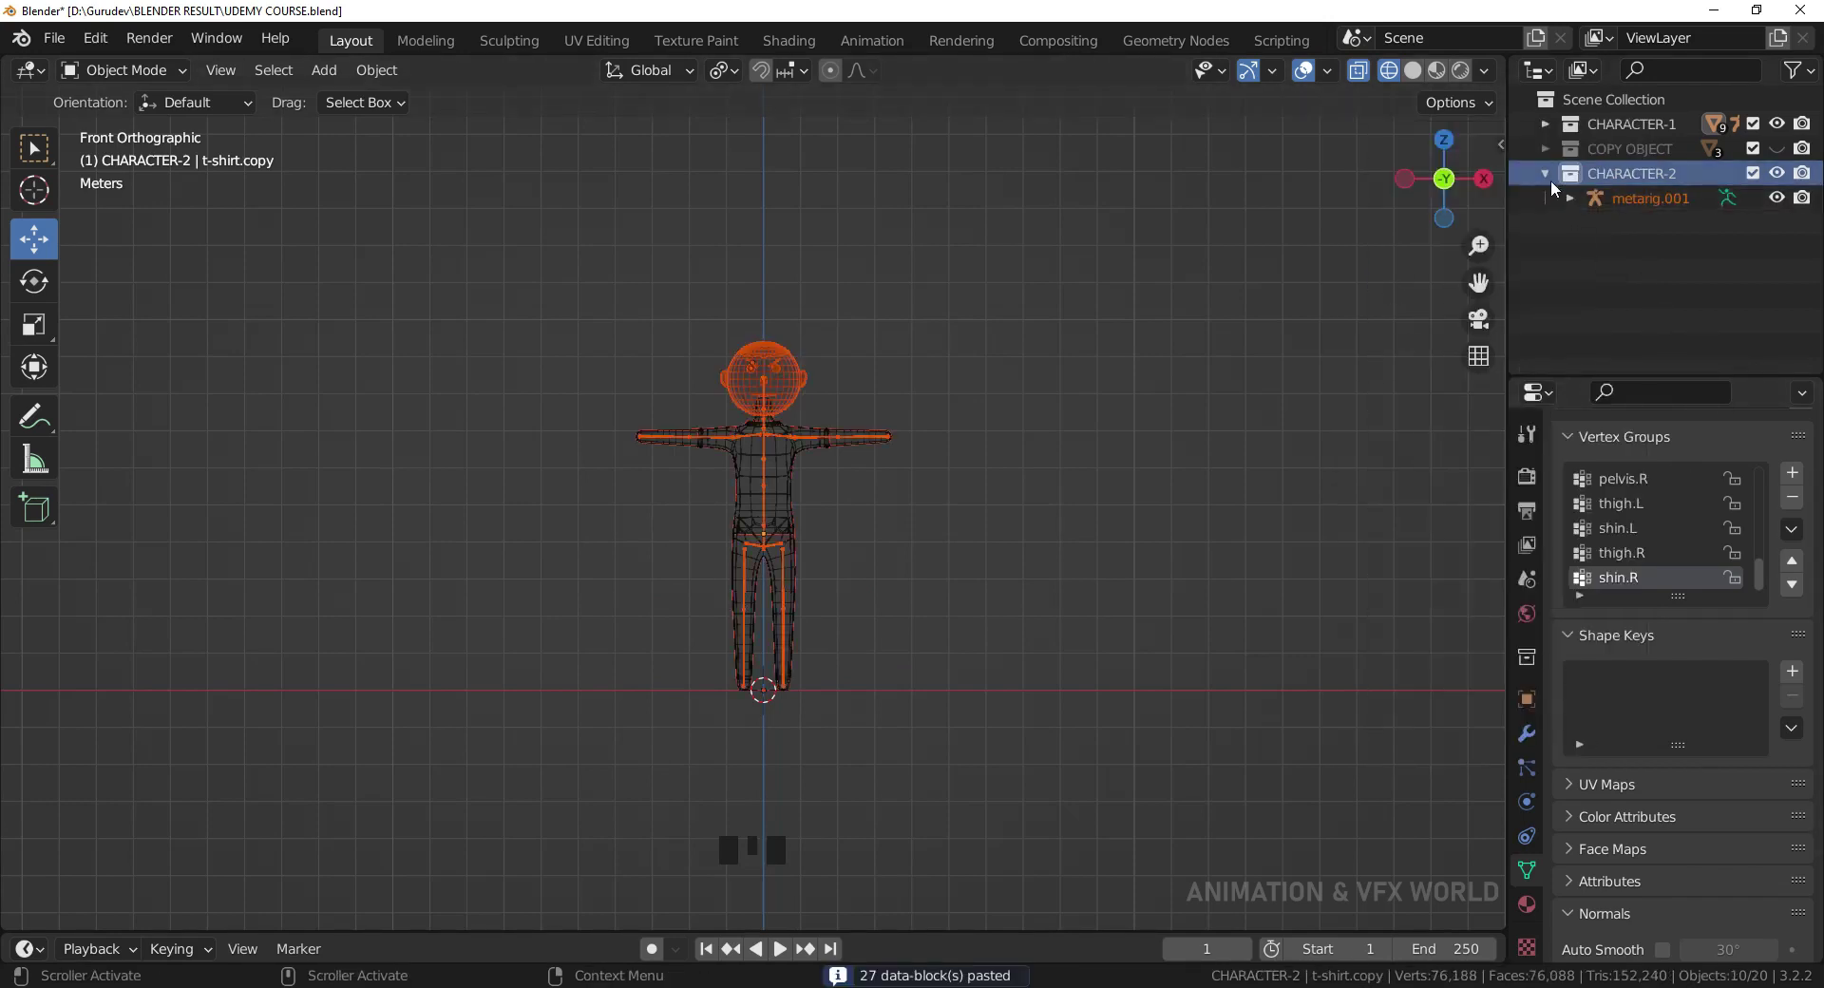
{"action": "left_click", "coordinate": [1554, 178]}
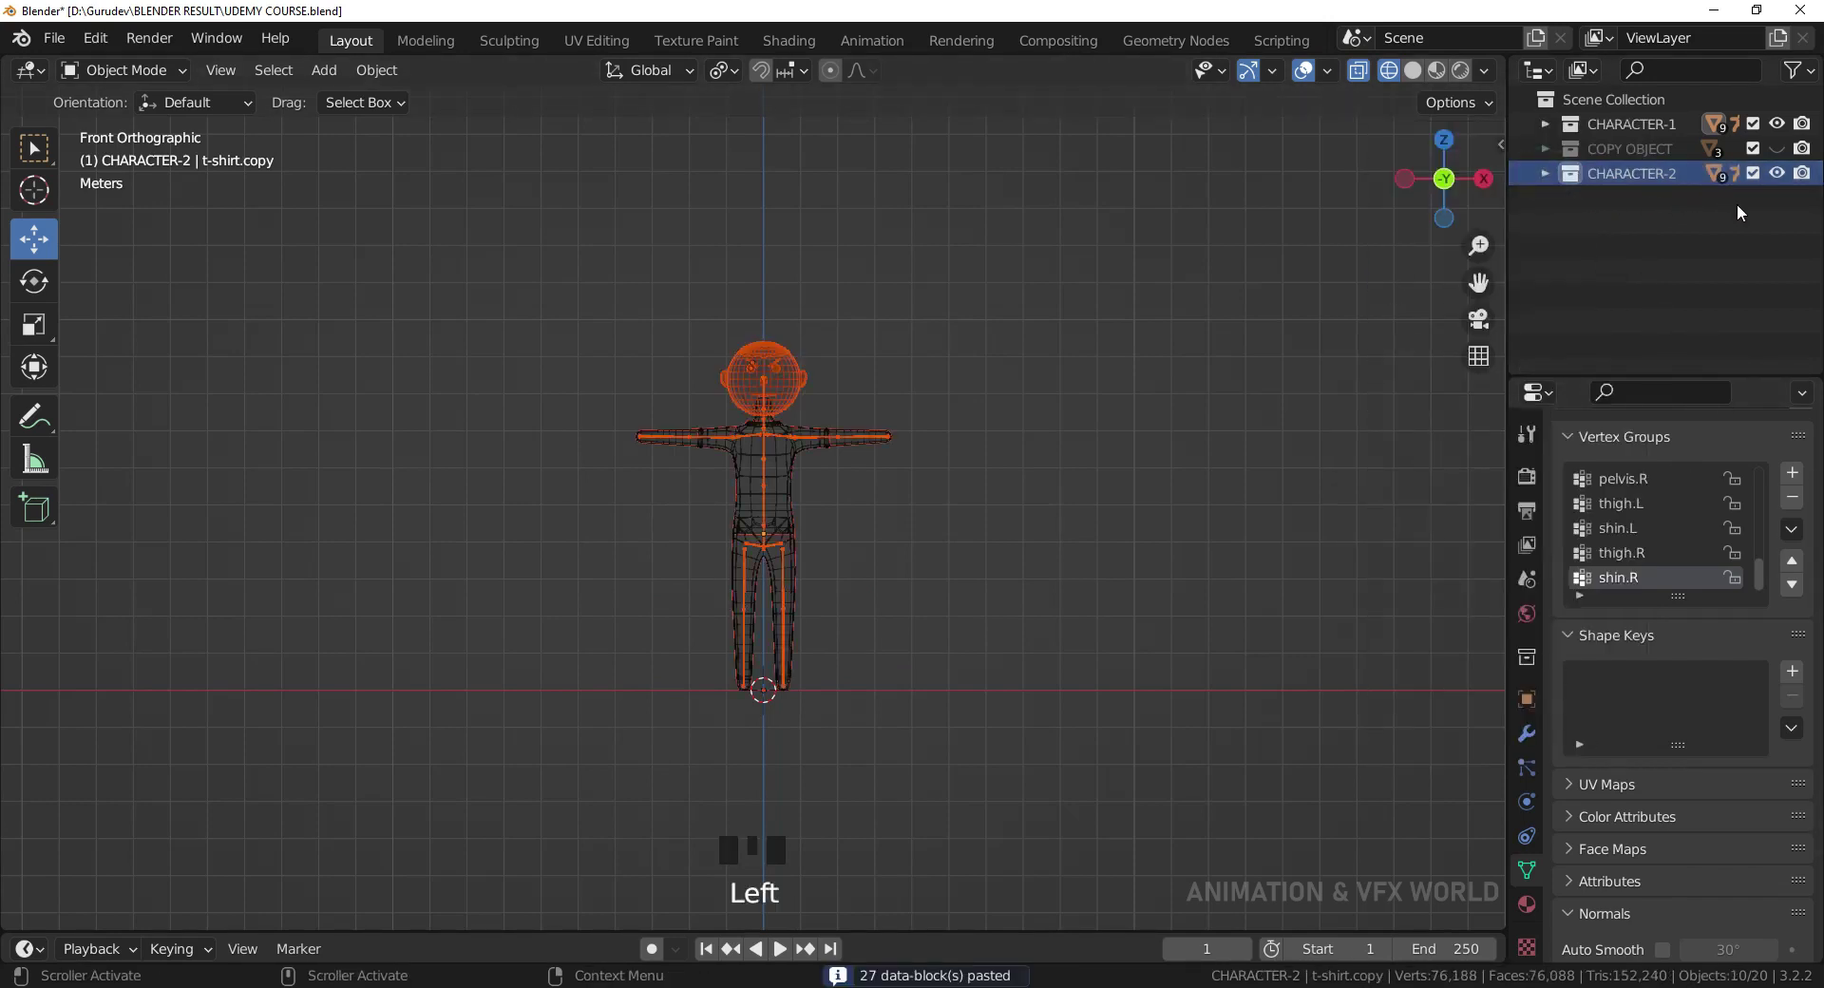
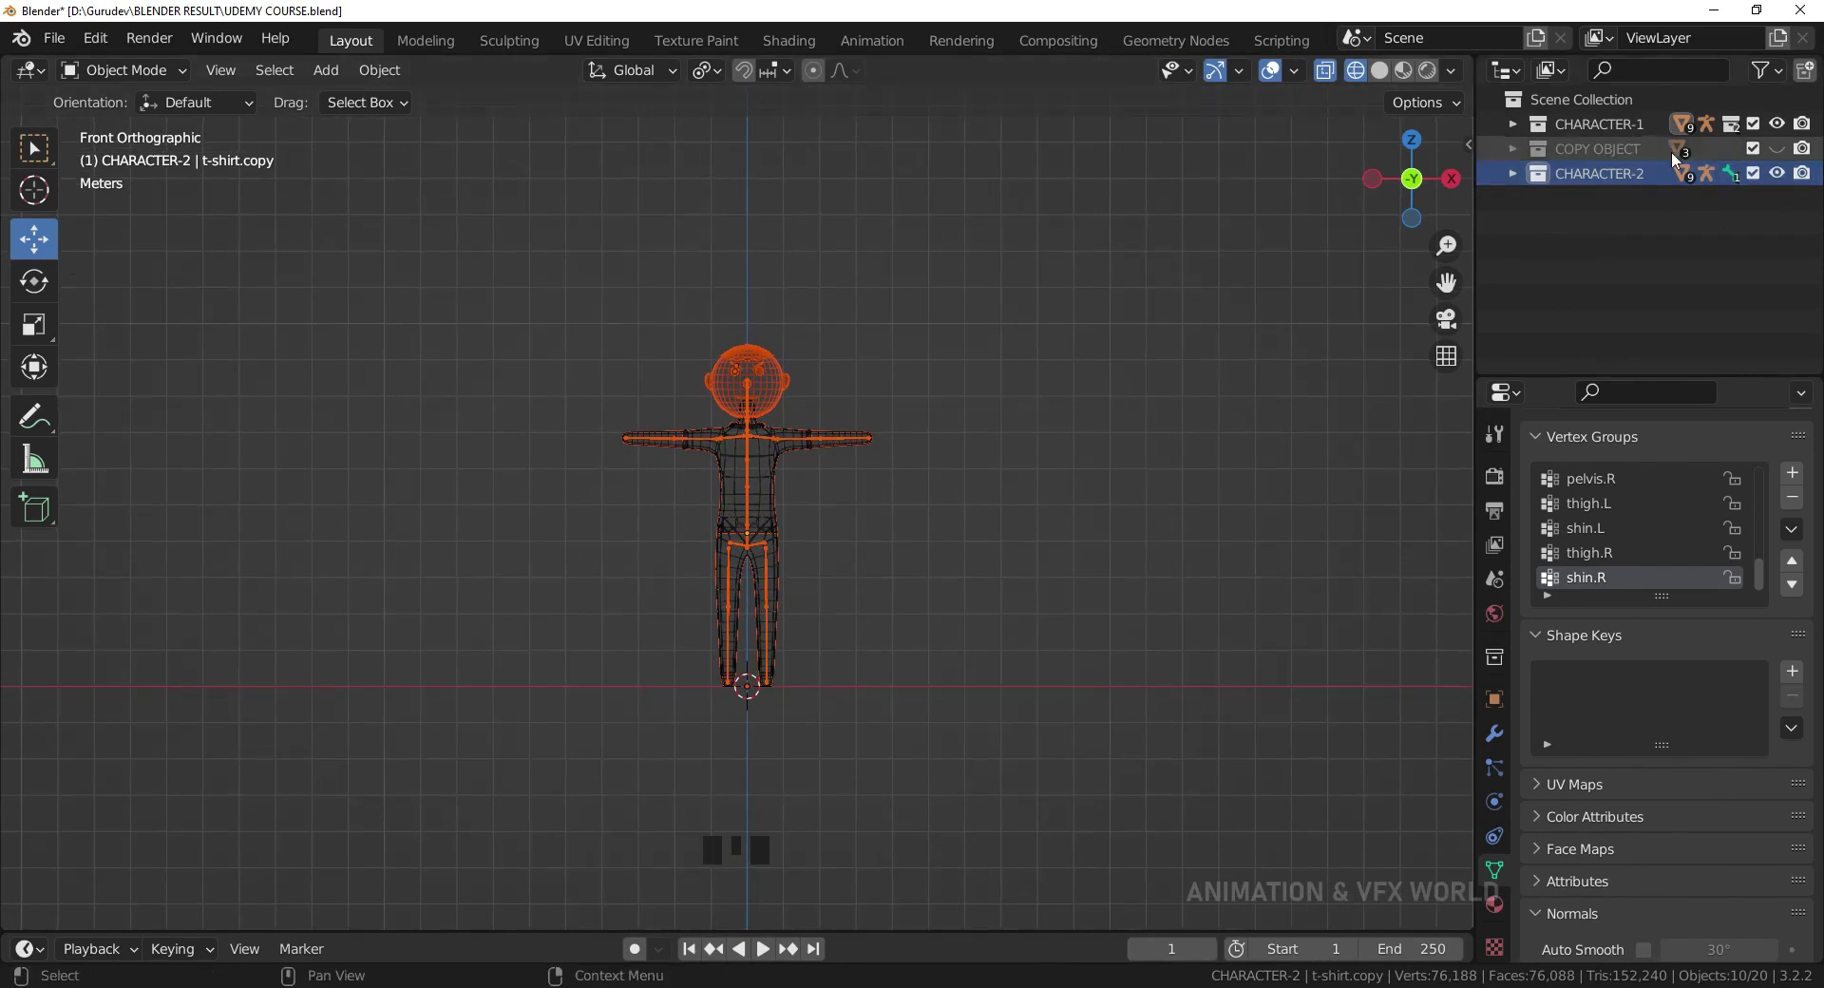
Move the copied character along X to the right of the original.
{"action": "left_click", "coordinate": [1783, 126]}
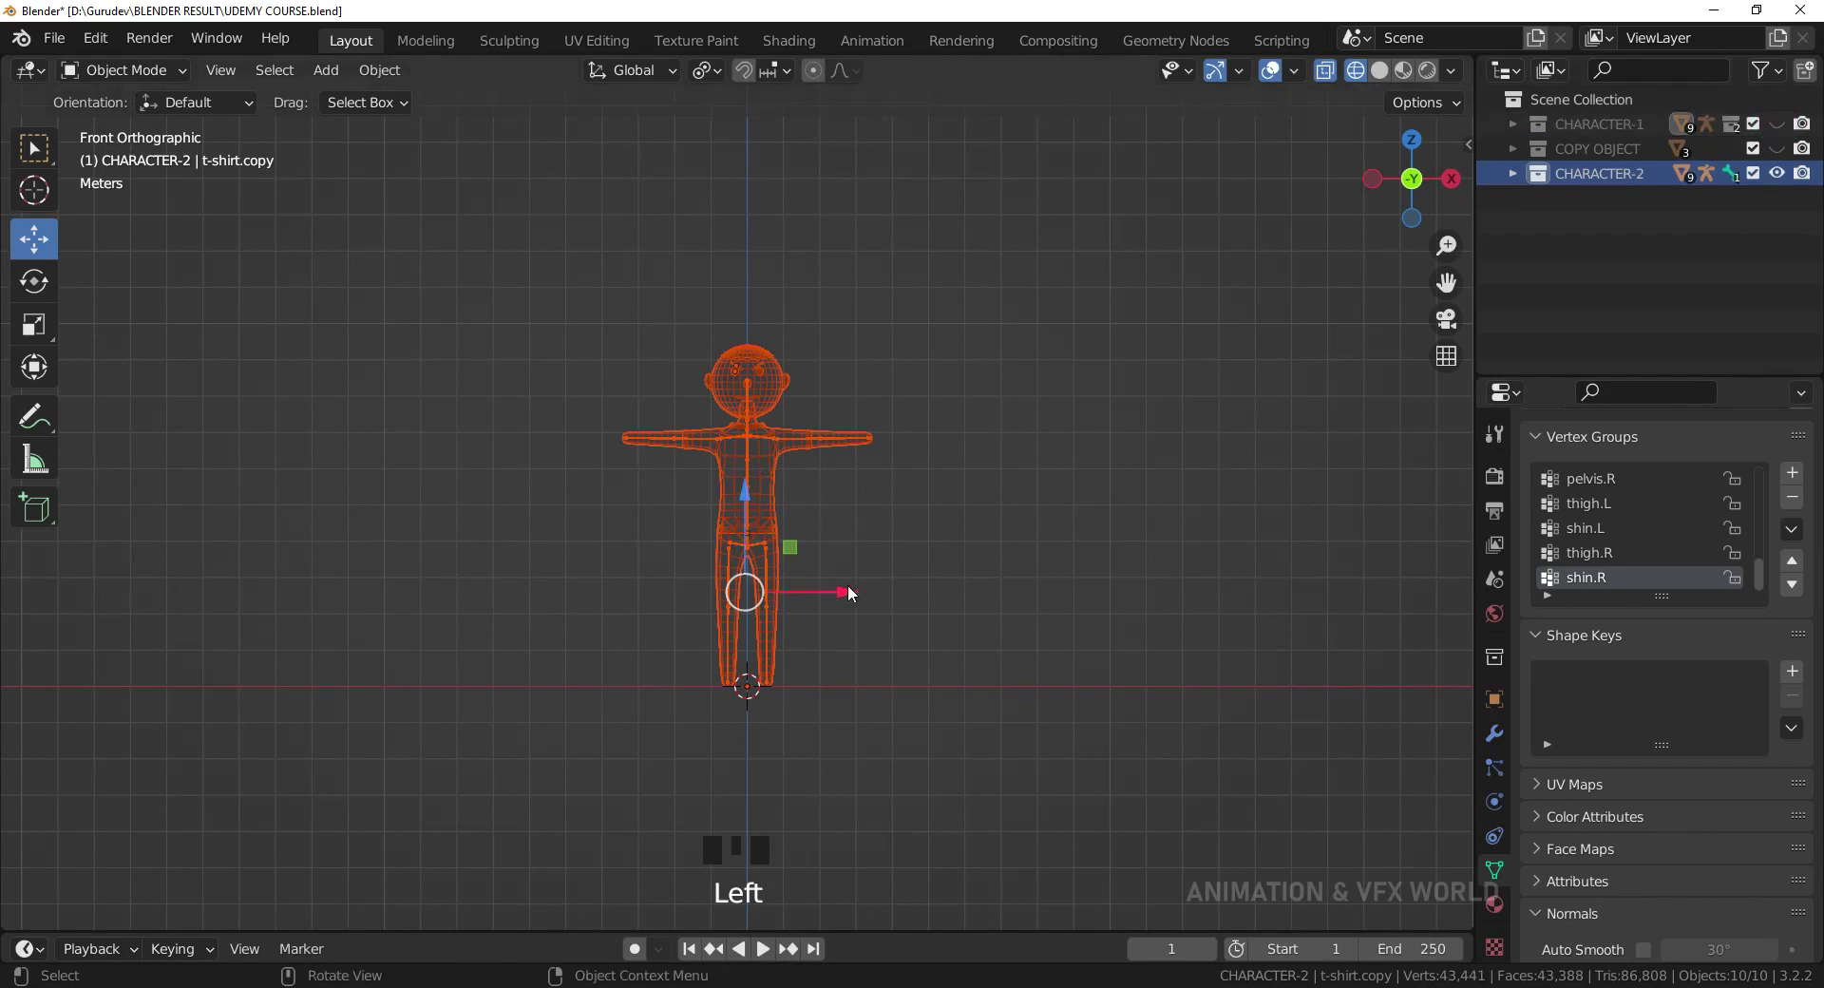
{"action": "left_click", "coordinate": [865, 587]}
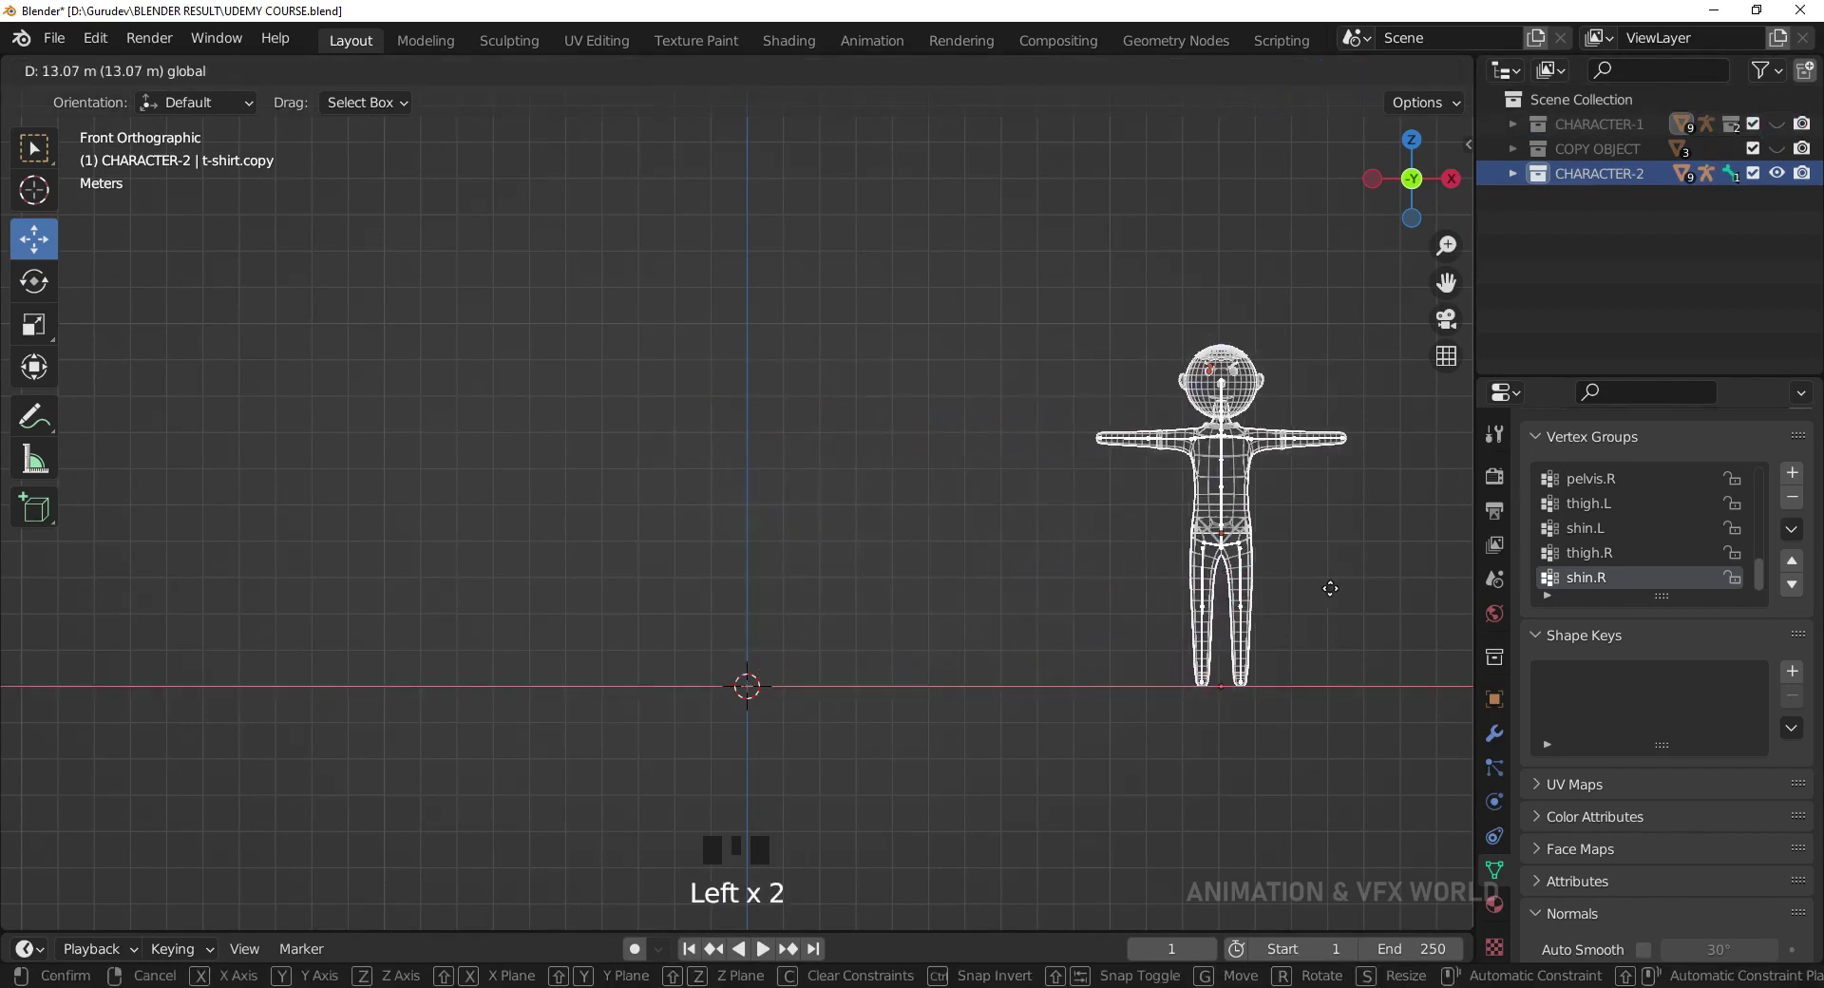
{"action": "left_click", "coordinate": [1372, 541]}
{"action": "left_click", "coordinate": [1598, 179]}
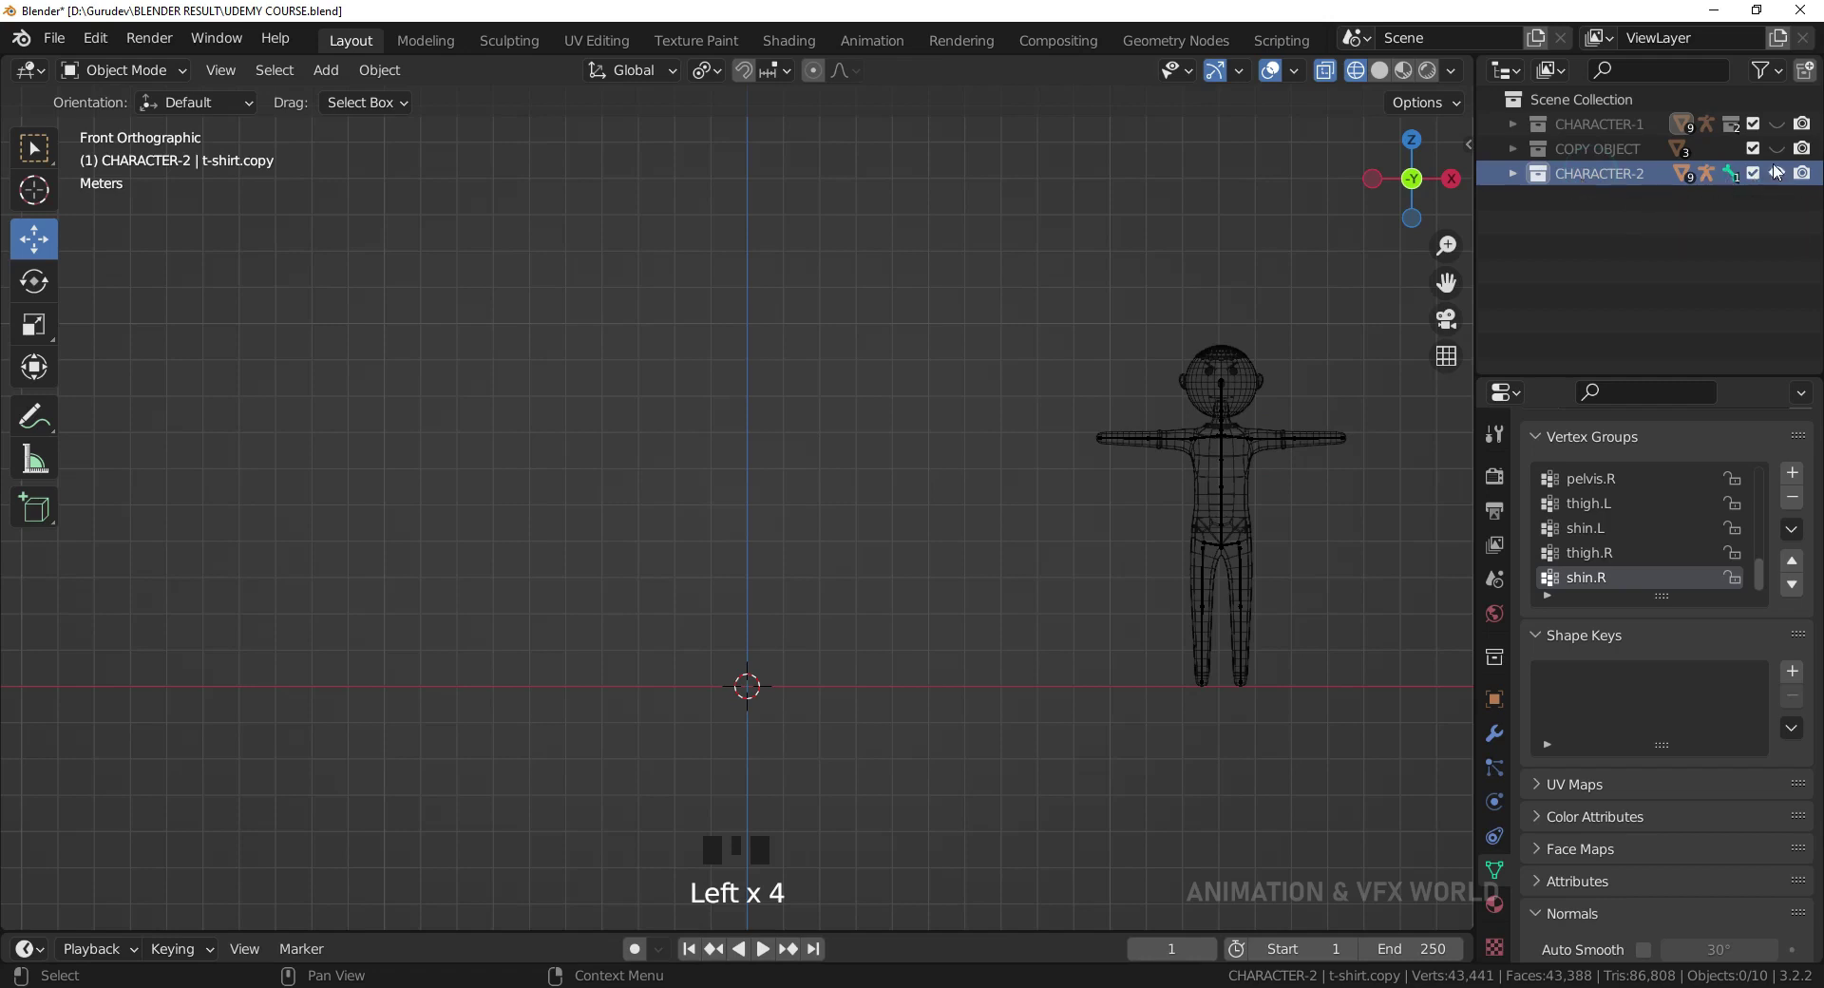
Show the original again and frame both characters in Material Preview.
{"action": "left_click", "coordinate": [1783, 128]}
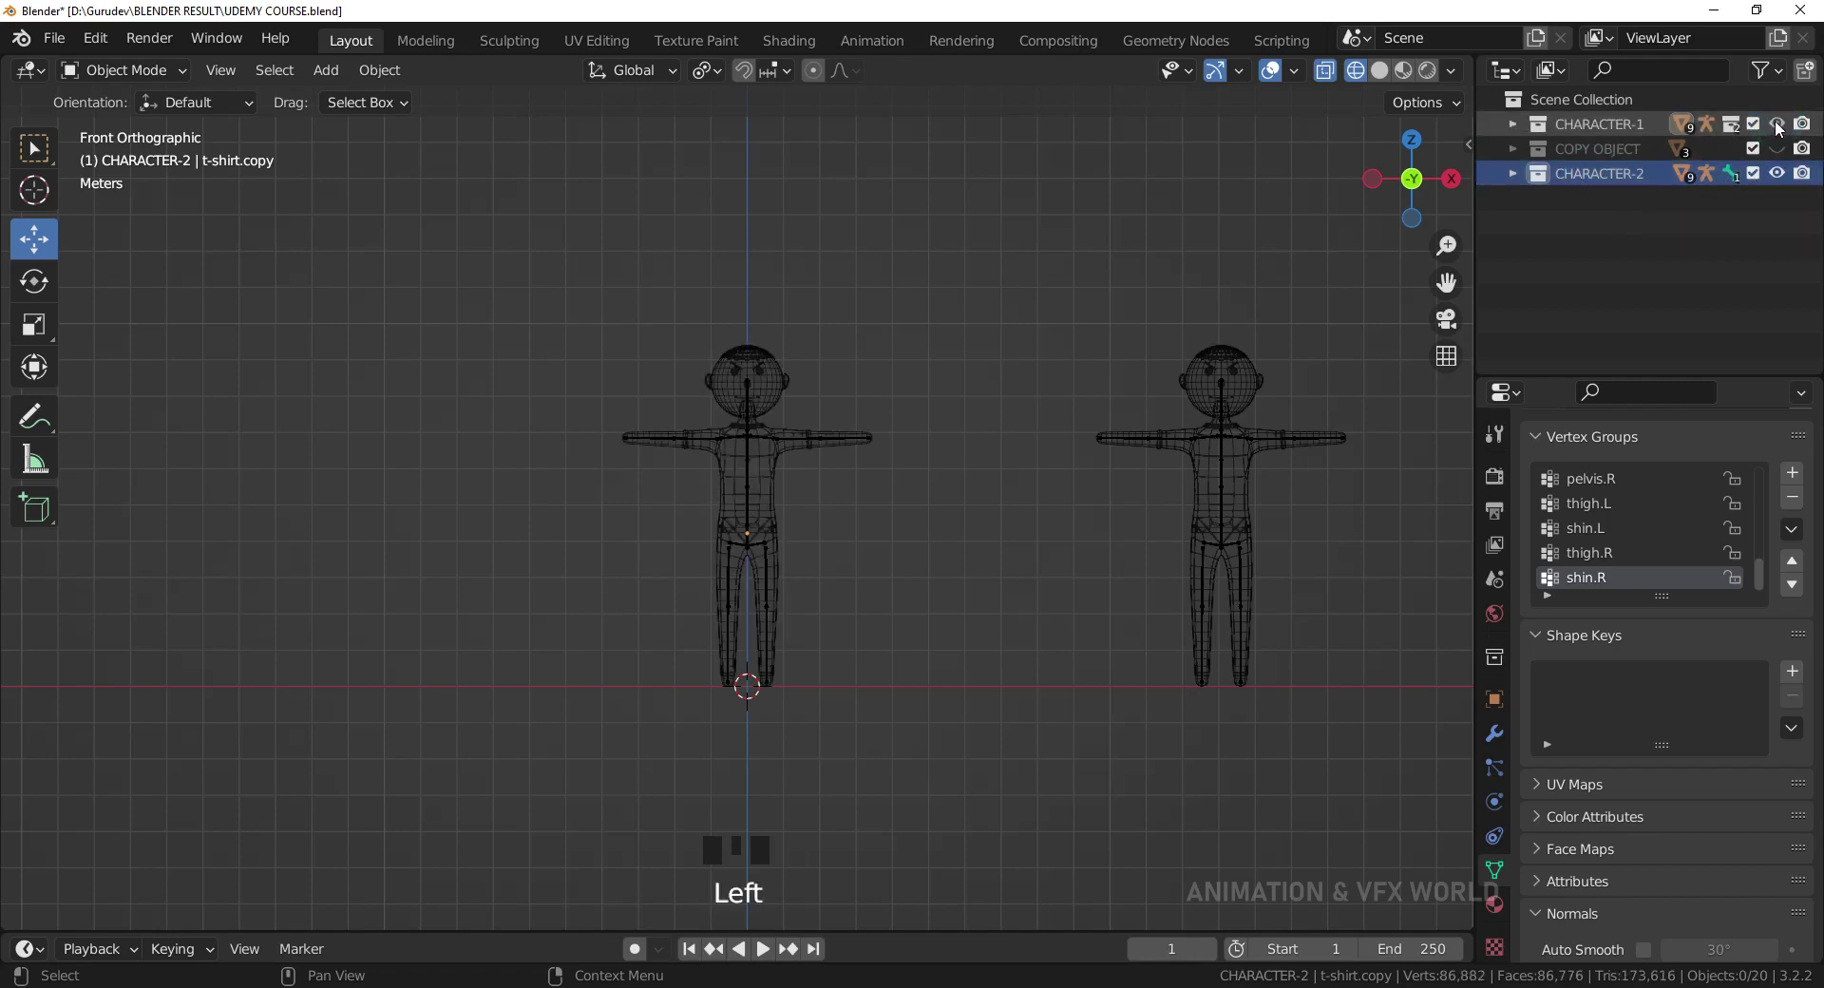
{"action": "left_click_drag", "start_coordinate": [981, 580], "coordinate": [869, 577]}
{"action": "scroll", "scroll_direction": "up", "scroll_amount": 3}
{"action": "left_click_drag", "start_coordinate": [872, 555], "coordinate": [1410, 76]}
{"action": "left_click", "coordinate": [1410, 76]}
{"action": "left_click", "coordinate": [916, 318]}
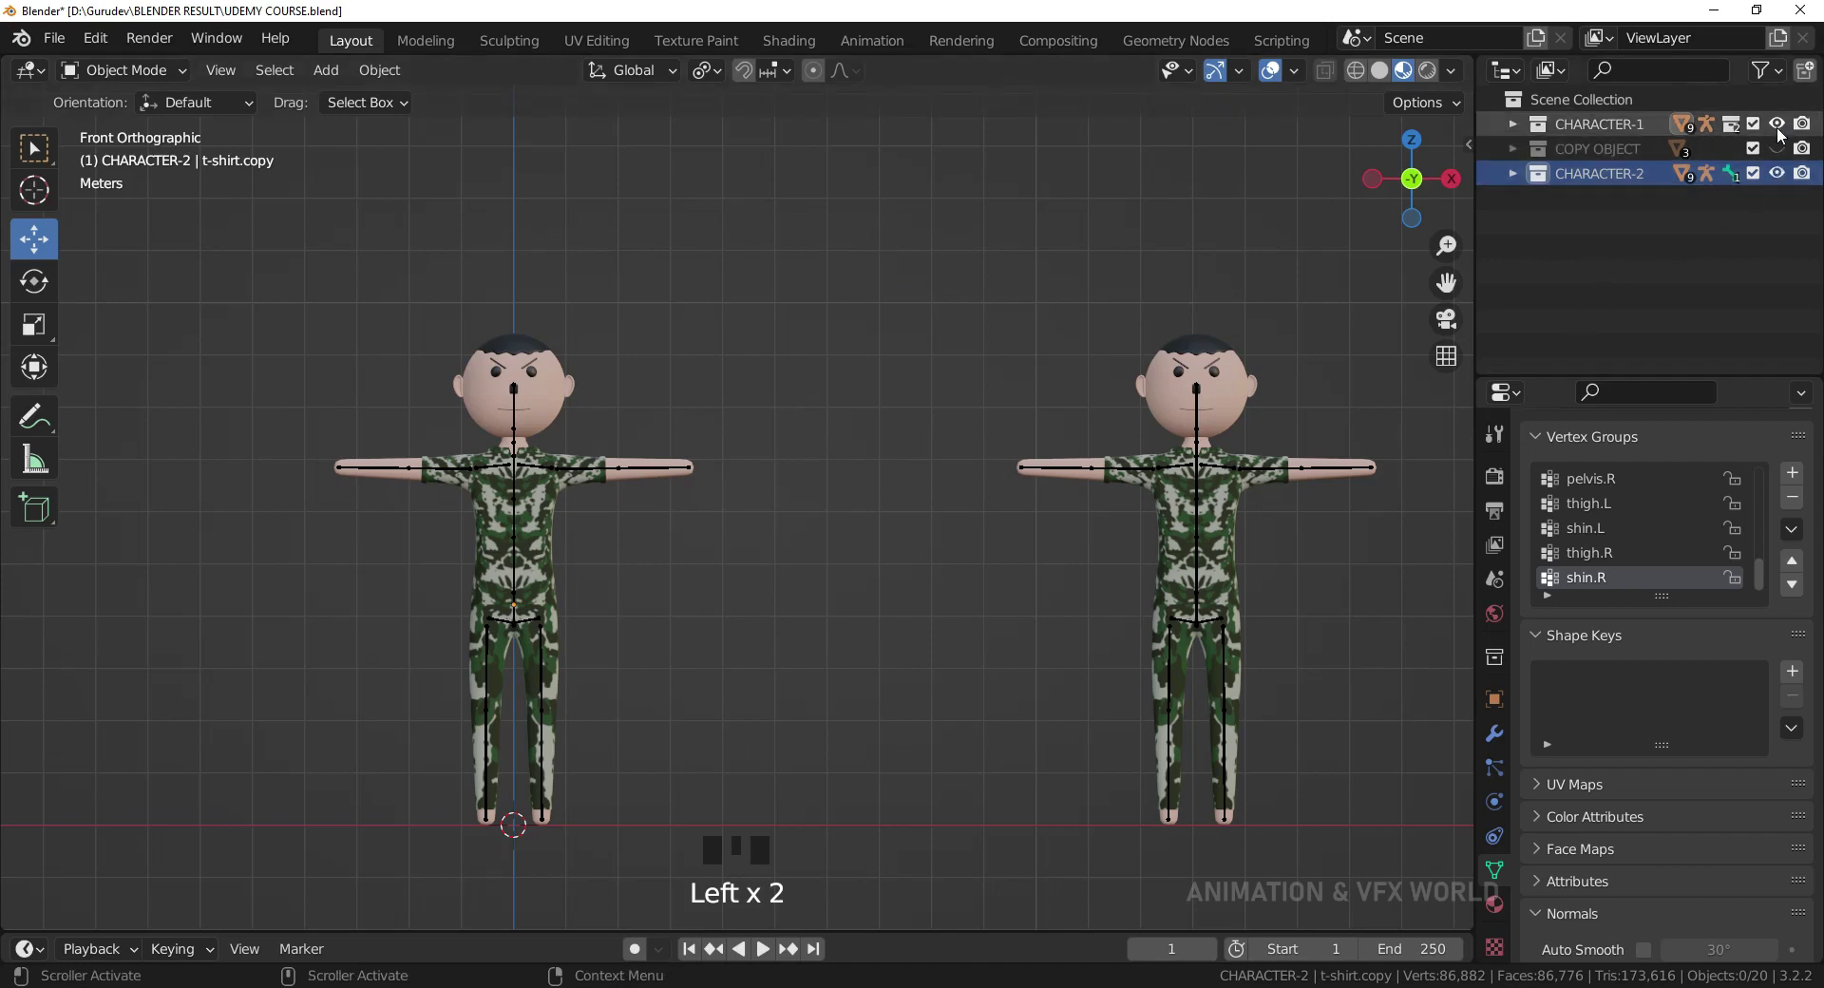
Toggle the collections and leave CHARACTER-1 hidden so only the copy shows.
{"action": "left_click", "coordinate": [1786, 126]}
{"action": "left_click", "coordinate": [1782, 179]}
{"action": "left_click", "coordinate": [1782, 179]}
{"action": "left_click", "coordinate": [1782, 178]}
{"action": "left_click", "coordinate": [1782, 179]}
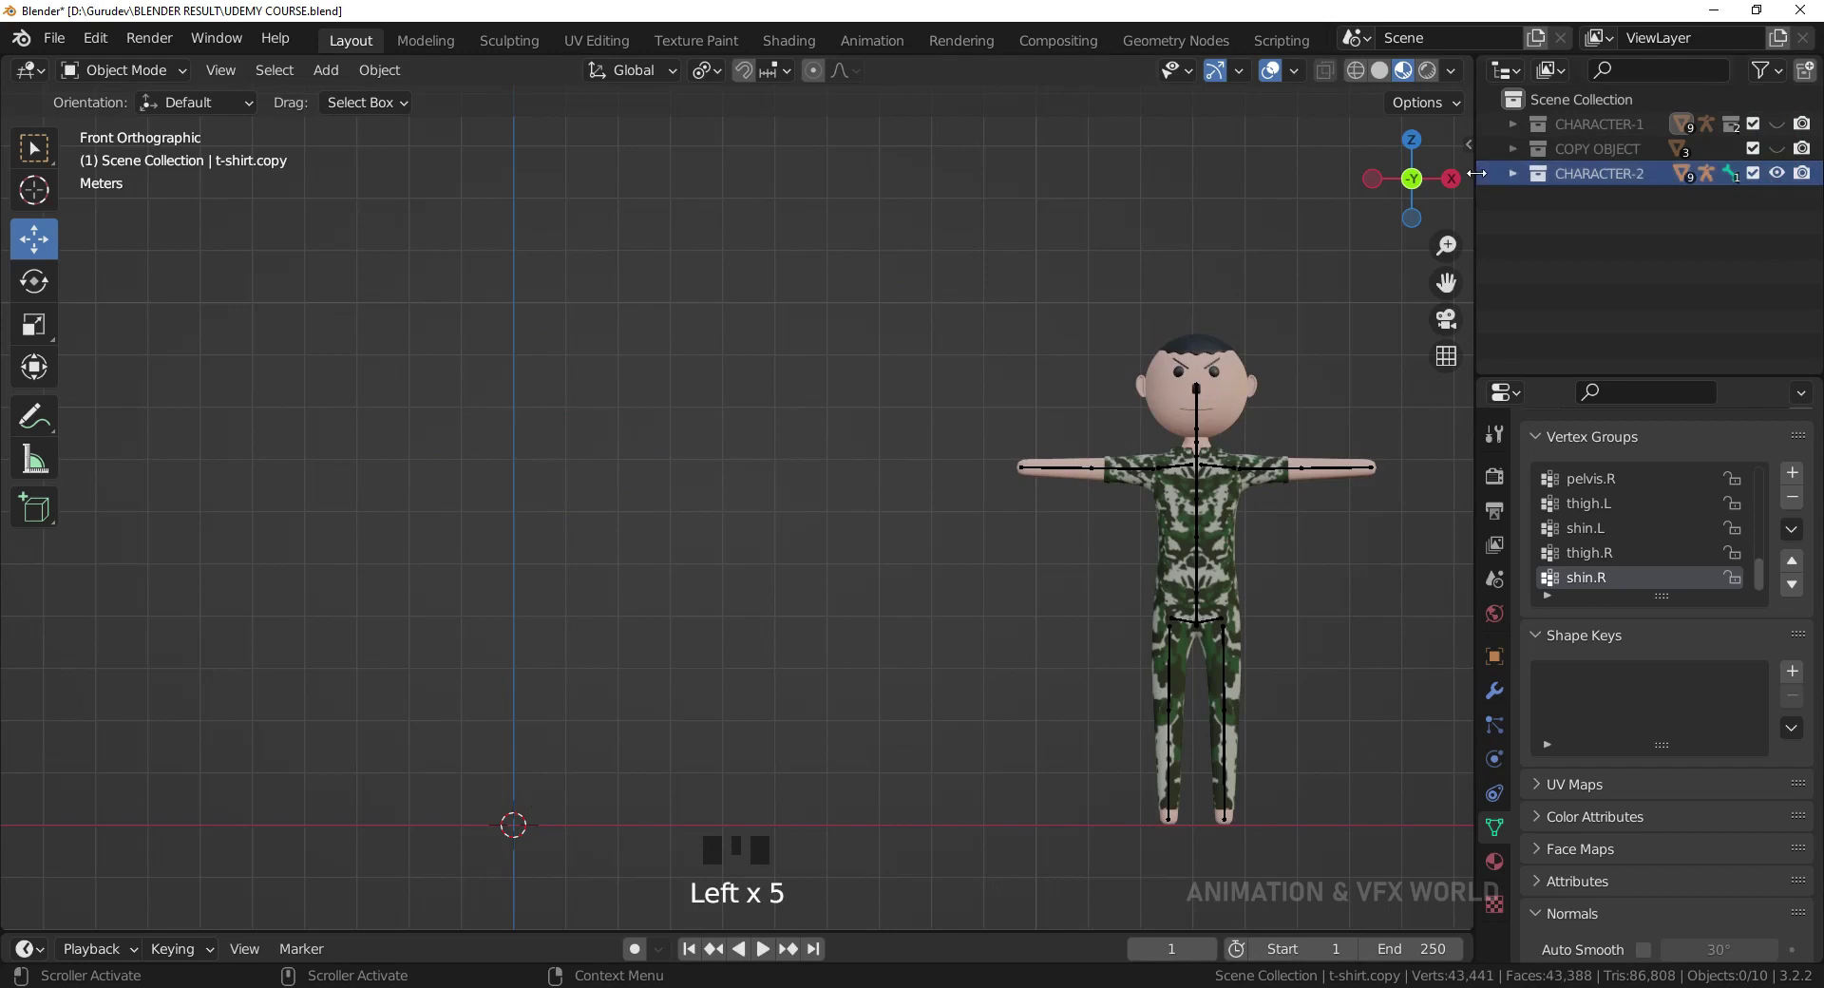
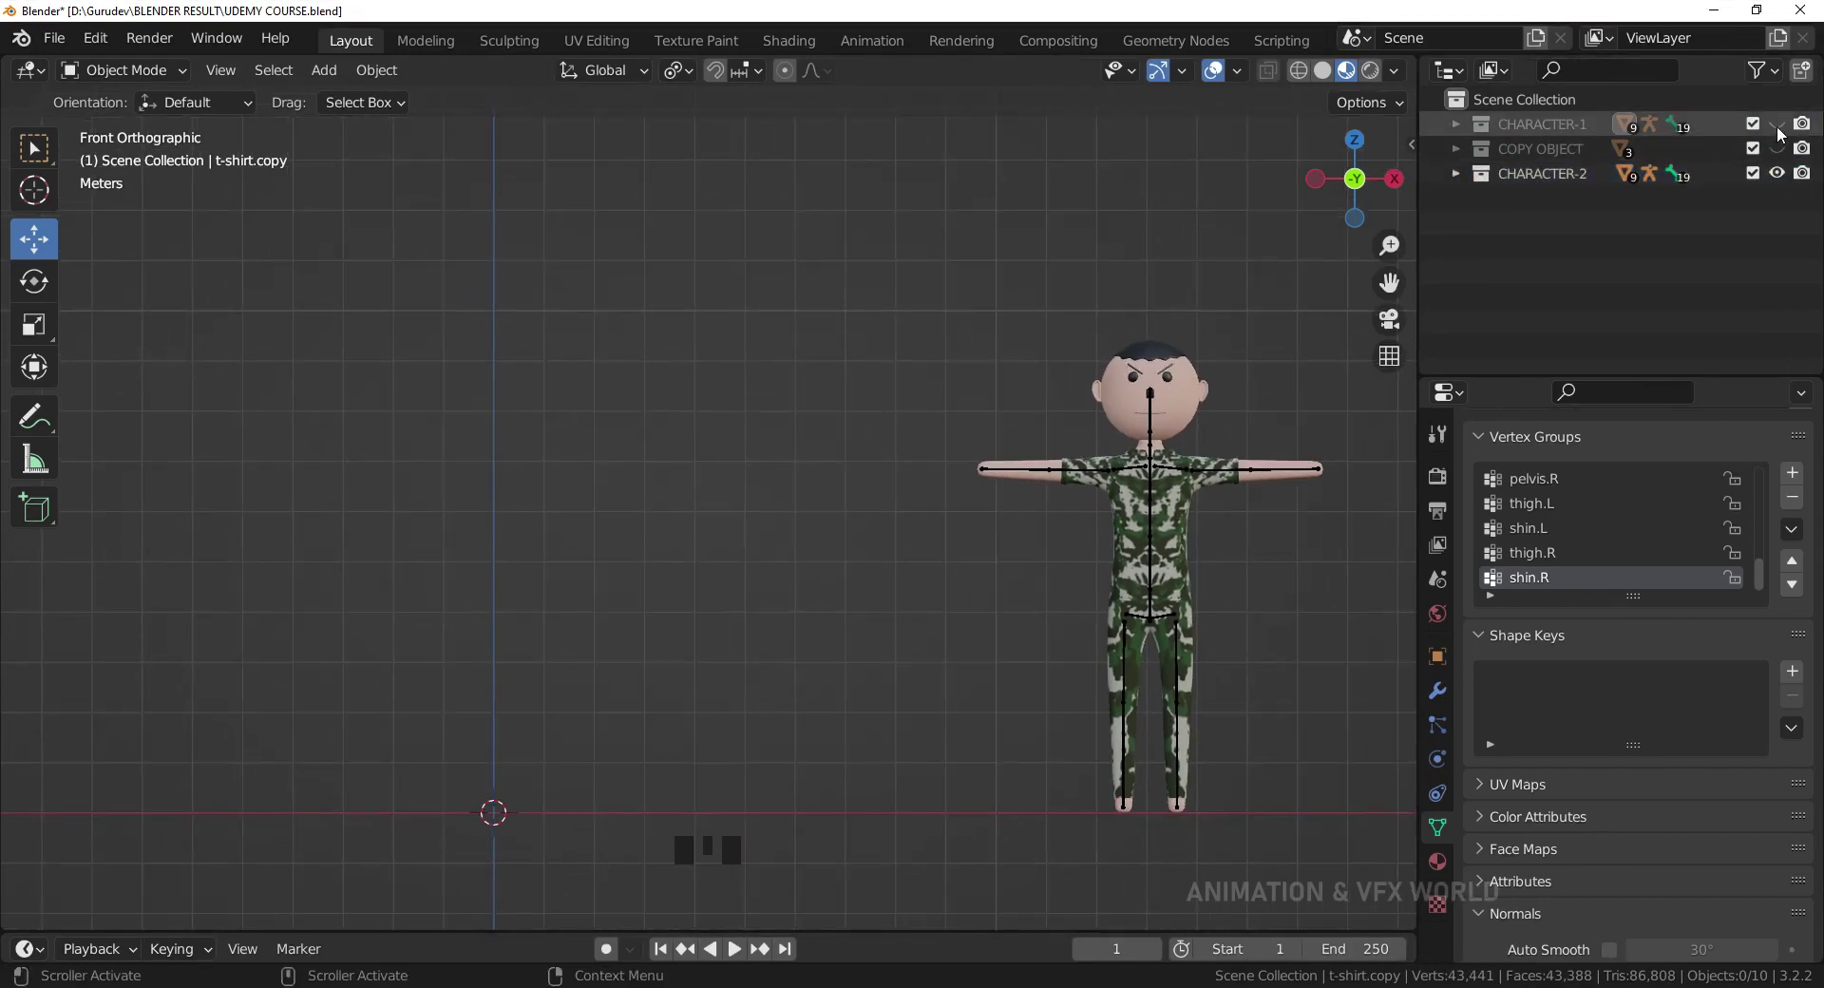
{"action": "left_click", "coordinate": [1781, 129]}
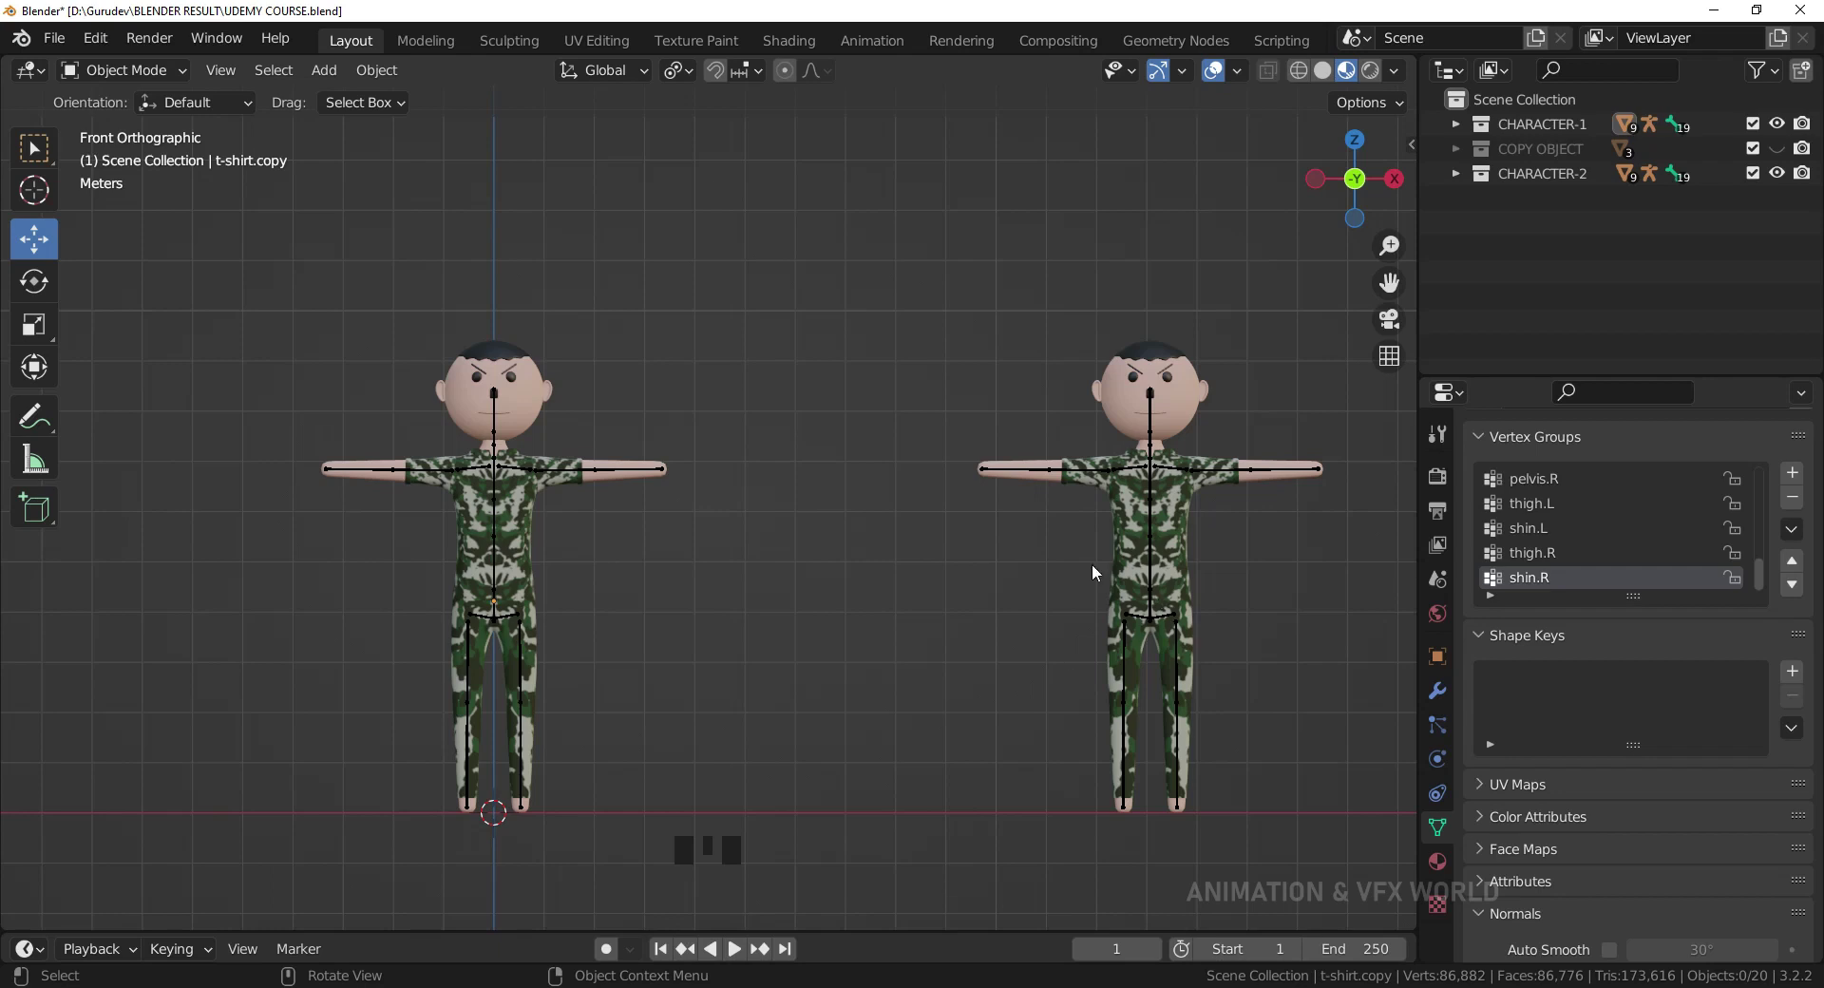
{"action": "left_click_drag", "start_coordinate": [1077, 582], "coordinate": [1783, 126]}
{"action": "left_click", "coordinate": [1783, 127]}
Zoom in on the copy's head and select its HAIR.001.
{"action": "left_click_drag", "start_coordinate": [1173, 529], "coordinate": [966, 564]}
{"action": "scroll", "scroll_direction": "up", "scroll_amount": 3}
{"action": "left_click_drag", "start_coordinate": [956, 568], "coordinate": [966, 585]}
{"action": "scroll", "scroll_direction": "up", "scroll_amount": 3}
{"action": "left_click_drag", "start_coordinate": [968, 457], "coordinate": [961, 578]}
{"action": "scroll", "scroll_direction": "up", "scroll_amount": 3}
{"action": "left_click_drag", "start_coordinate": [985, 531], "coordinate": [916, 382]}
{"action": "scroll", "scroll_direction": "down", "scroll_amount": 3}
{"action": "left_click_drag", "start_coordinate": [958, 546], "coordinate": [846, 359]}
{"action": "left_click", "coordinate": [846, 359]}
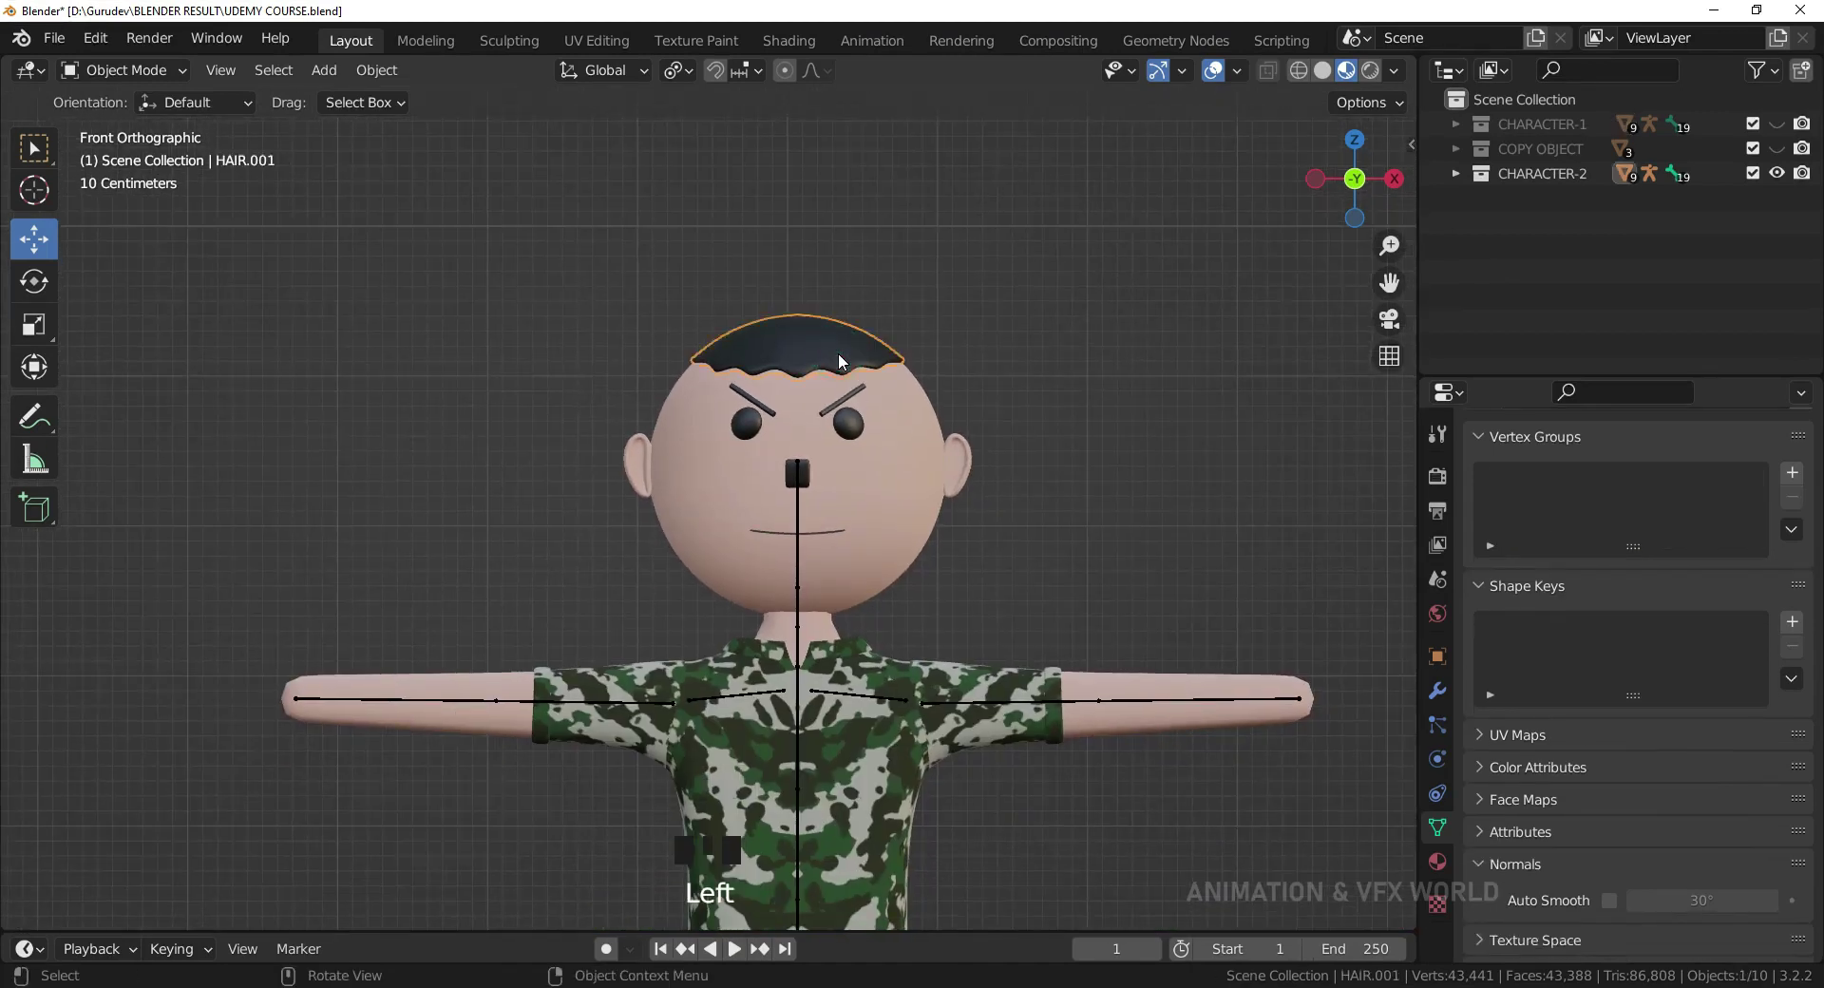
Edit HAIR.001's front vertices into a pointed fringe, checking from the side view.
{"action": "key", "text": "Tab"}
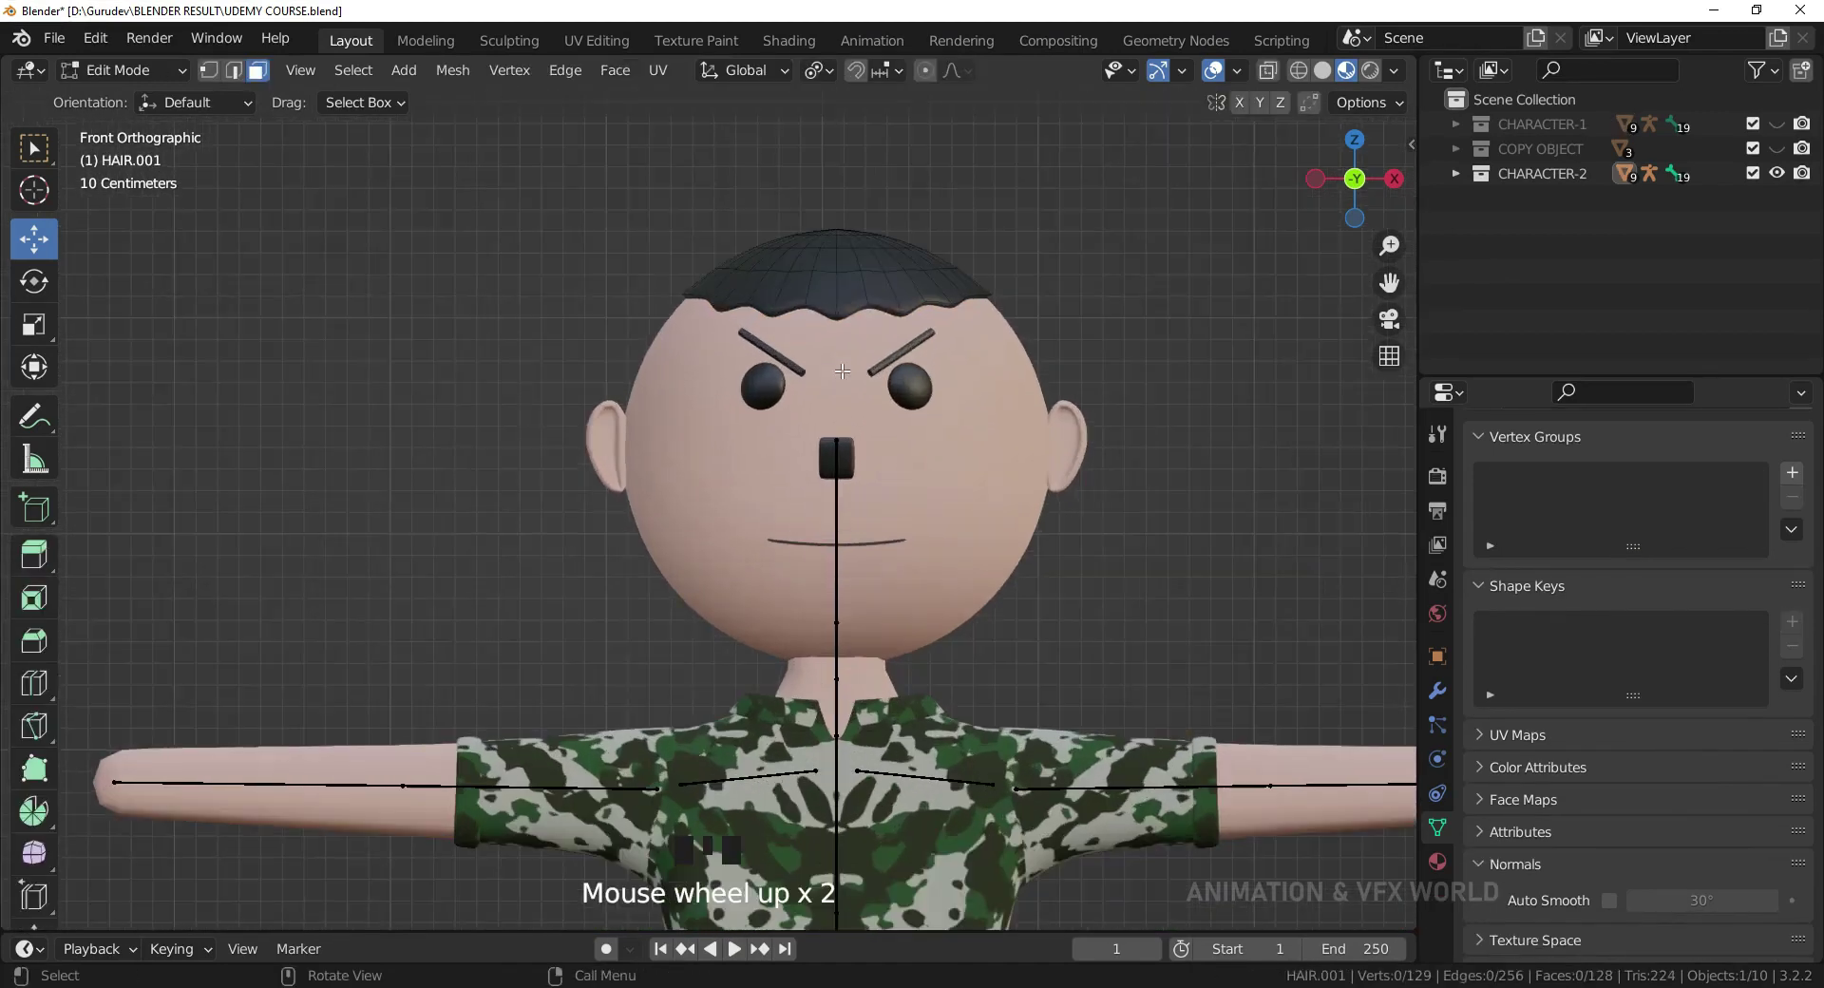
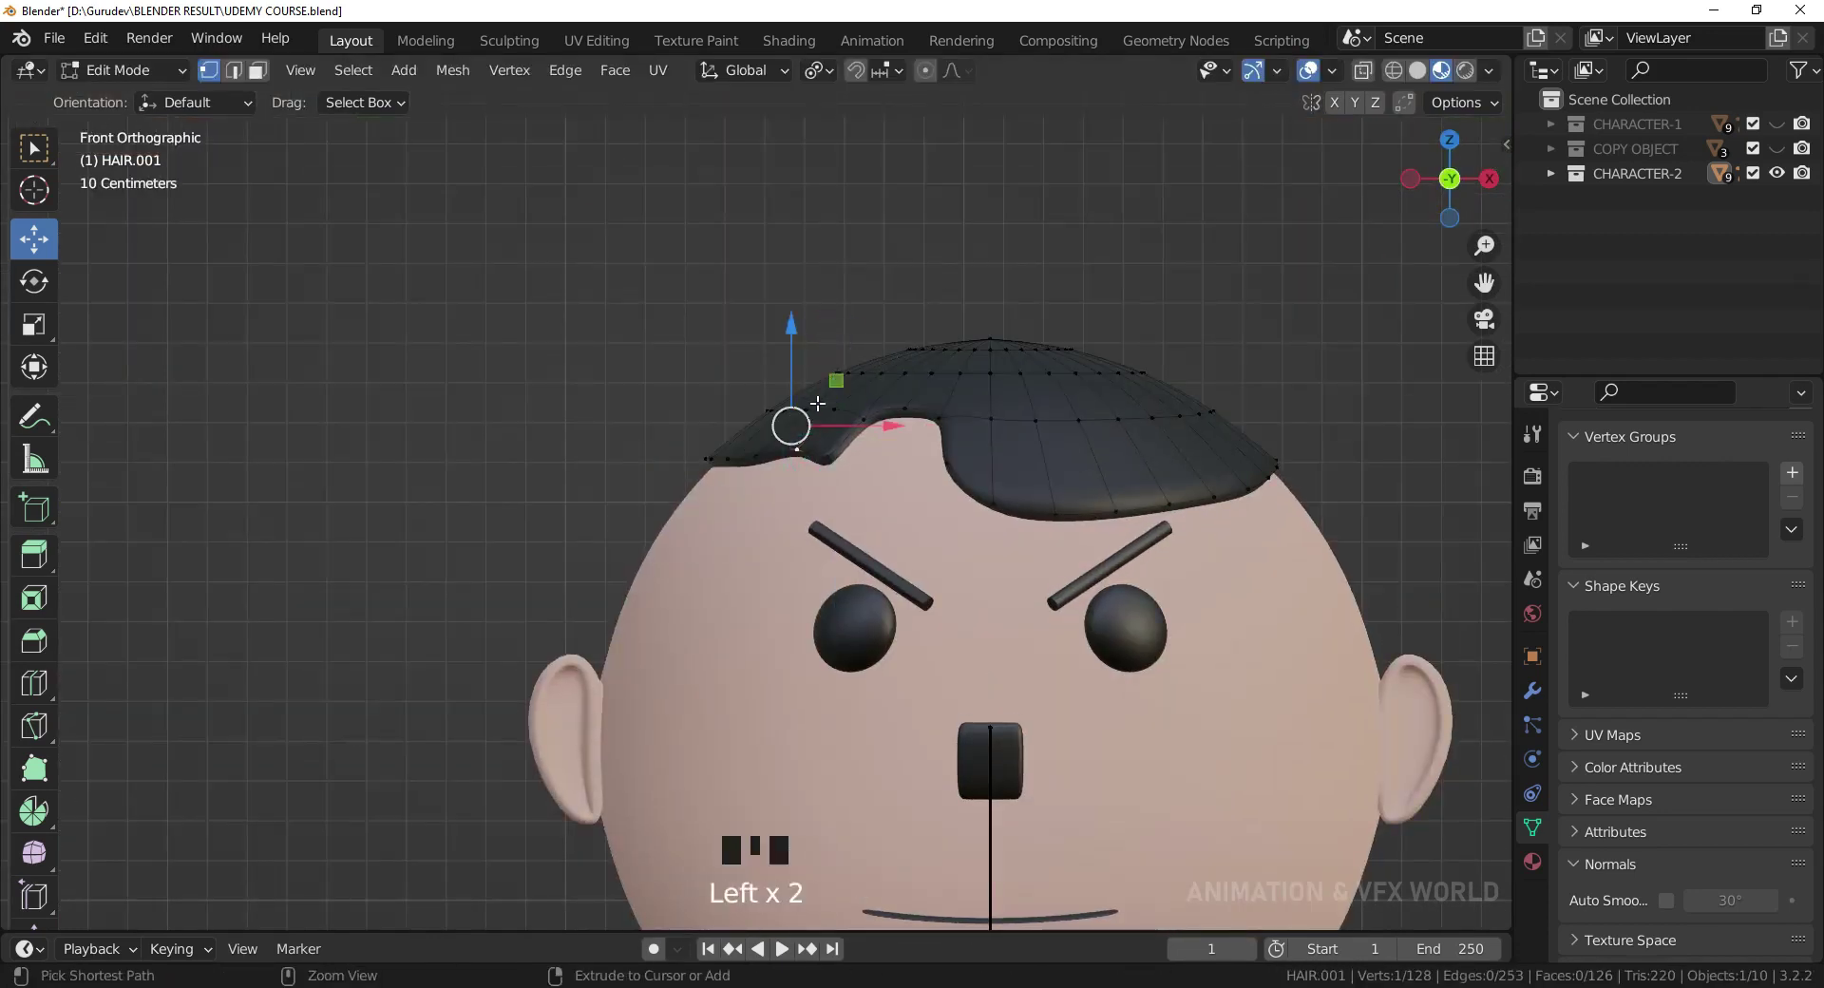
{"action": "key", "text": "ctrl+KP_3"}
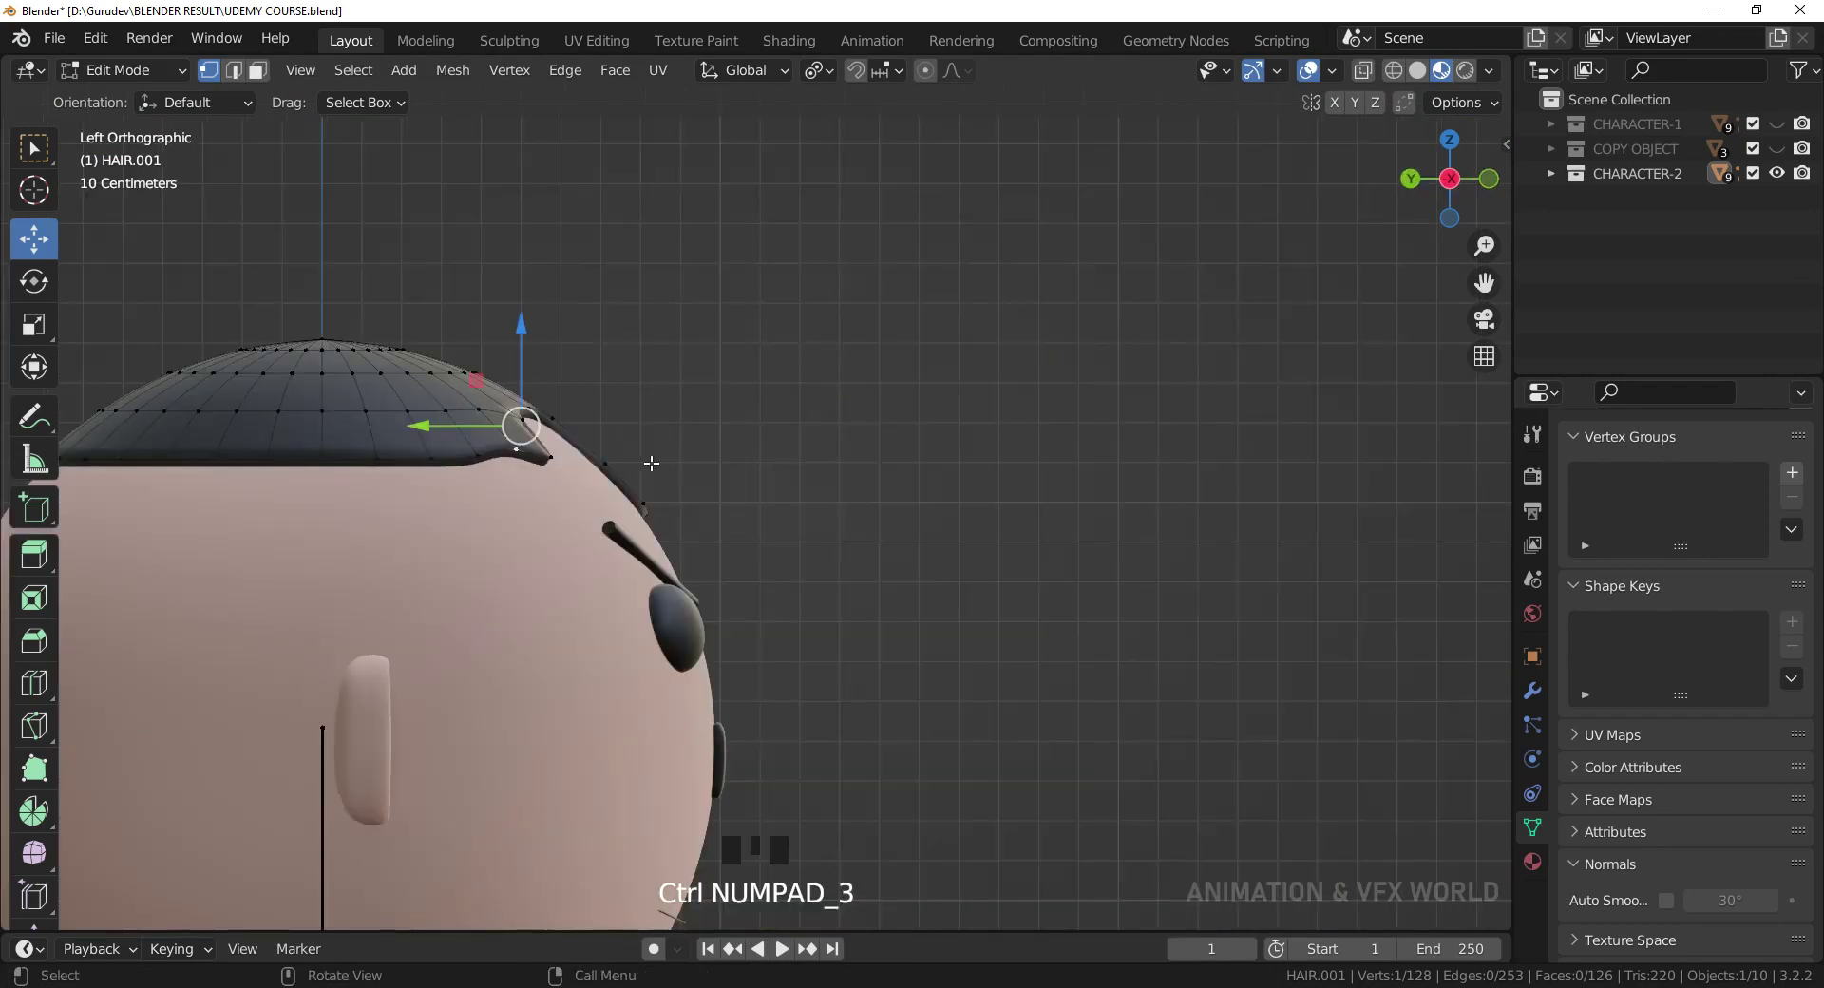
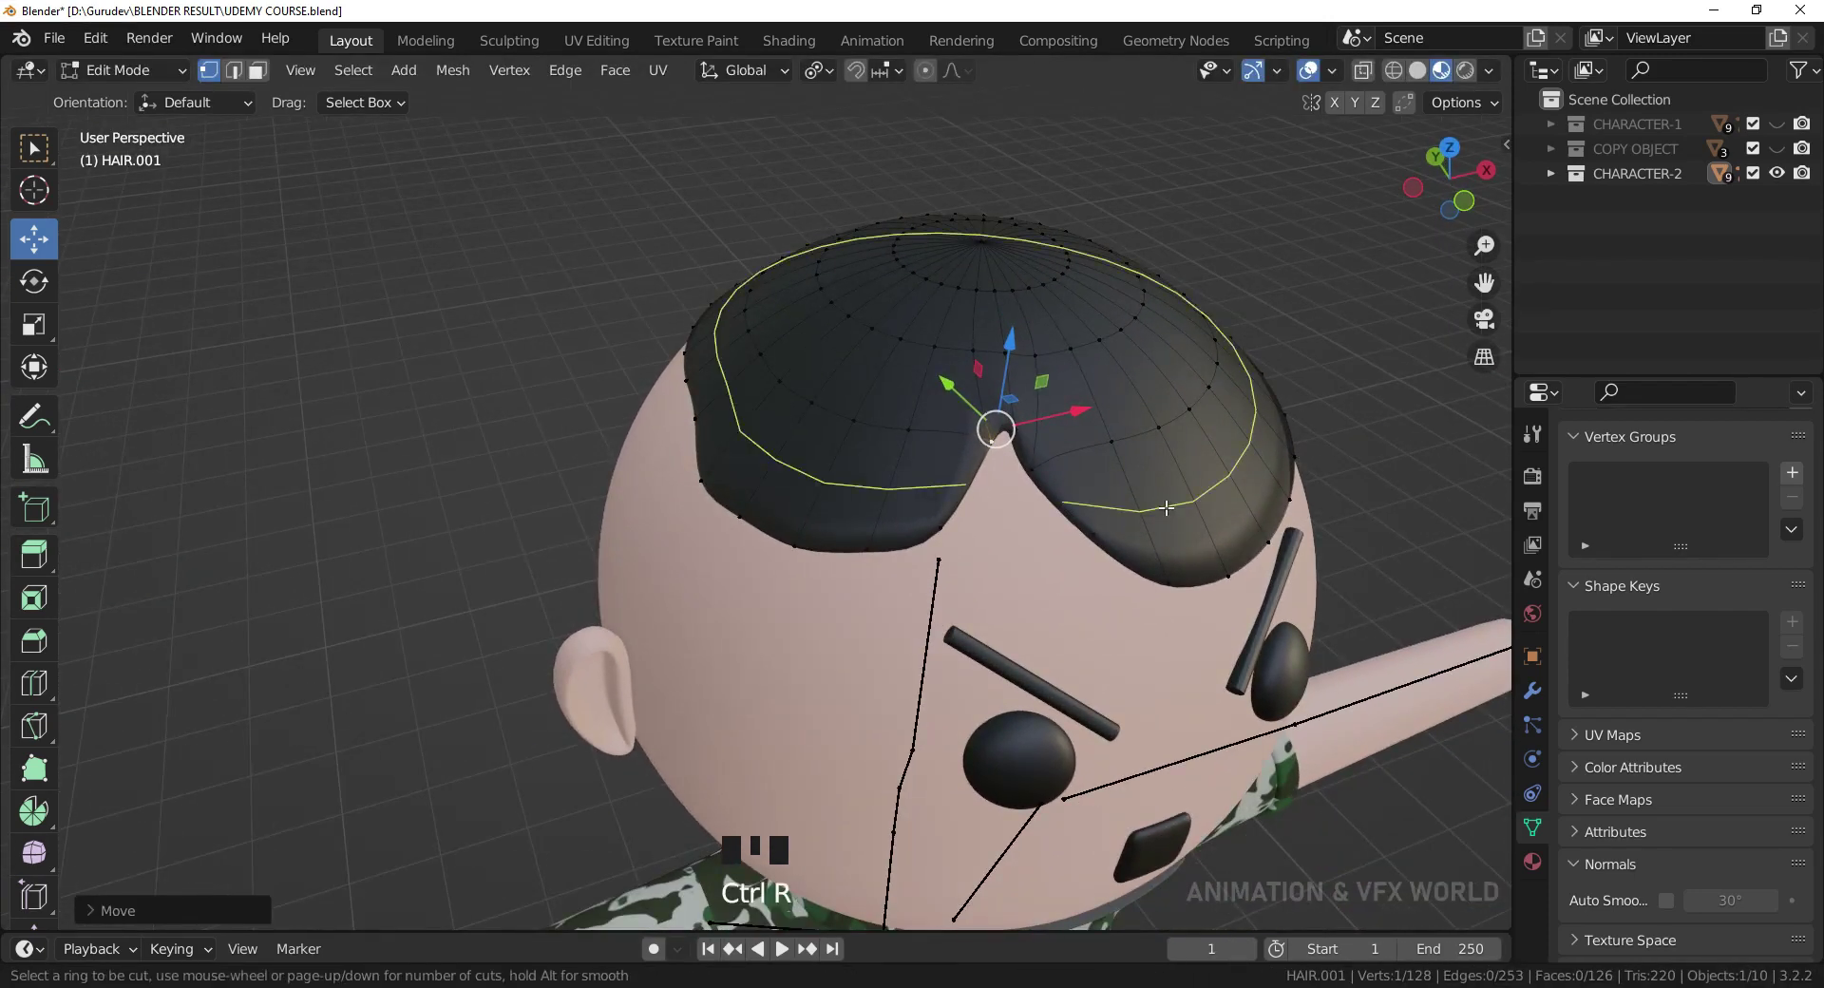
Add a loop cut to the hair, move a fringe vertex in front view, and return to Object Mode.
{"action": "key", "text": "KP_1"}
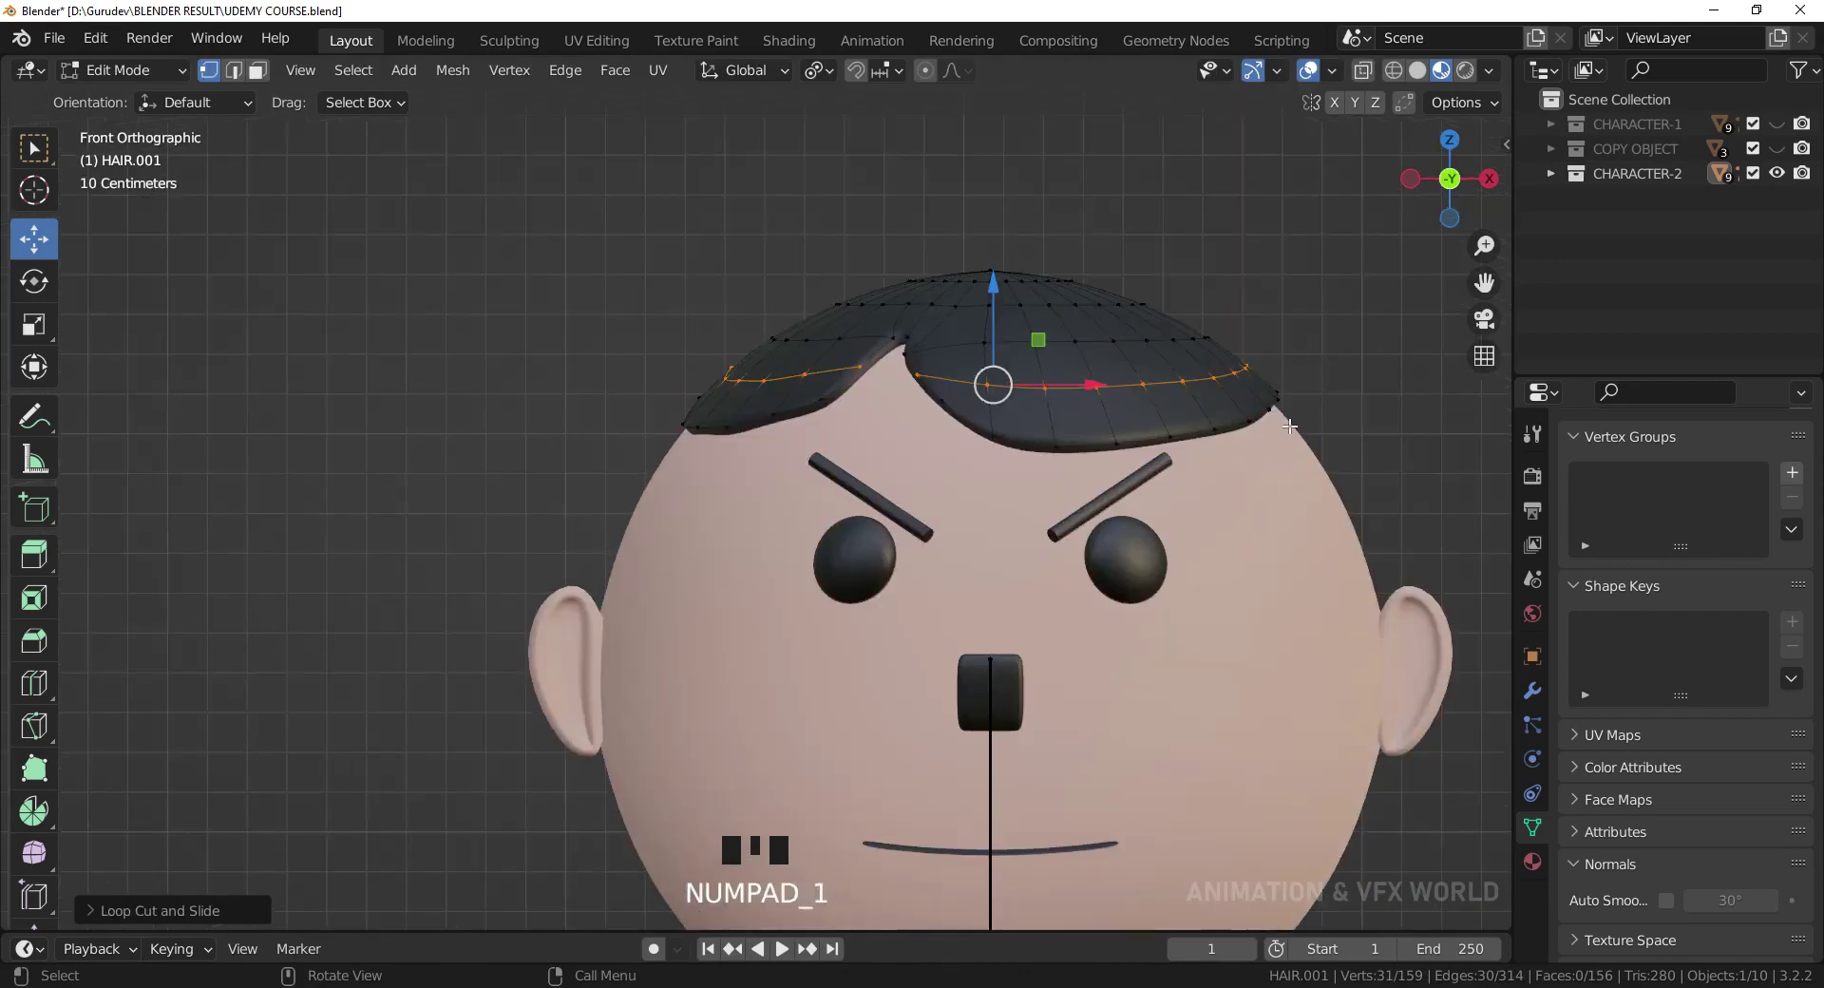
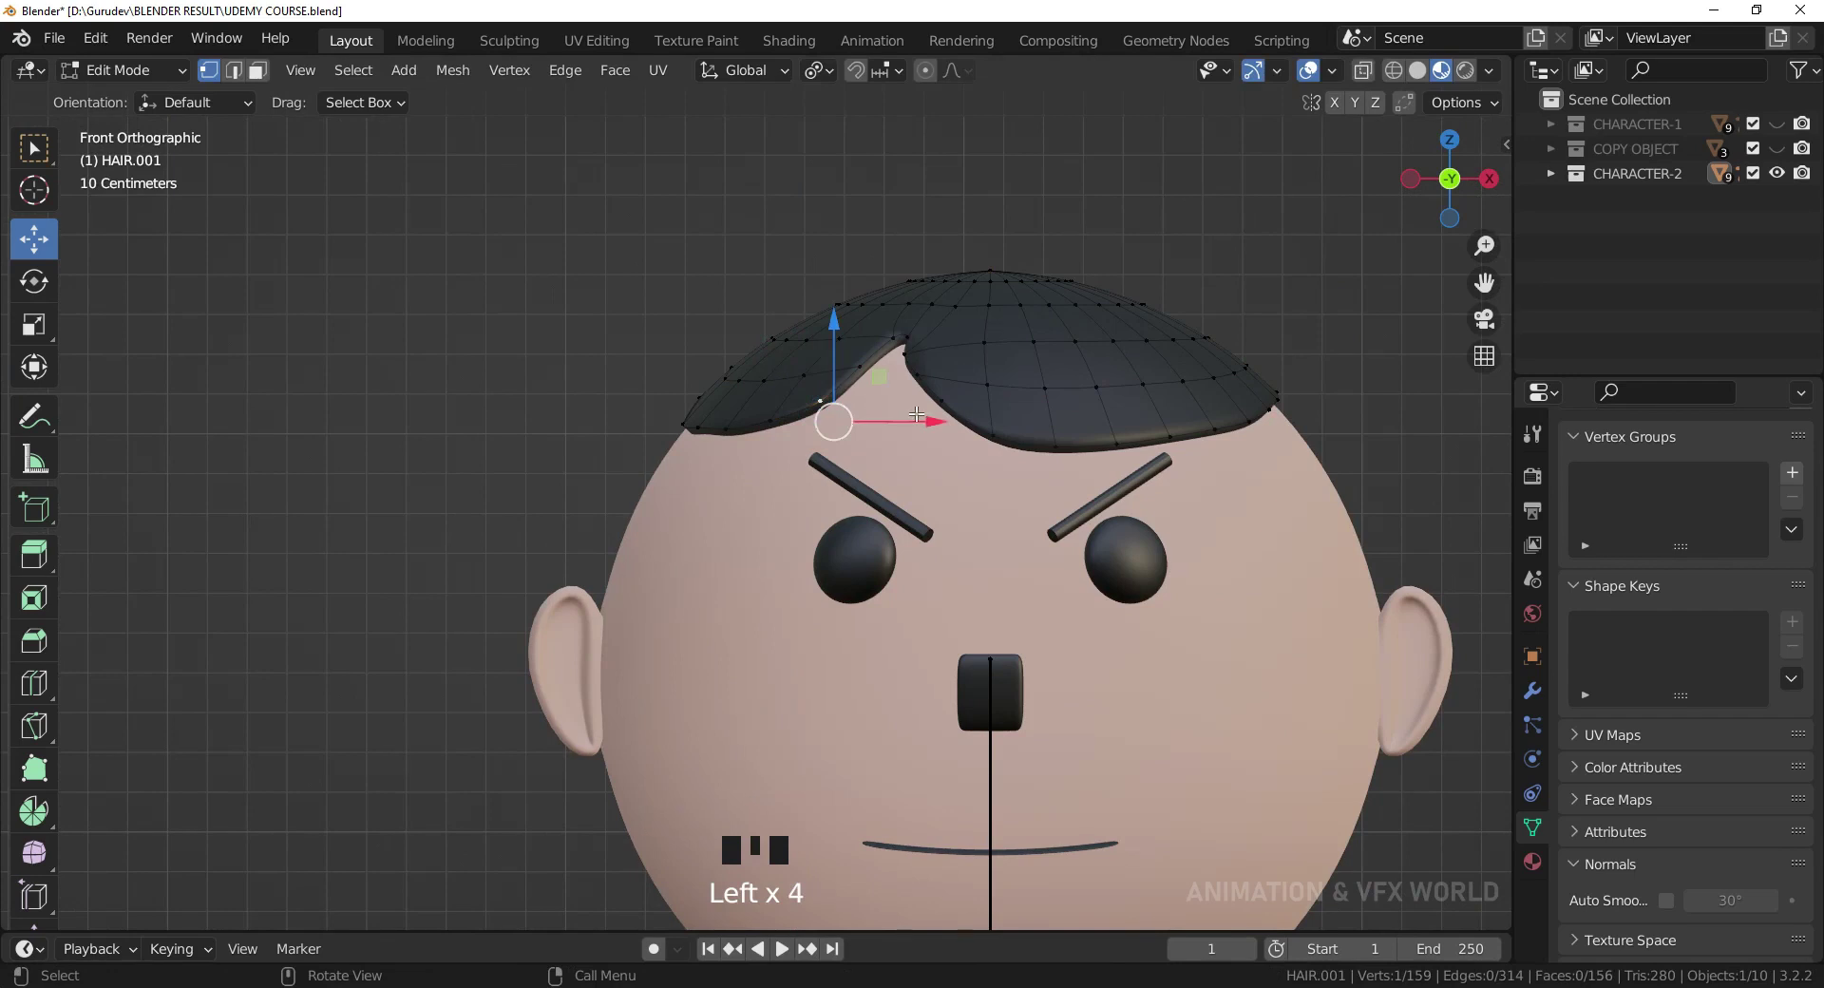
{"action": "left_click", "coordinate": [838, 360]}
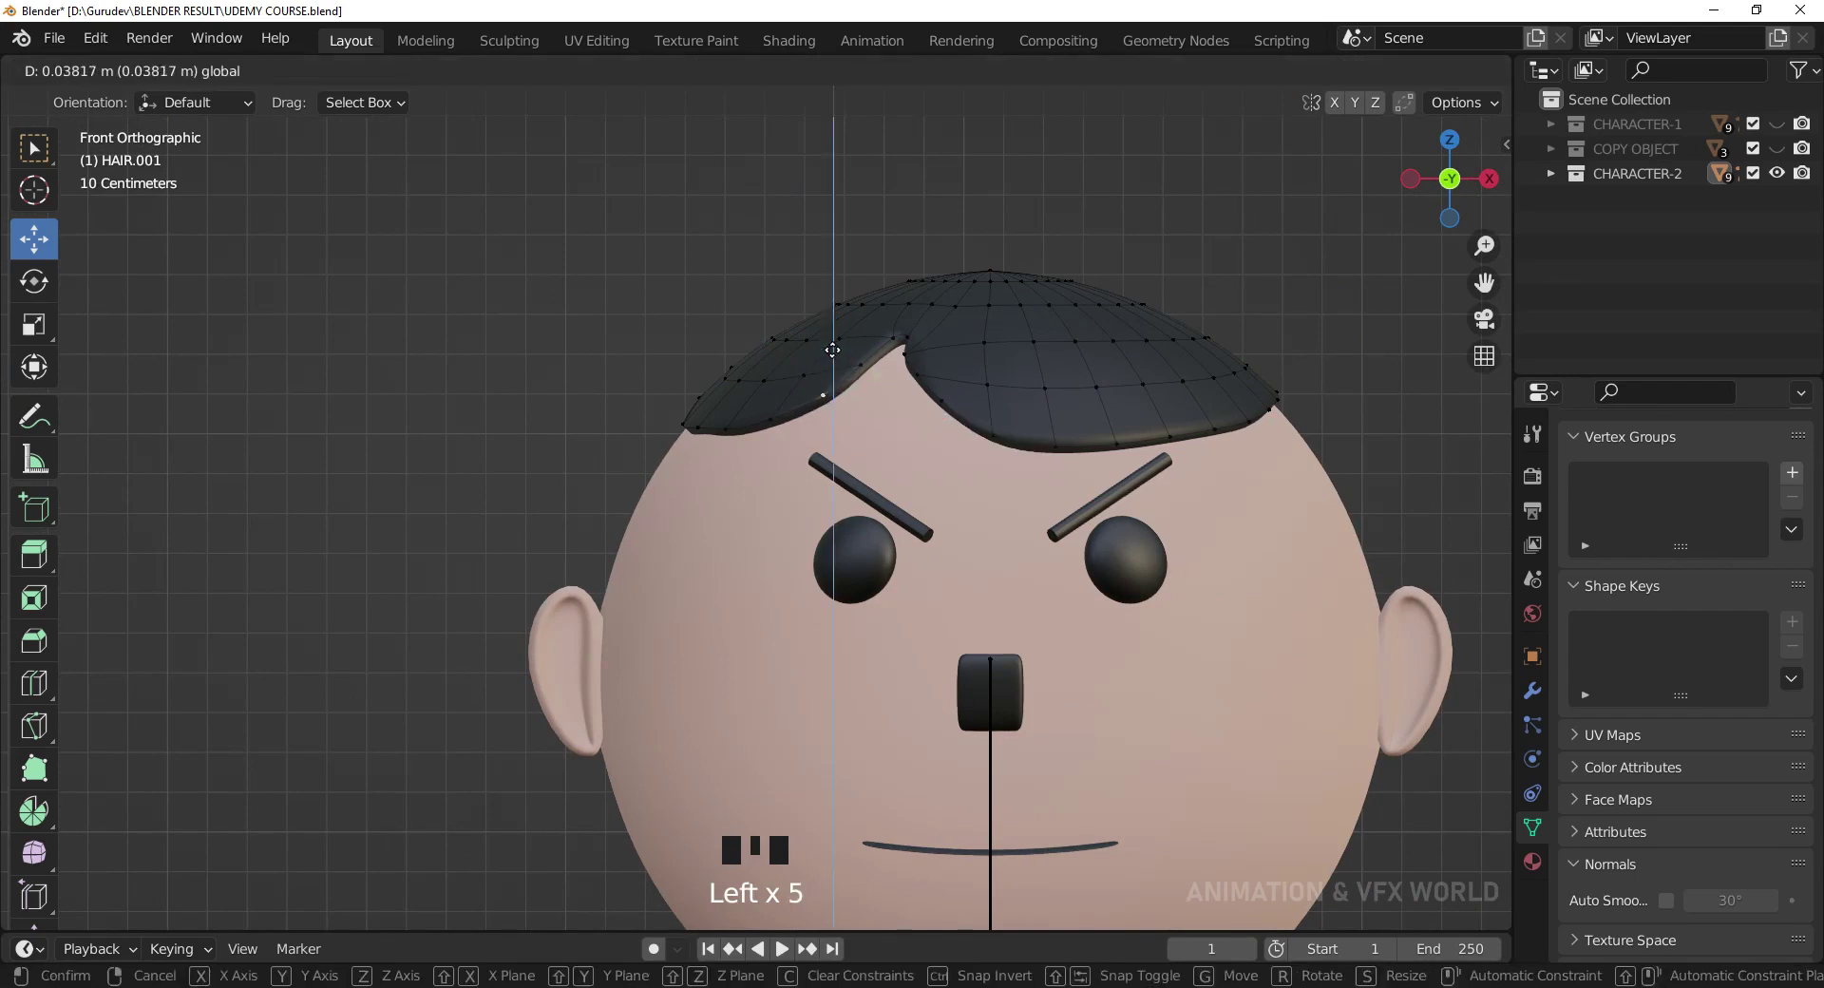
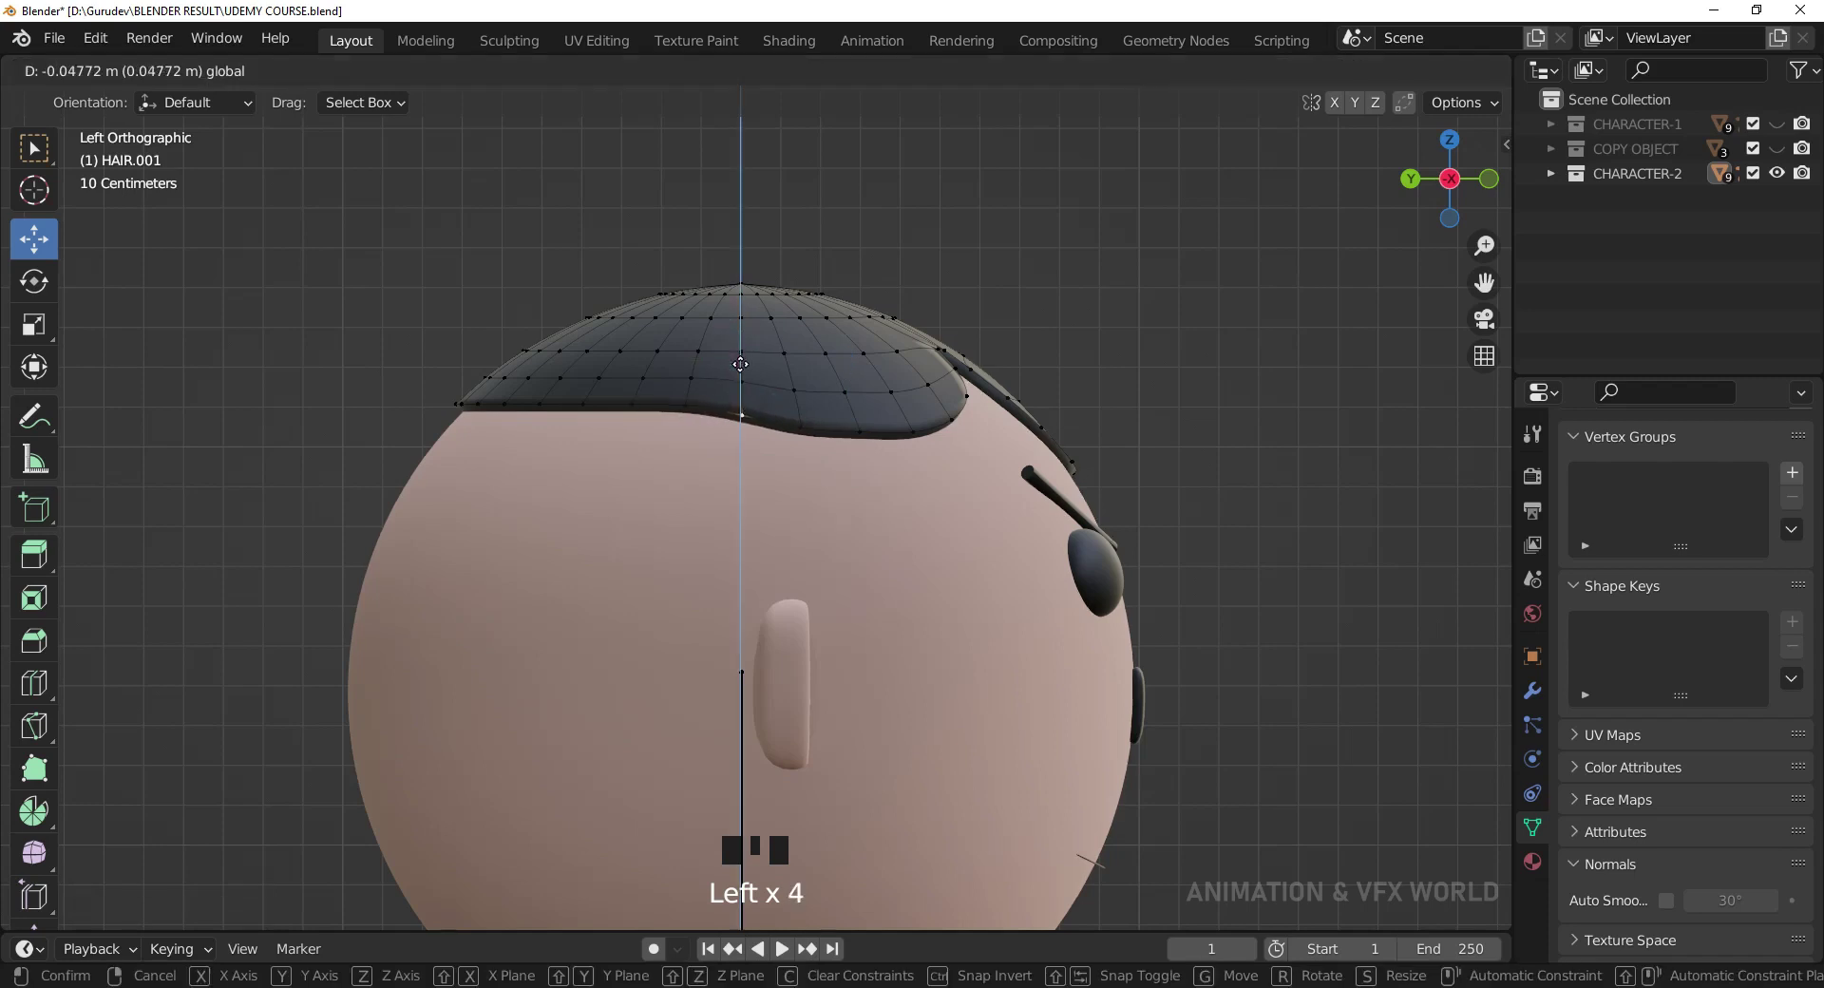
{"action": "key", "text": "KP_1"}
{"action": "key", "text": "Tab"}
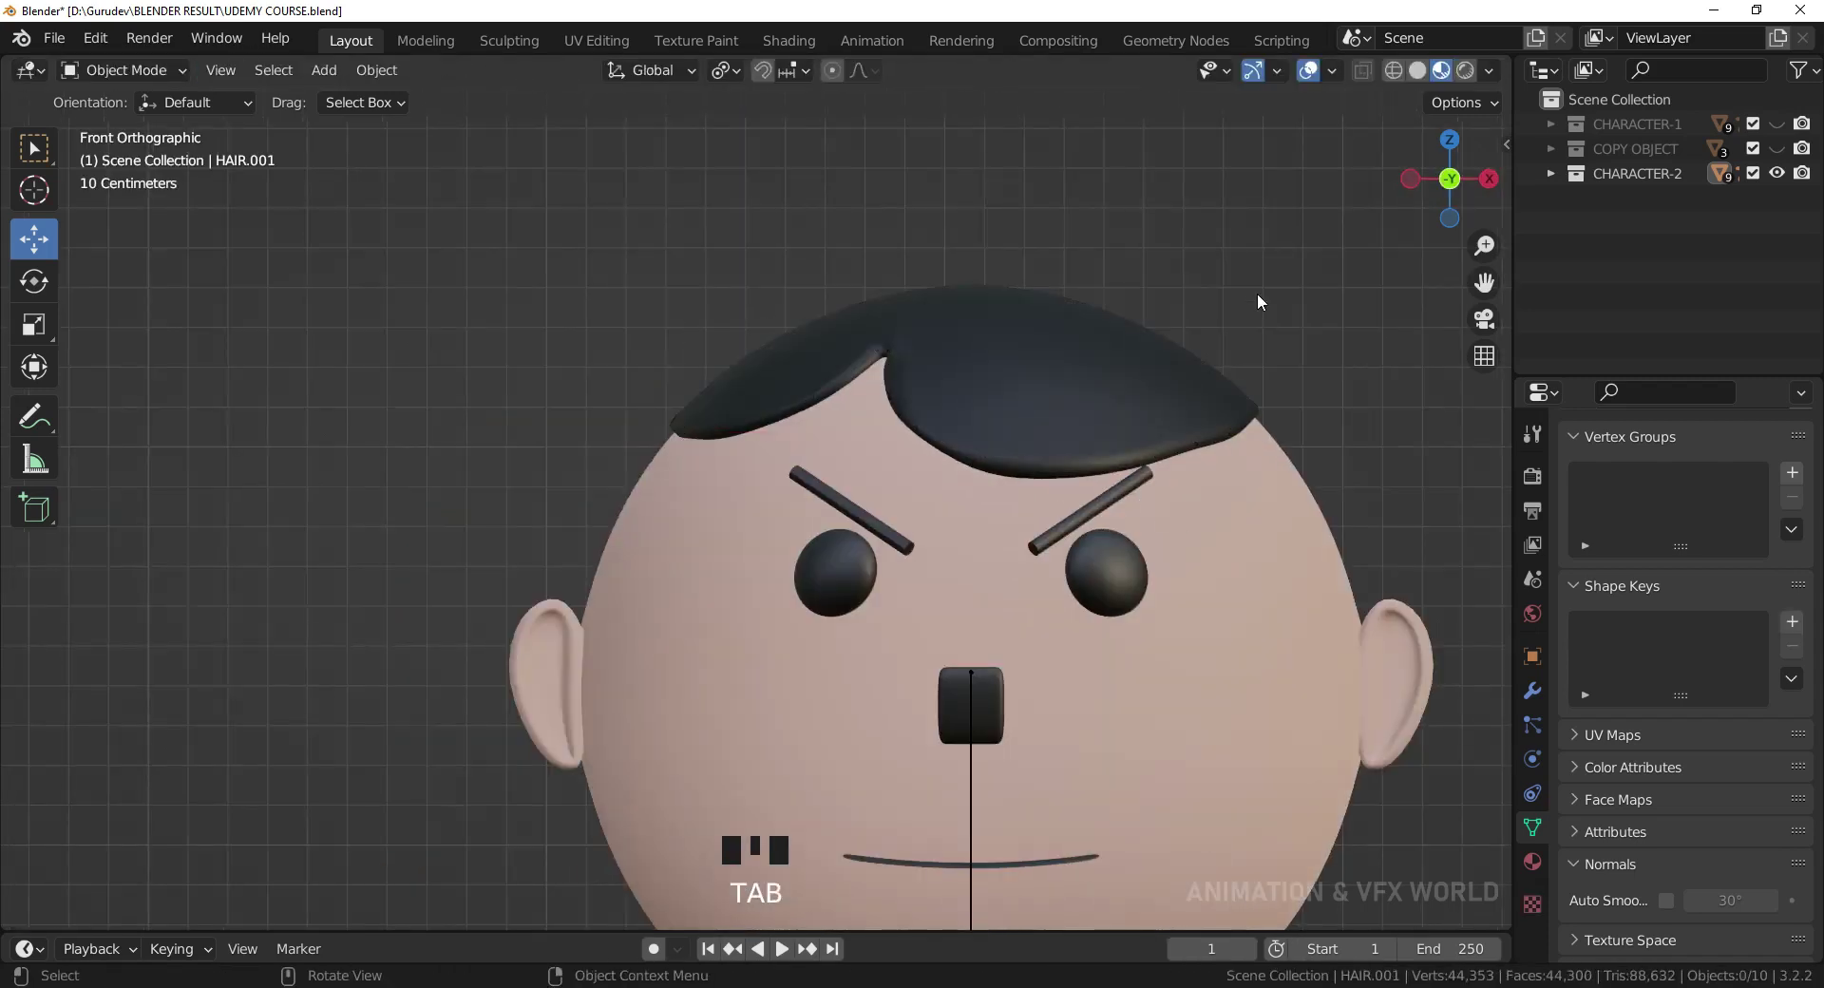
Frame the copy's head from the side and enter Edit Mode on HAIR.001.
{"action": "scroll", "scroll_direction": "down", "scroll_amount": 3}
{"action": "scroll", "scroll_direction": "down", "scroll_amount": 3}
{"action": "left_click_drag", "start_coordinate": [1176, 719], "coordinate": [1078, 394]}
{"action": "scroll", "scroll_direction": "down", "scroll_amount": 3}
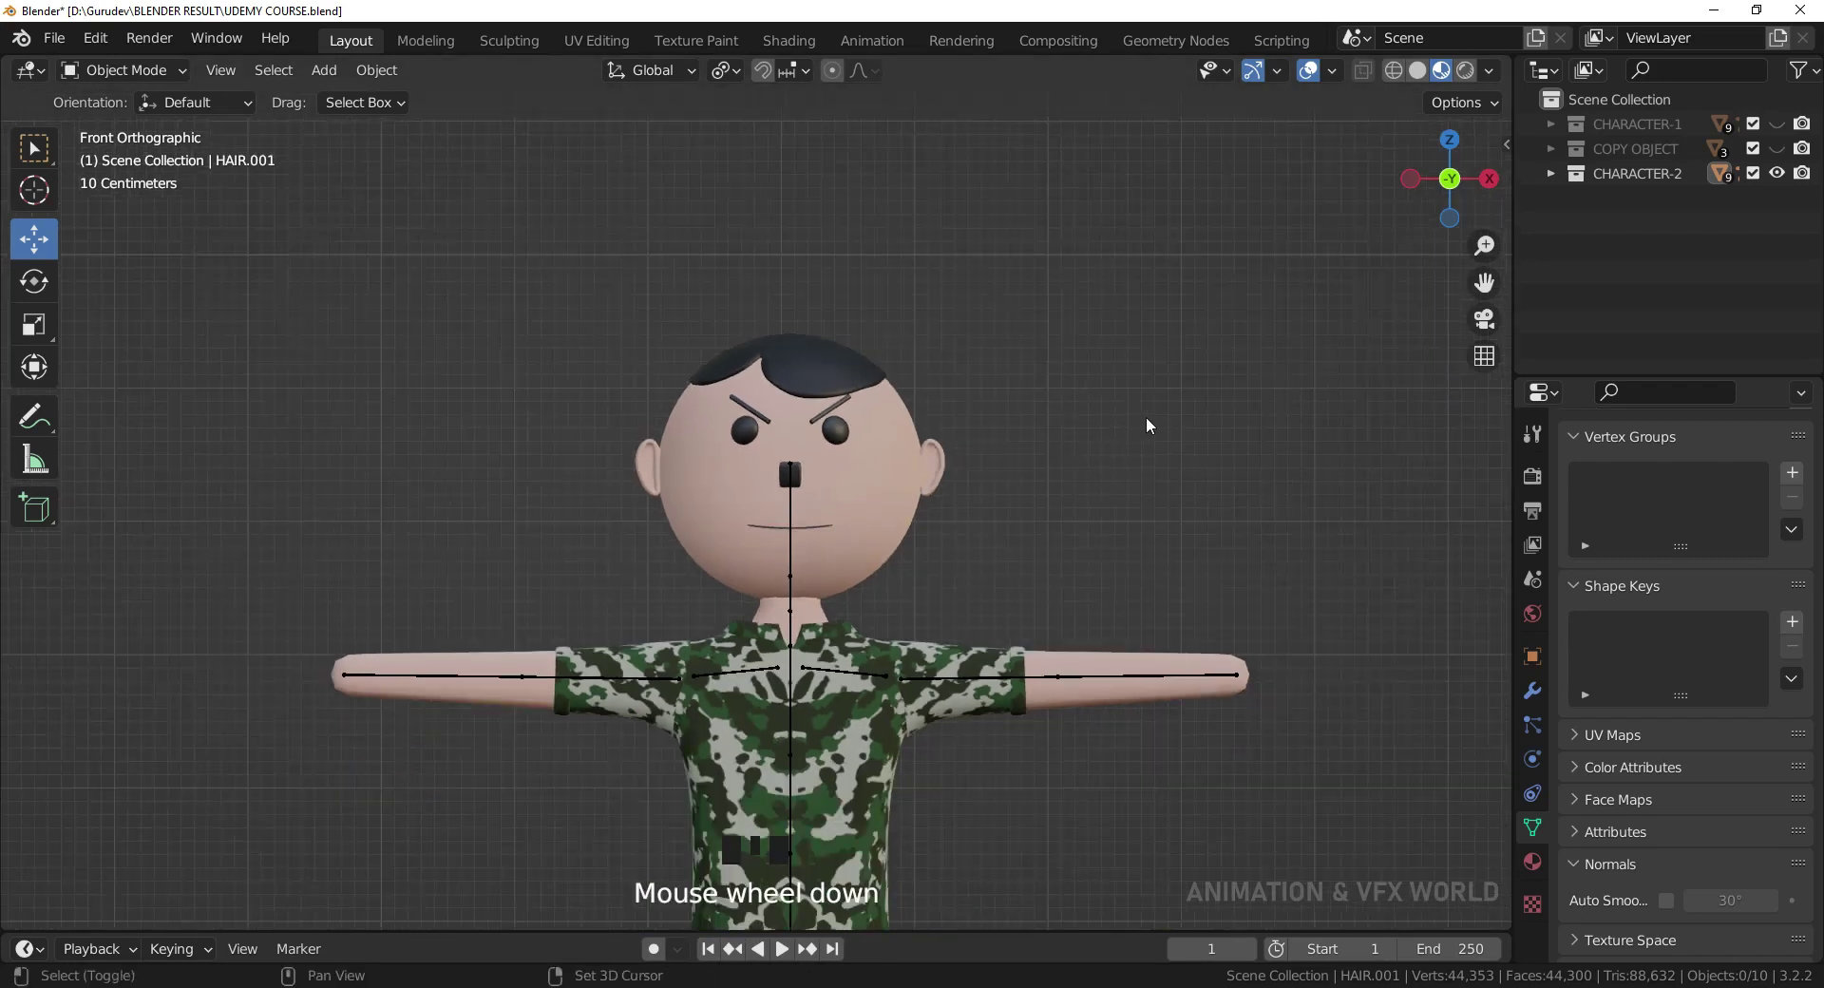
{"action": "key", "text": "KP_3"}
{"action": "scroll", "scroll_direction": "up", "scroll_amount": 3}
{"action": "left_click_drag", "start_coordinate": [1055, 481], "coordinate": [923, 461]}
{"action": "key", "text": "Tab"}
{"action": "scroll", "scroll_direction": "up", "scroll_amount": 3}
{"action": "left_click_drag", "start_coordinate": [792, 446], "coordinate": [706, 416]}
Select the vertices along the hair's front edge, refine the fringe tip, and exit Edit Mode.
{"action": "left_click", "coordinate": [707, 416]}
{"action": "left_click", "coordinate": [754, 407]}
{"action": "left_click", "coordinate": [812, 401]}
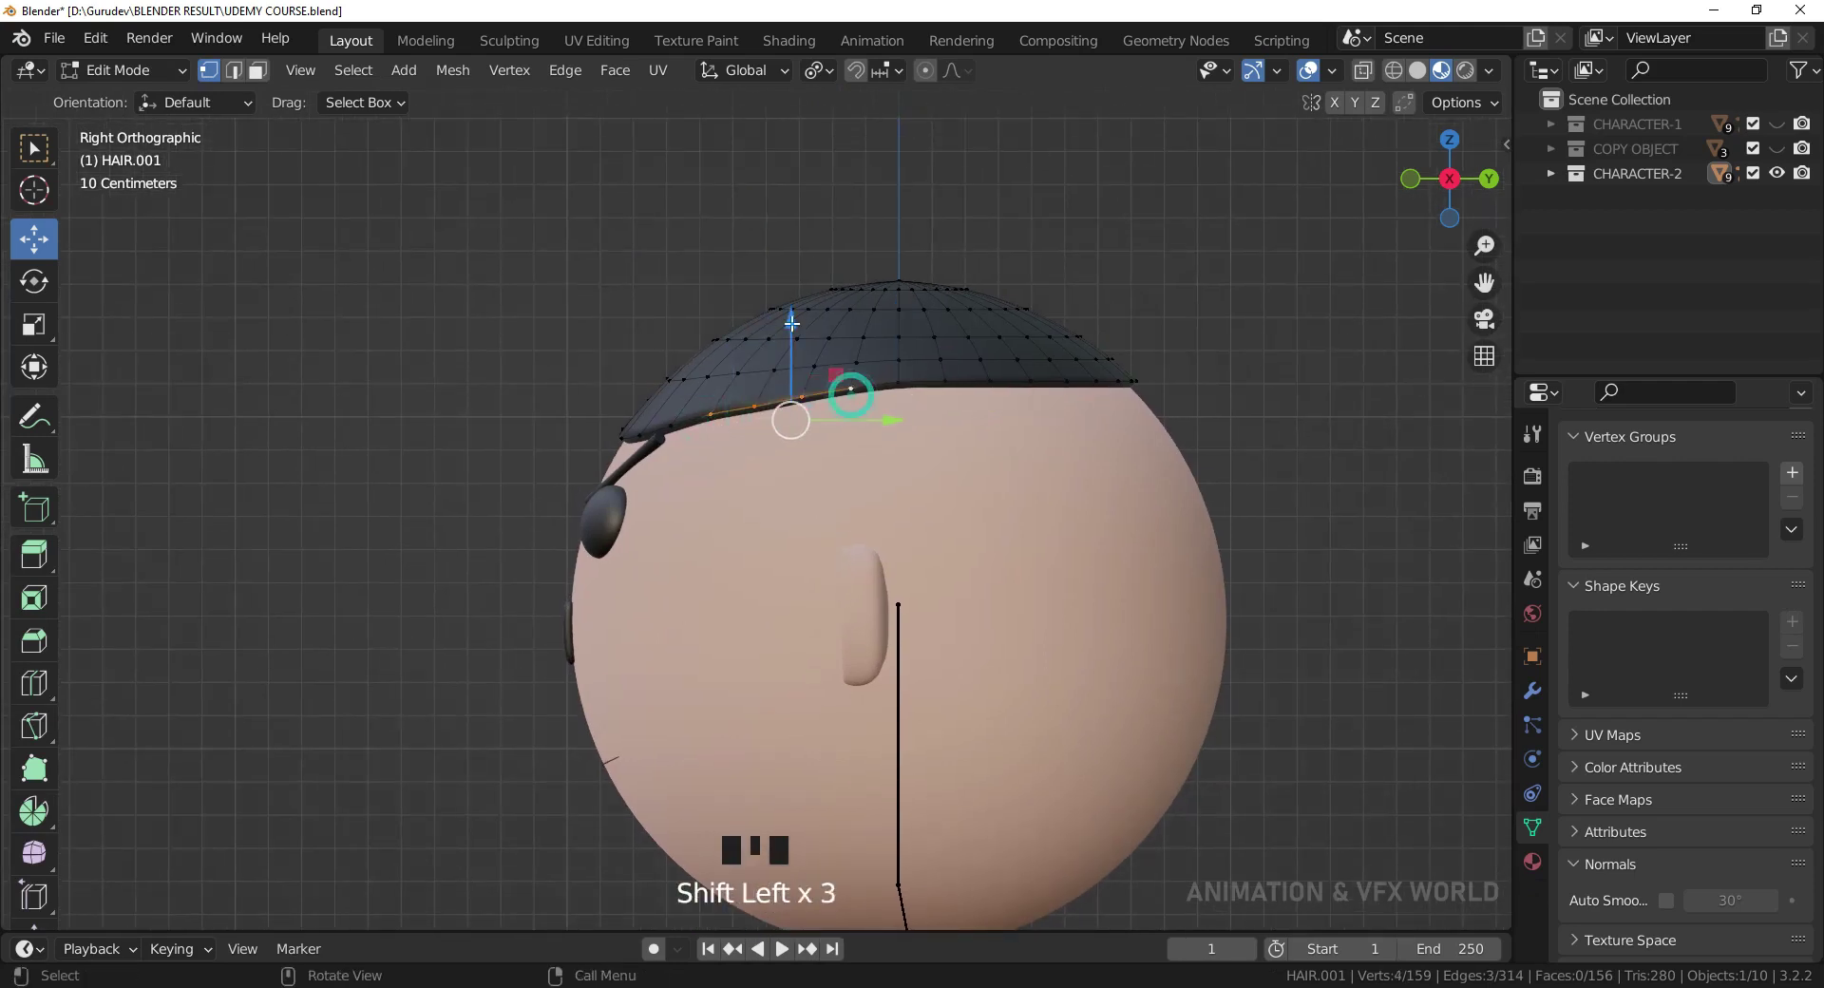
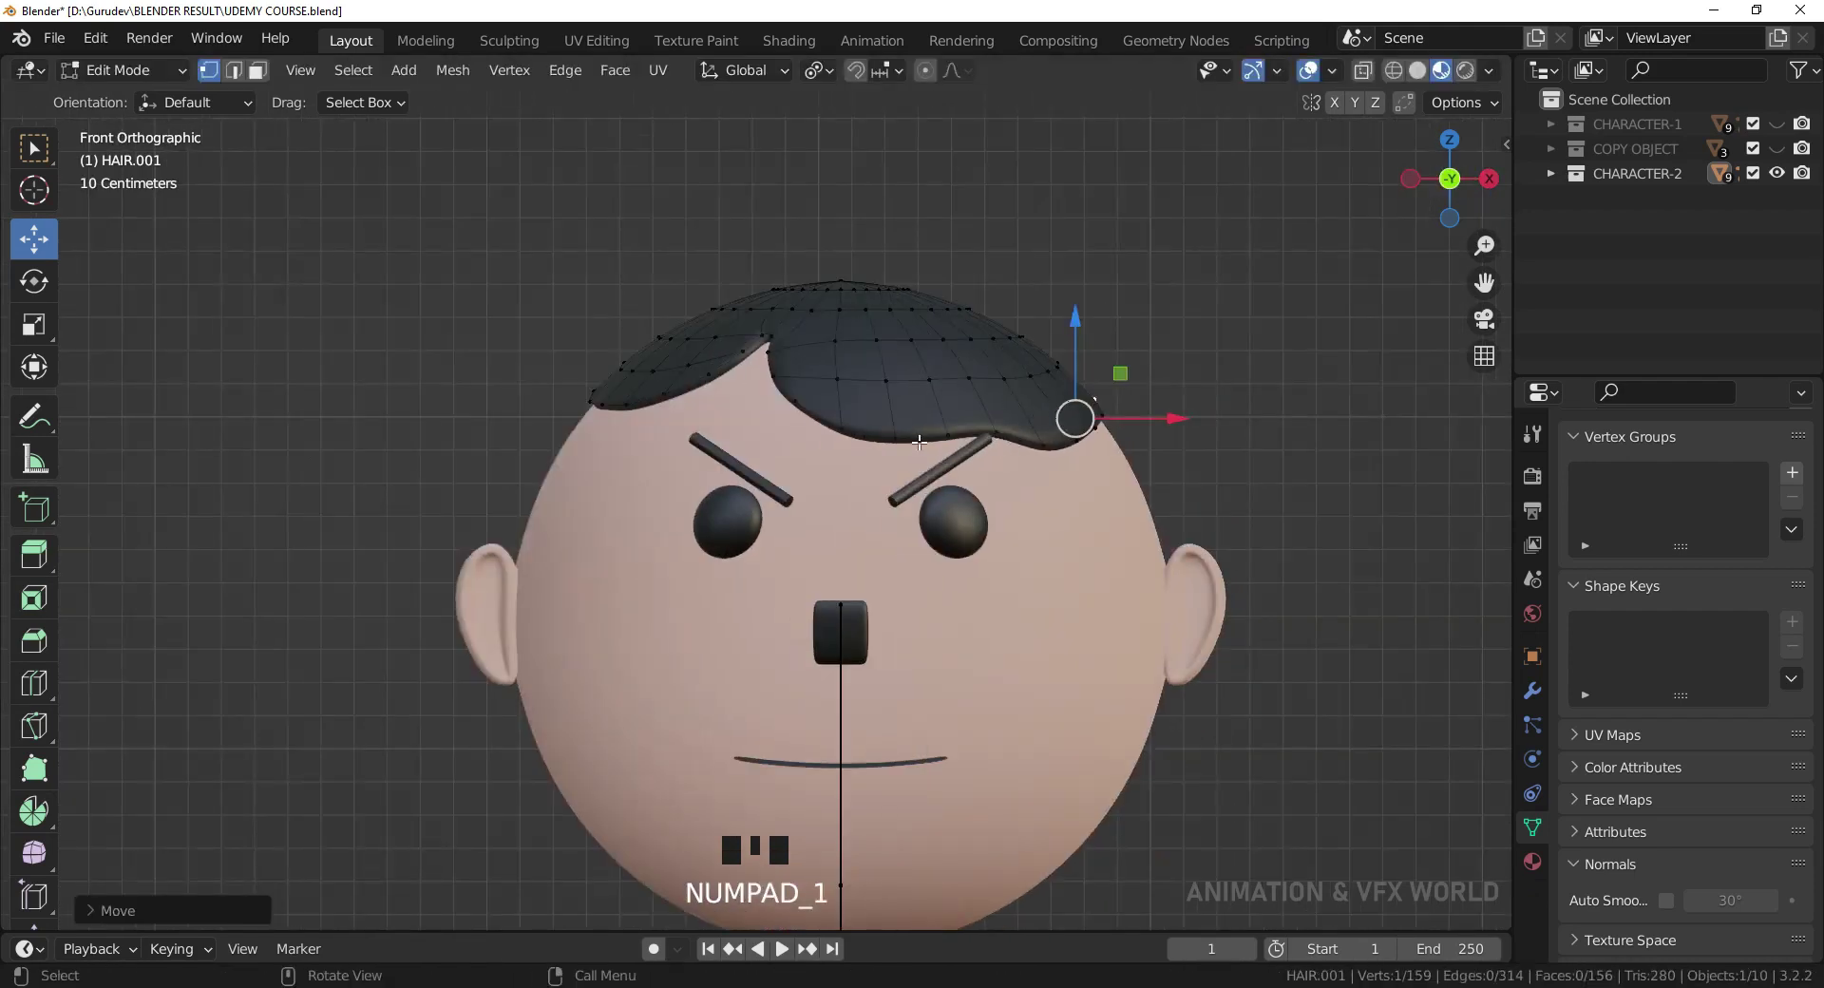
{"action": "scroll", "scroll_direction": "up", "scroll_amount": 3}
{"action": "middle_click", "coordinate": [1000, 441]}
{"action": "key", "text": "Tab"}
Rotate EYEBROW.001 to a flatter angle, checking from the side view.
{"action": "left_click", "coordinate": [956, 485]}
{"action": "key", "text": "r"}
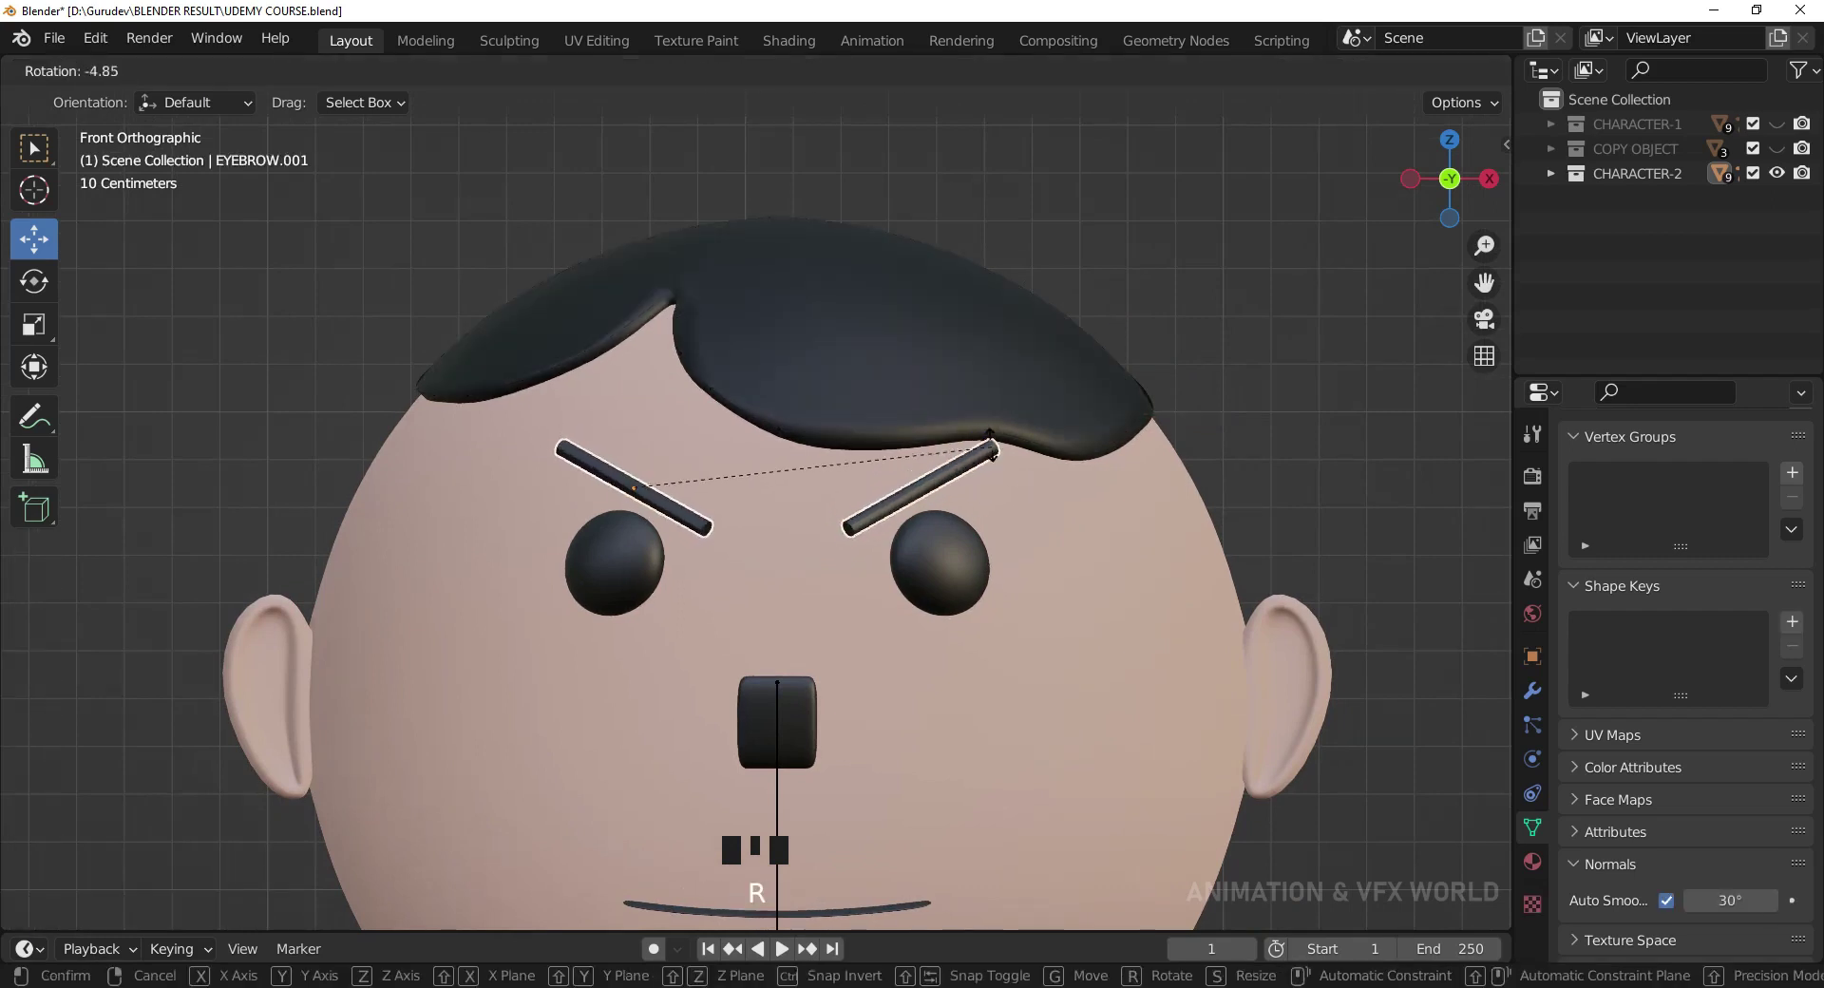
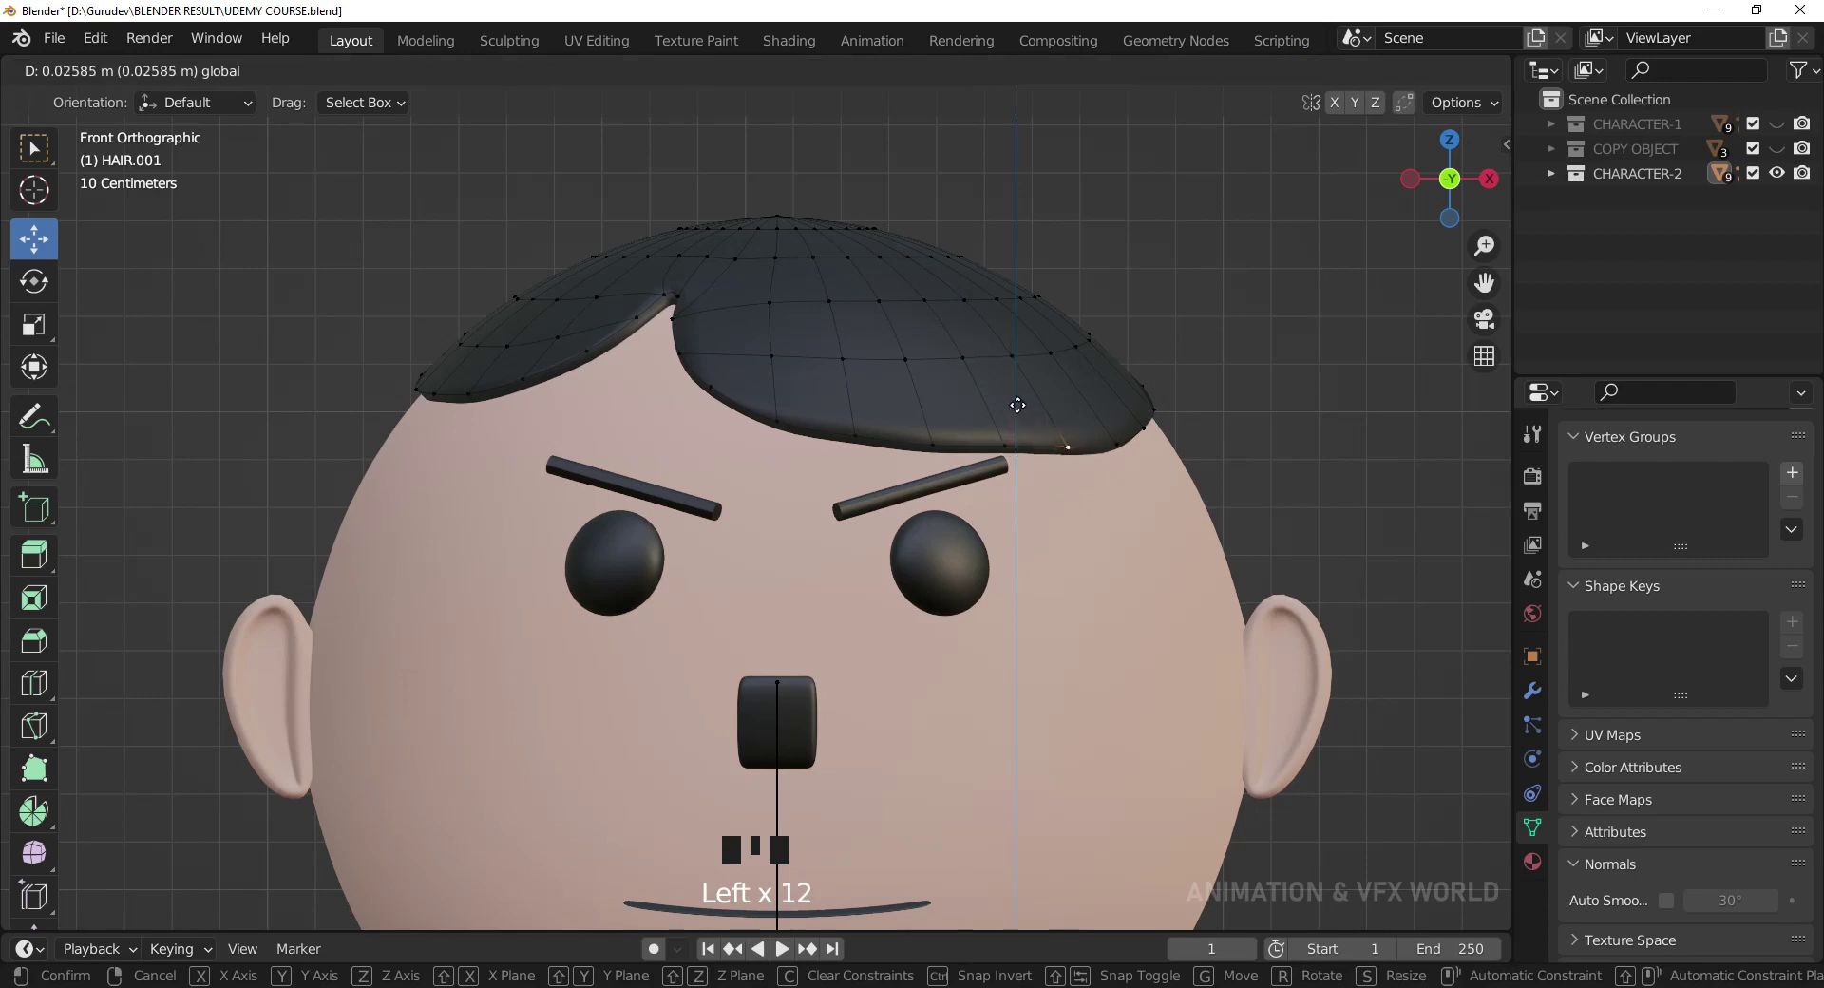
{"action": "key", "text": "KP_3"}
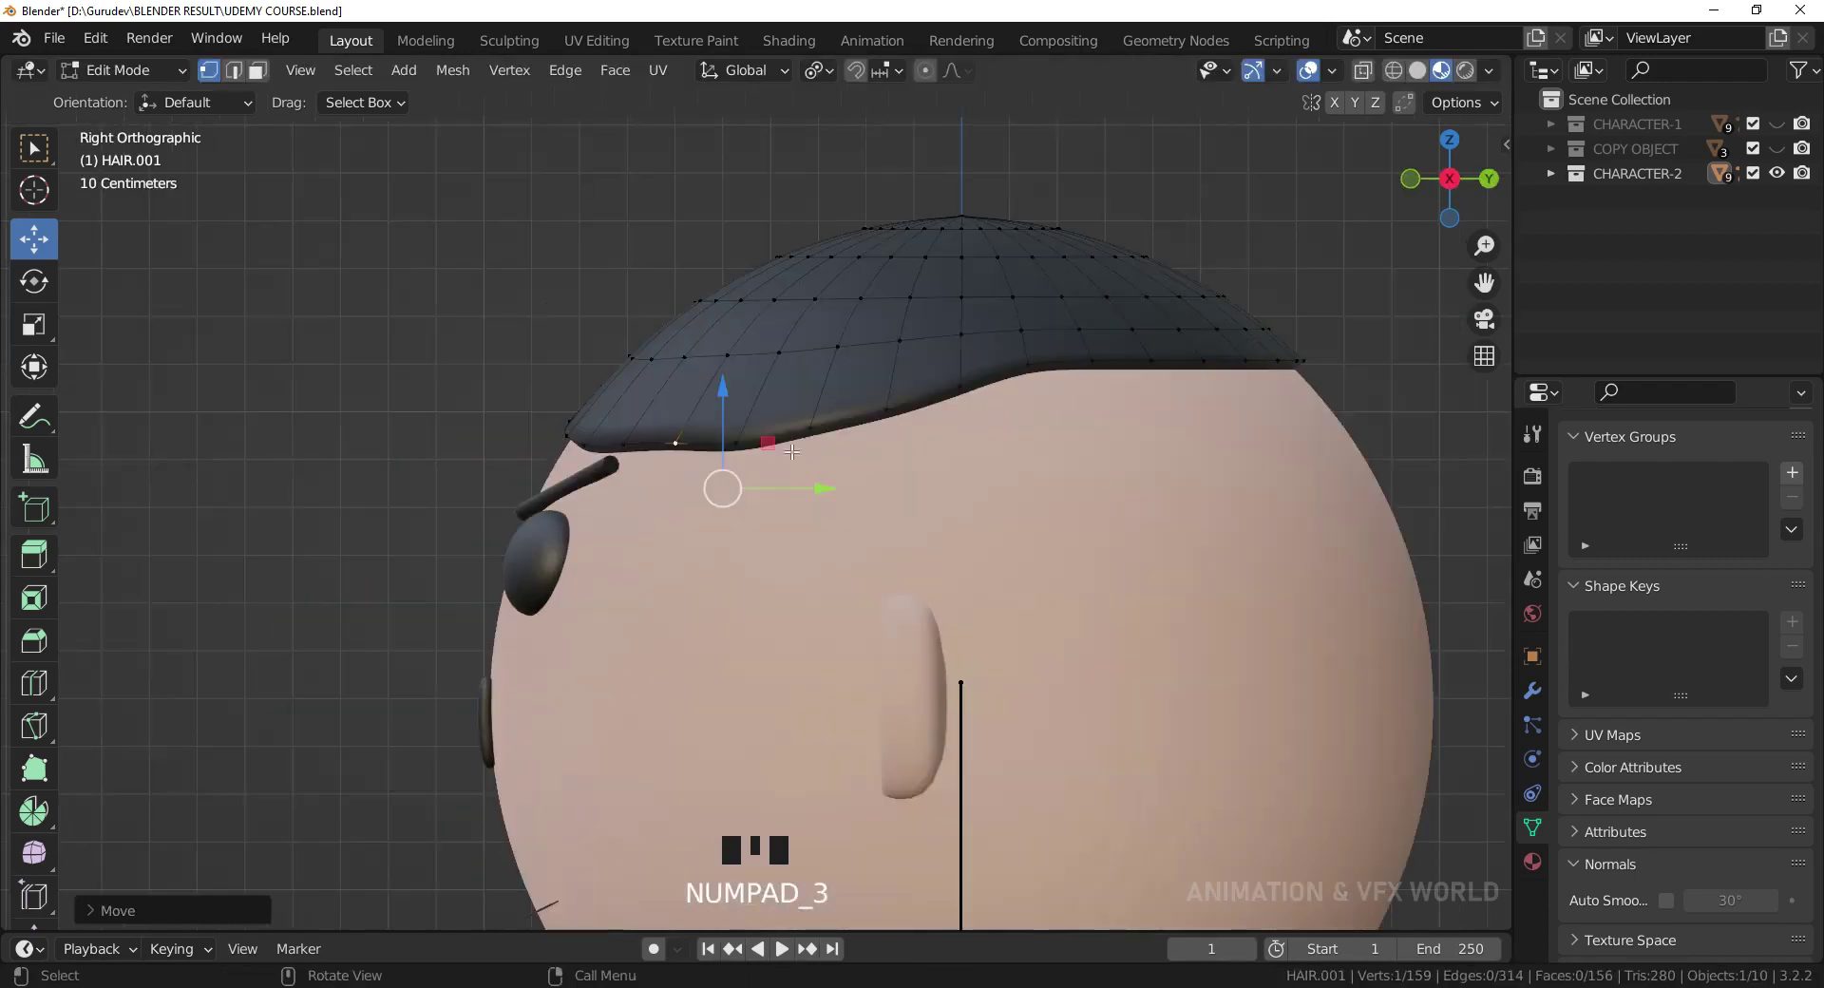
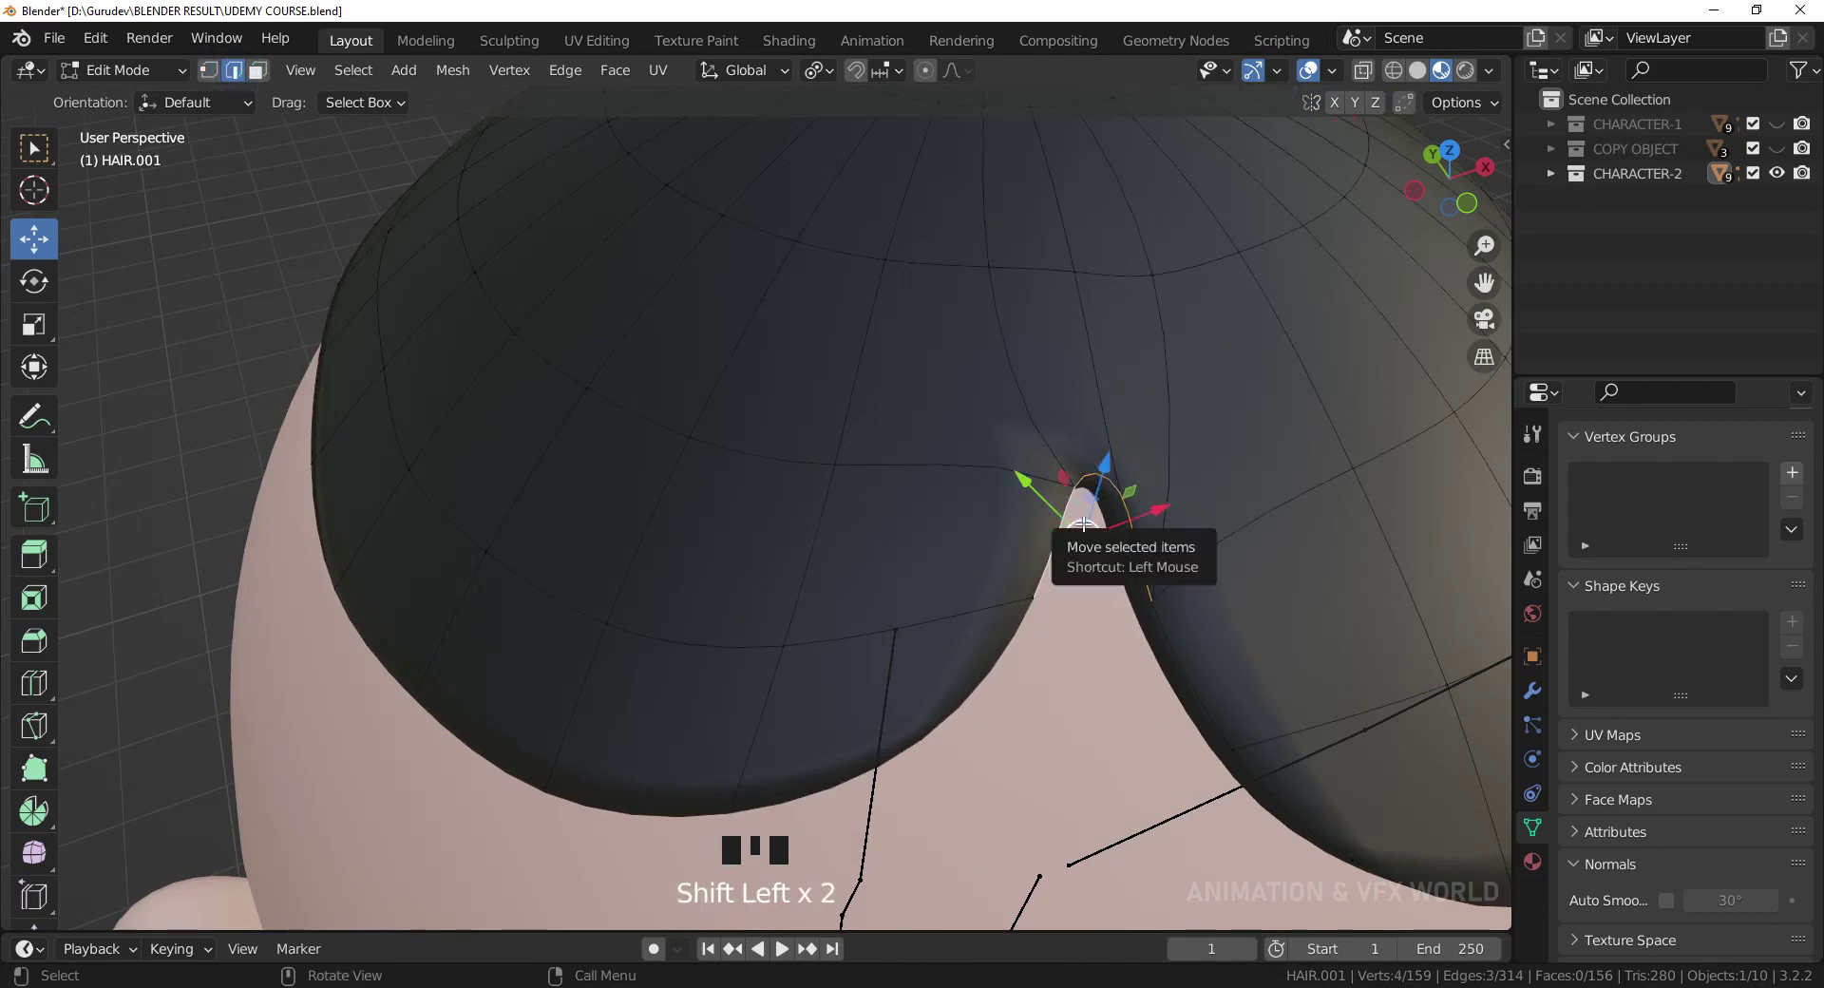
Inspect the character in front view, leaving t-shirt.copy.001 active.
{"action": "key", "text": "f"}
{"action": "scroll", "scroll_direction": "down", "scroll_amount": 3}
{"action": "key", "text": "Tab"}
{"action": "key", "text": "KP_1"}
{"action": "scroll", "scroll_direction": "down", "scroll_amount": 3}
{"action": "scroll", "scroll_direction": "down", "scroll_amount": 3}
{"action": "middle_click", "coordinate": [1139, 502]}
{"action": "left_click", "coordinate": [1131, 462]}
{"action": "scroll", "scroll_direction": "down", "scroll_amount": 3}
{"action": "middle_click", "coordinate": [1126, 481]}
{"action": "scroll", "scroll_direction": "up", "scroll_amount": 3}
{"action": "middle_click", "coordinate": [1120, 510]}
{"action": "scroll", "scroll_direction": "up", "scroll_amount": 3}
{"action": "middle_click", "coordinate": [1117, 513]}
{"action": "scroll", "scroll_direction": "up", "scroll_amount": 3}
{"action": "left_click_drag", "start_coordinate": [1117, 533], "coordinate": [1100, 498]}
{"action": "scroll", "scroll_direction": "down", "scroll_amount": 3}
{"action": "left_click_drag", "start_coordinate": [1085, 536], "coordinate": [1083, 461]}
{"action": "scroll", "scroll_direction": "down", "scroll_amount": 3}
{"action": "left_click_drag", "start_coordinate": [1063, 544], "coordinate": [853, 462]}
Swap the second character's shirt Base Color image from camouflage to the patterned purple image.
{"action": "left_click", "coordinate": [854, 461]}
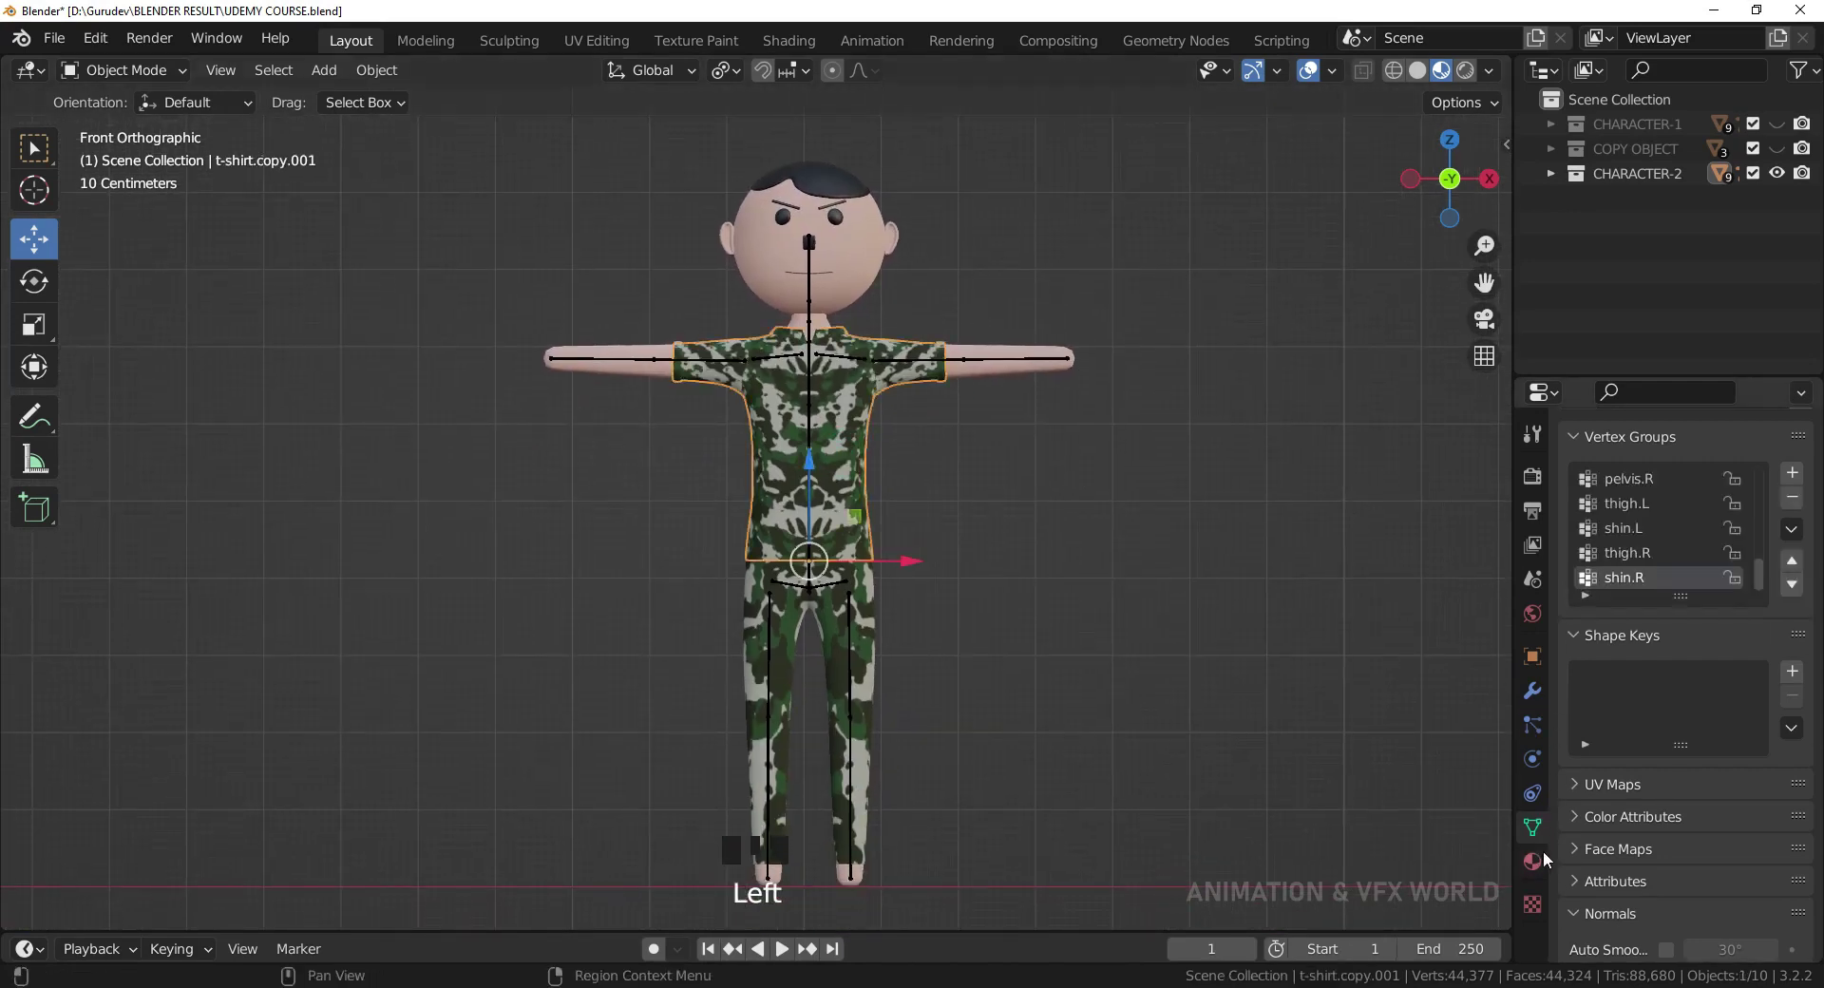
{"action": "left_click", "coordinate": [1538, 871]}
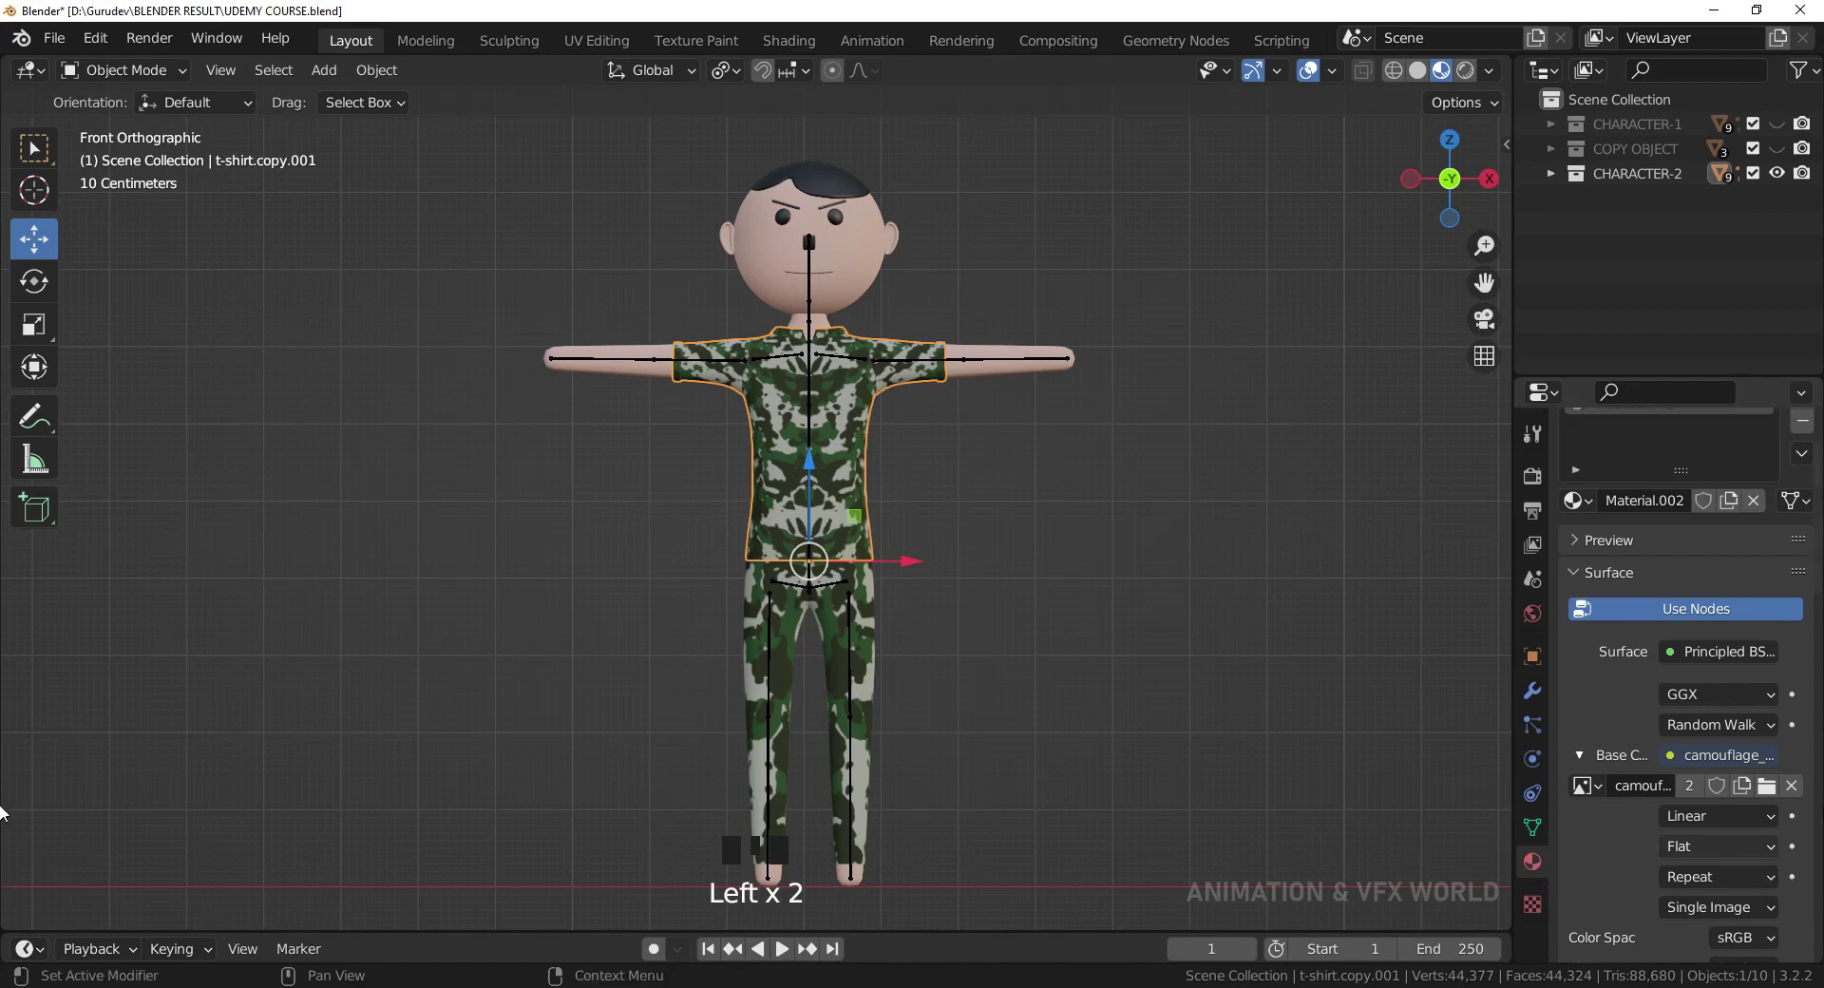
{"action": "left_click_drag", "start_coordinate": [1602, 797], "coordinate": [1224, 611]}
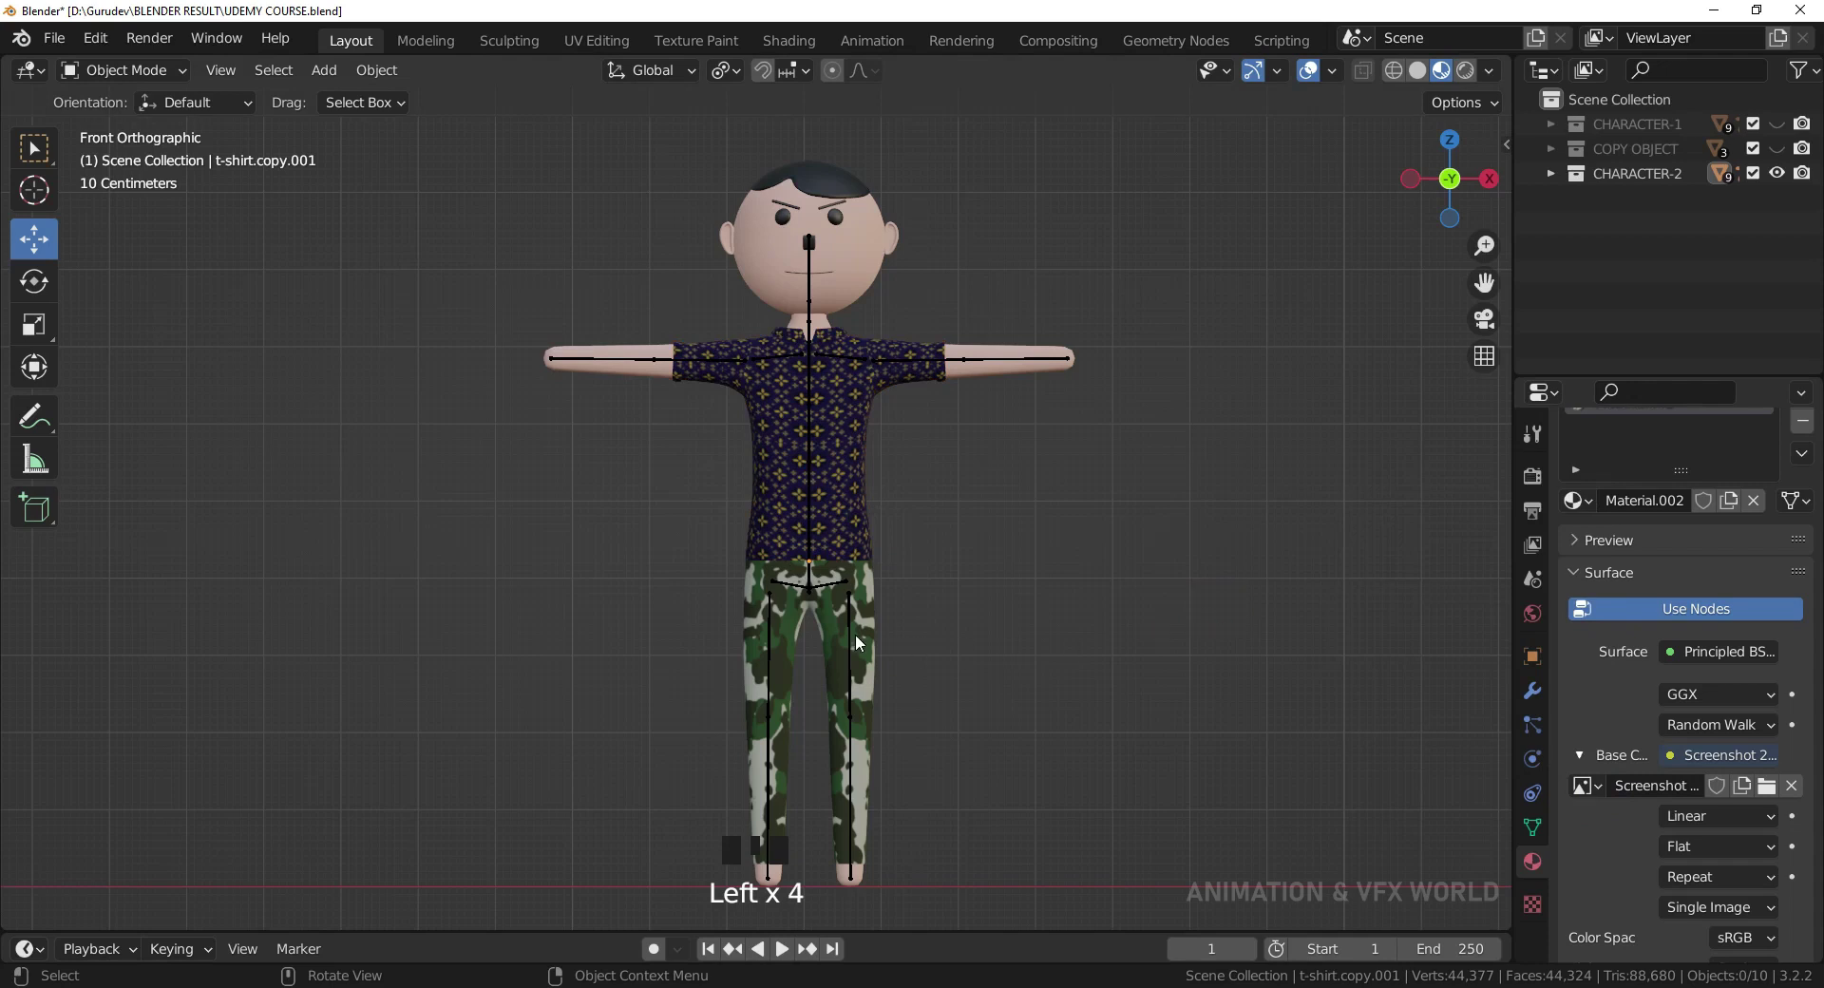
{"action": "left_click", "coordinate": [872, 640]}
{"action": "left_click_drag", "start_coordinate": [1796, 792], "coordinate": [1694, 698]}
{"action": "scroll", "scroll_direction": "up", "scroll_amount": 3}
Give the second character's pants (PANT.001) an orange-brown Base Color.
{"action": "left_click_drag", "start_coordinate": [1806, 503], "coordinate": [1256, 652]}
{"action": "scroll", "scroll_direction": "down", "scroll_amount": 3}
{"action": "left_click_drag", "start_coordinate": [1182, 659], "coordinate": [1194, 631]}
{"action": "scroll", "scroll_direction": "up", "scroll_amount": 3}
{"action": "scroll", "scroll_direction": "down", "scroll_amount": 3}
{"action": "left_click", "coordinate": [899, 617]}
{"action": "left_click_drag", "start_coordinate": [1680, 581], "coordinate": [1668, 489]}
{"action": "left_click_drag", "start_coordinate": [1667, 489], "coordinate": [1671, 488]}
Shift the pants Base Color toward mustard and set Metallic to about 0.176.
{"action": "left_click", "coordinate": [1738, 843]}
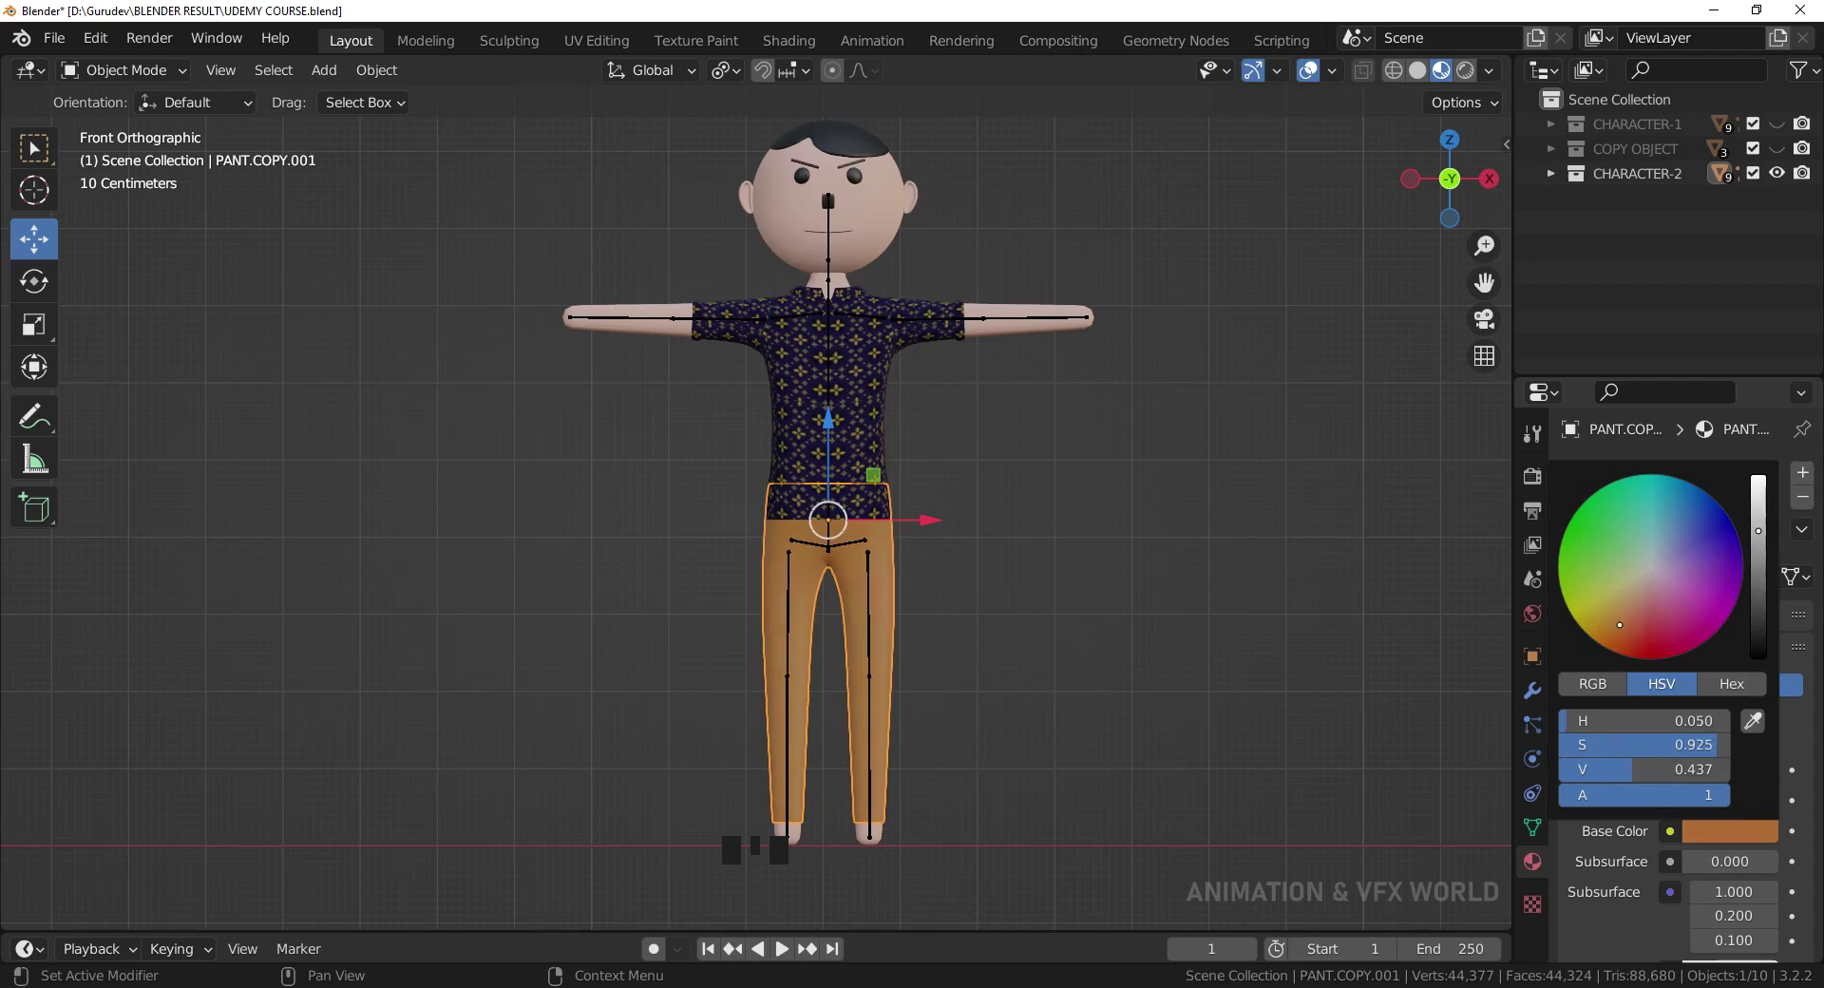
{"action": "scroll", "scroll_direction": "down", "scroll_amount": 3}
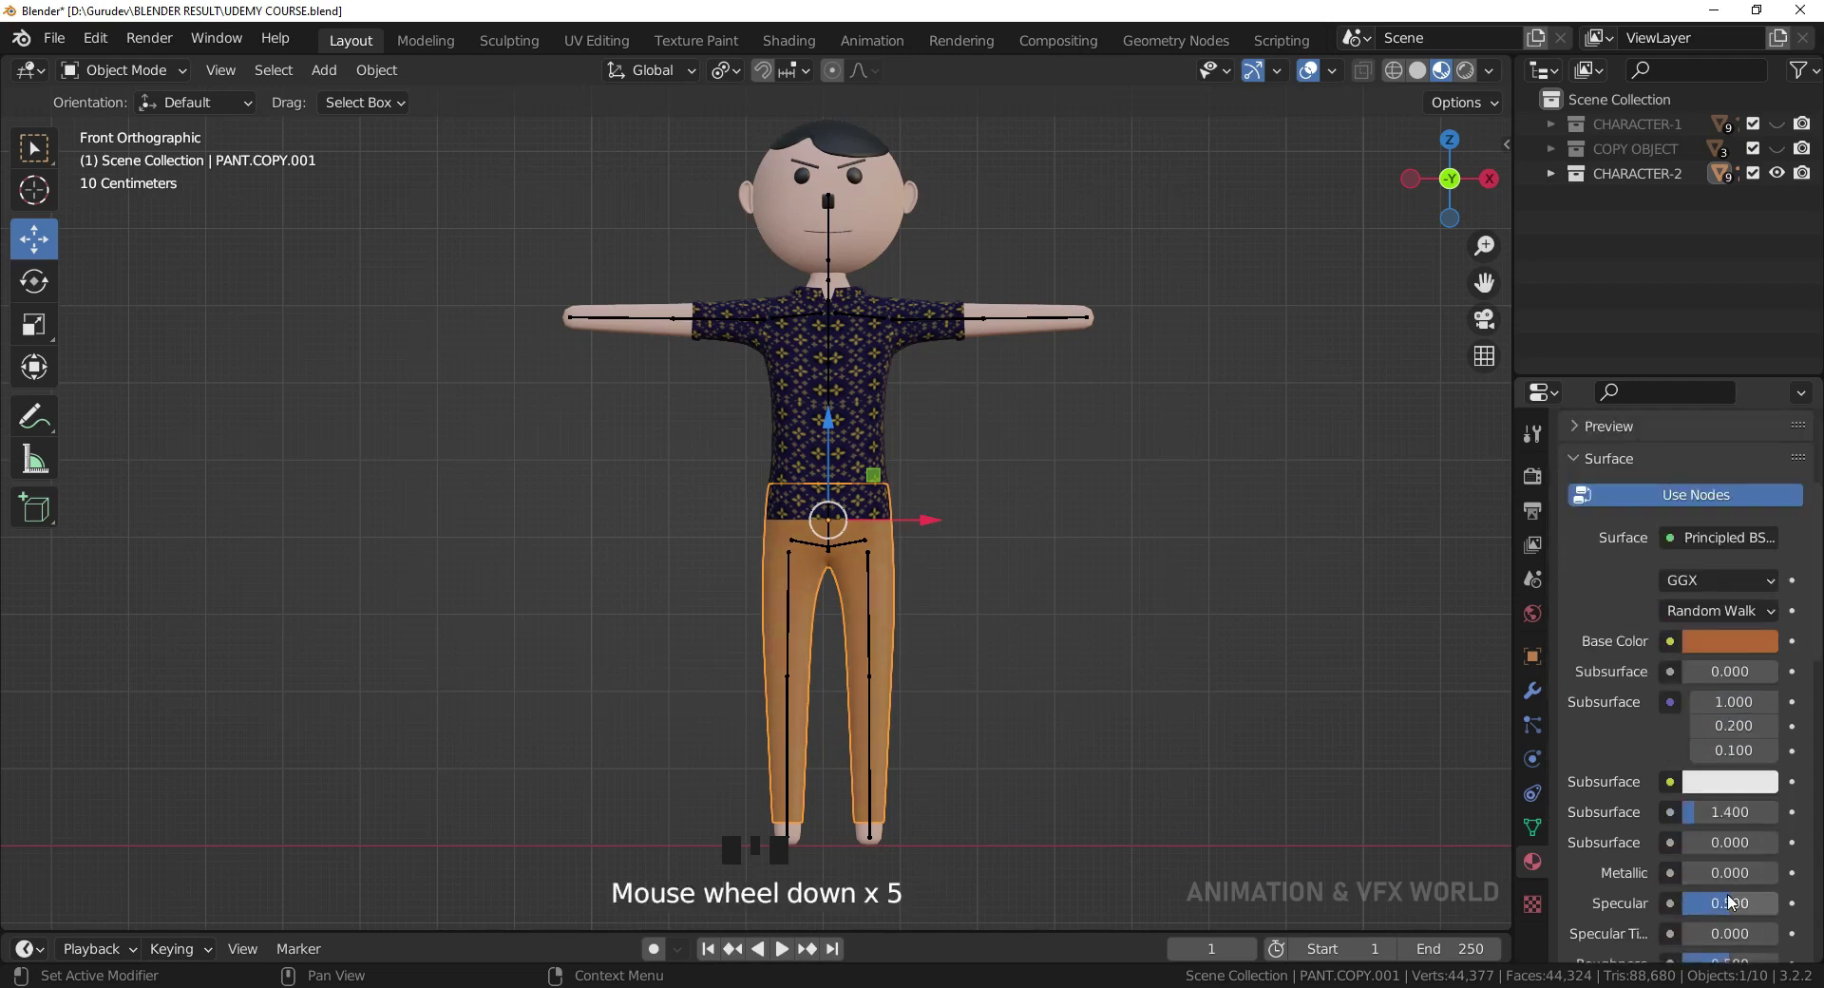
{"action": "scroll", "scroll_direction": "down", "scroll_amount": 3}
{"action": "left_click_drag", "start_coordinate": [1722, 719], "coordinate": [1250, 698]}
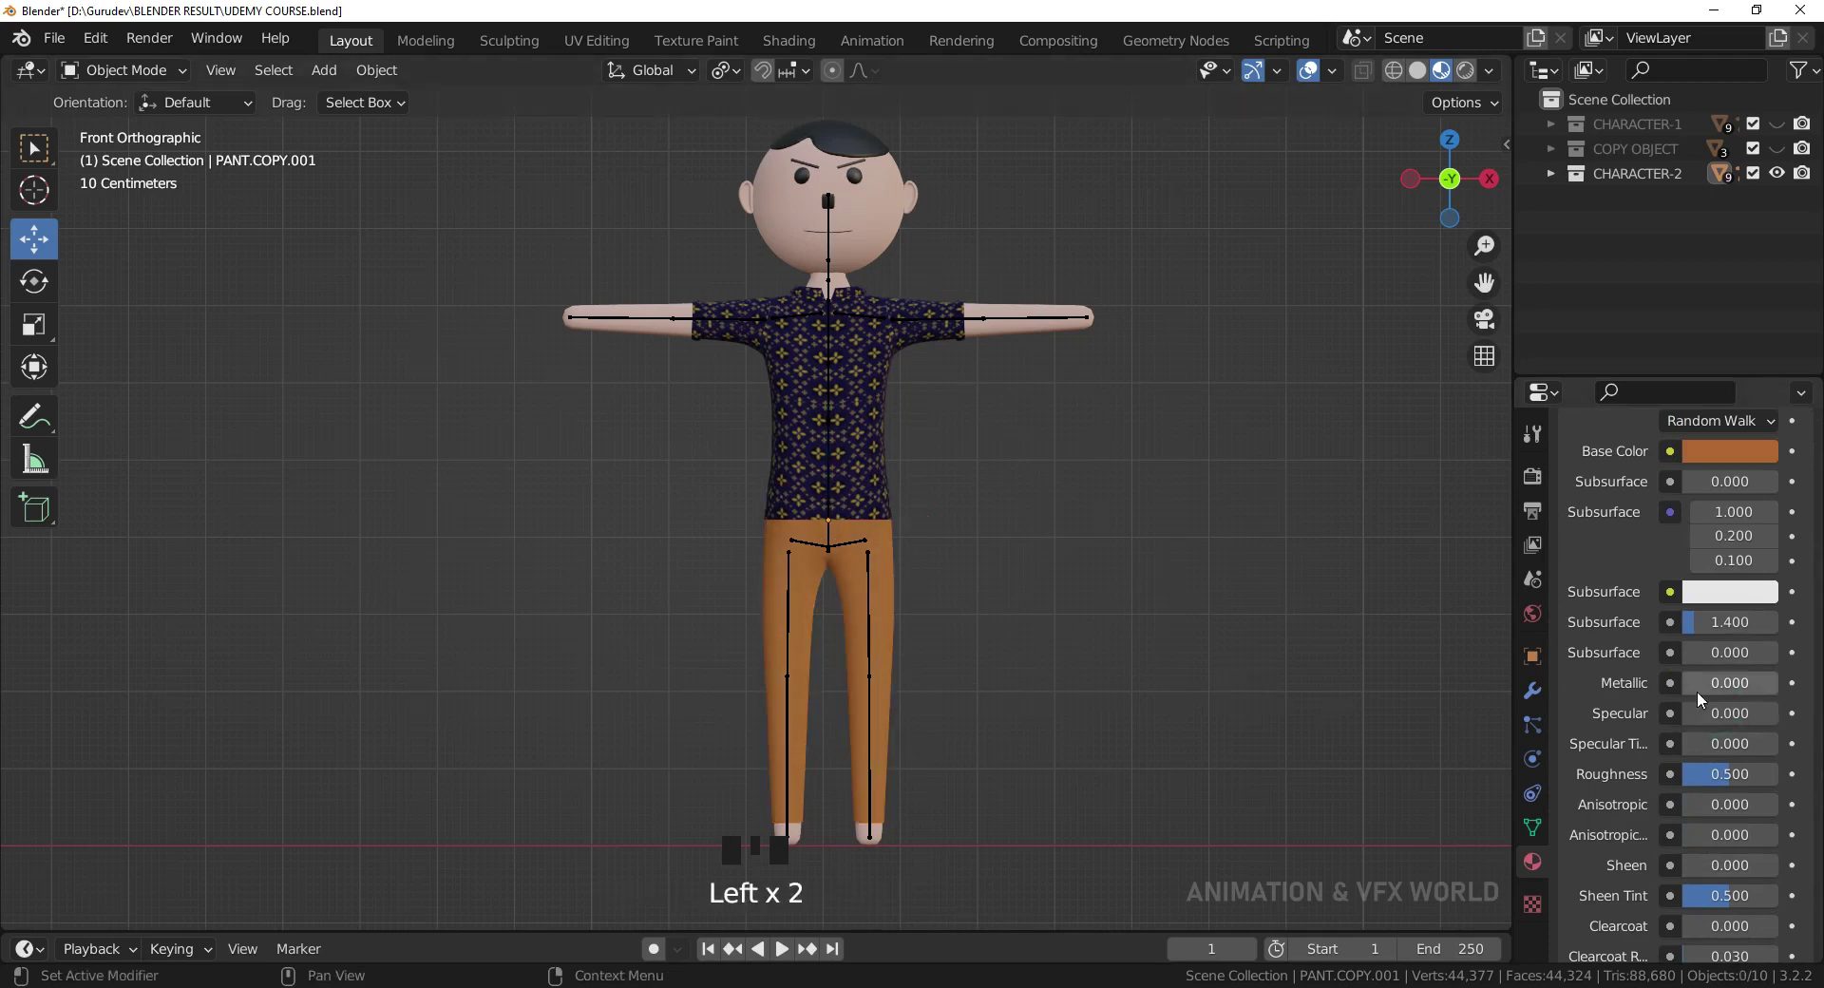
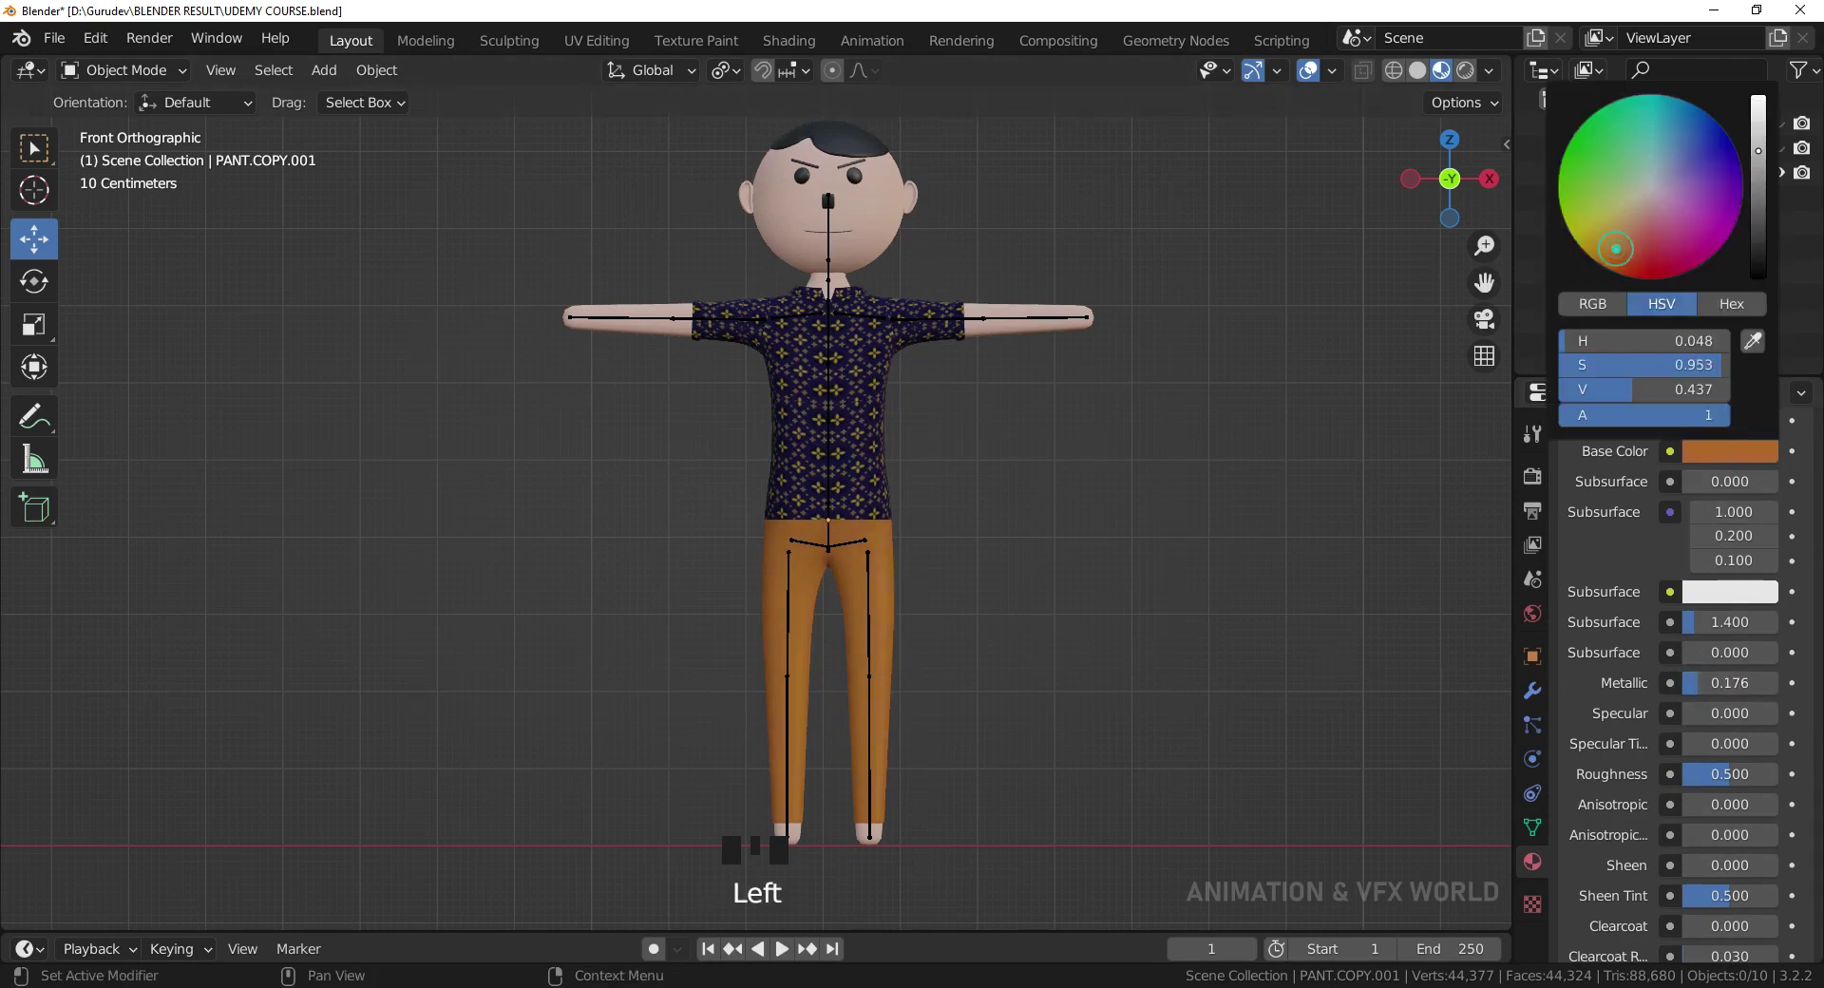
{"action": "left_click", "coordinate": [1137, 588]}
{"action": "scroll", "scroll_direction": "up", "scroll_amount": 3}
{"action": "left_click", "coordinate": [1163, 604]}
{"action": "scroll", "scroll_direction": "down", "scroll_amount": 3}
{"action": "left_click_drag", "start_coordinate": [1158, 521], "coordinate": [1088, 527]}
Zoom out in front view to review both characters side by side.
{"action": "key", "text": "KP_1"}
{"action": "scroll", "scroll_direction": "down", "scroll_amount": 3}
{"action": "left_click_drag", "start_coordinate": [1107, 550], "coordinate": [1176, 555]}
{"action": "scroll", "scroll_direction": "down", "scroll_amount": 3}
{"action": "left_click_drag", "start_coordinate": [1005, 563], "coordinate": [1129, 562]}
{"action": "scroll", "scroll_direction": "up", "scroll_amount": 3}
{"action": "left_click_drag", "start_coordinate": [1182, 542], "coordinate": [1766, 139]}
{"action": "left_click", "coordinate": [1765, 139]}
{"action": "scroll", "scroll_direction": "up", "scroll_amount": 3}
{"action": "left_click_drag", "start_coordinate": [1270, 536], "coordinate": [1177, 554]}
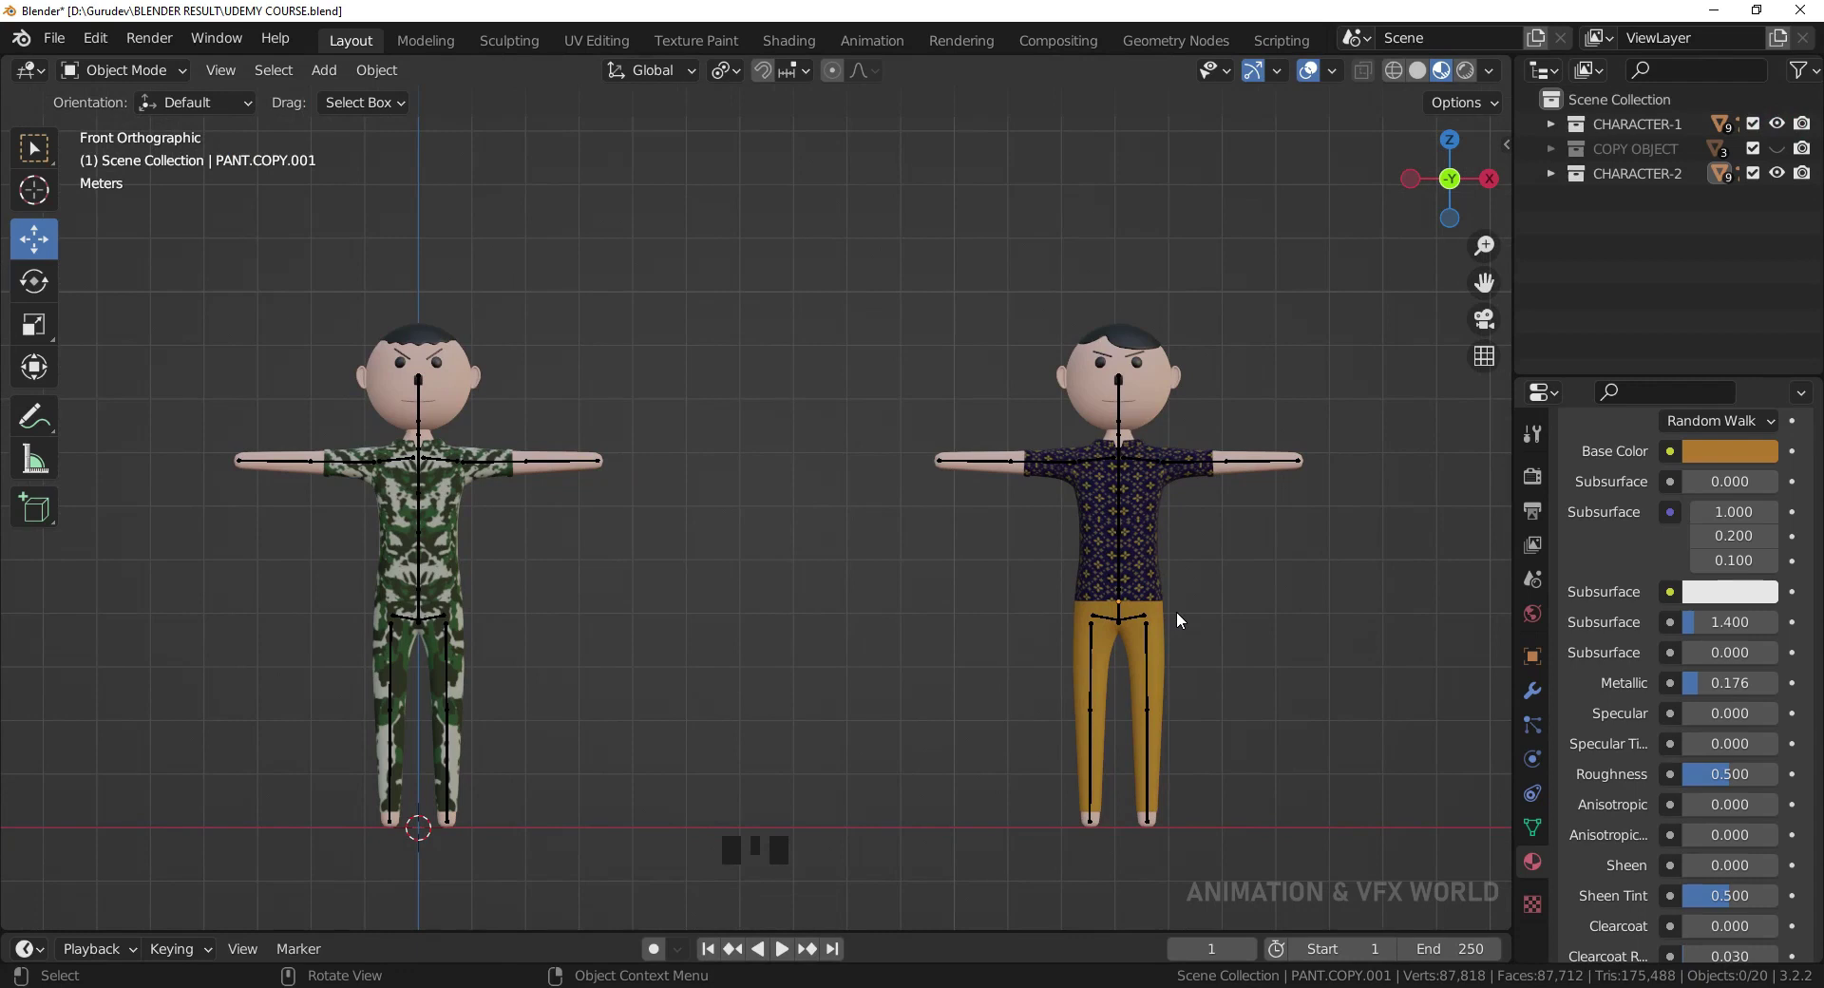
{"action": "scroll", "scroll_direction": "up", "scroll_amount": 3}
{"action": "left_click_drag", "start_coordinate": [1246, 583], "coordinate": [1173, 609]}
Select the second character's head.001 for skin retinting.
{"action": "key", "text": "KP_1"}
{"action": "scroll", "scroll_direction": "down", "scroll_amount": 3}
{"action": "left_click_drag", "start_coordinate": [1253, 602], "coordinate": [1126, 399]}
{"action": "left_click", "coordinate": [1126, 399]}
{"action": "scroll", "scroll_direction": "up", "scroll_amount": 3}
{"action": "scroll", "scroll_direction": "down", "scroll_amount": 3}
Darken head.001's Base Color by lowering Value in the colour wheel.
{"action": "left_click", "coordinate": [1720, 648]}
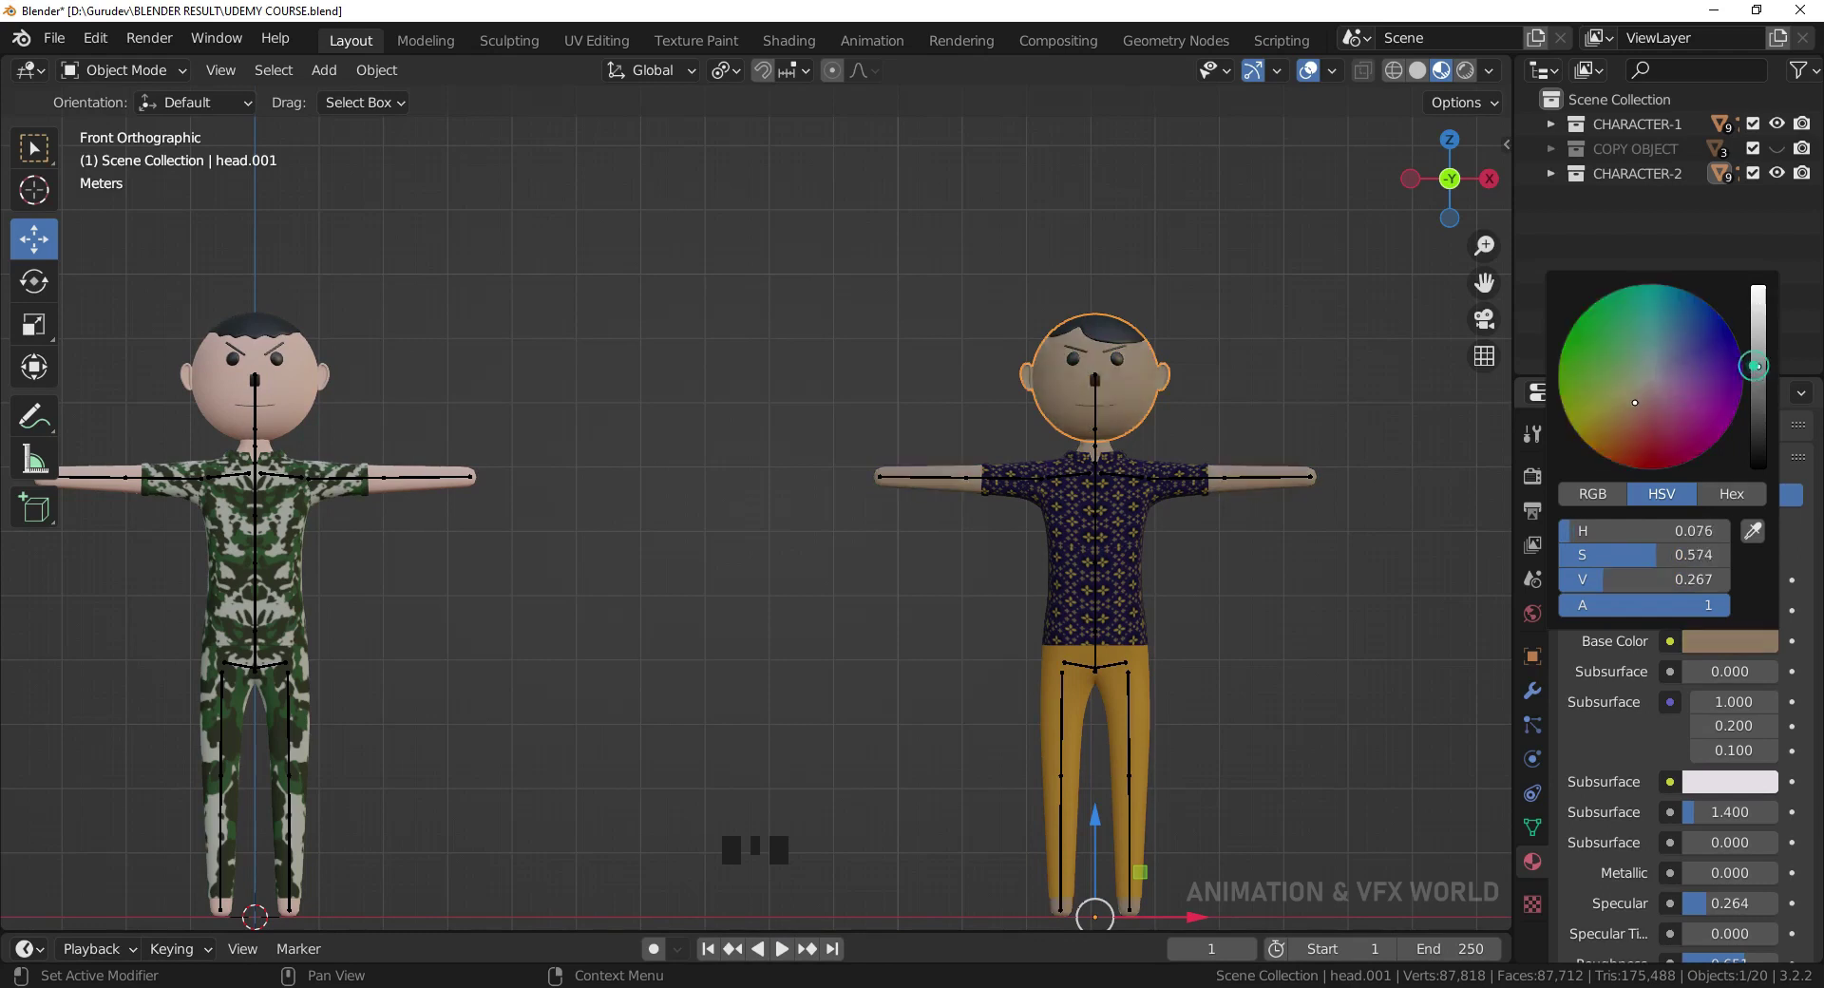
{"action": "left_click", "coordinate": [1302, 657]}
{"action": "scroll", "scroll_direction": "up", "scroll_amount": 3}
{"action": "scroll", "scroll_direction": "down", "scroll_amount": 3}
{"action": "left_click_drag", "start_coordinate": [1228, 631], "coordinate": [1227, 608]}
{"action": "scroll", "scroll_direction": "up", "scroll_amount": 3}
{"action": "middle_click", "coordinate": [1218, 615]}
{"action": "left_click", "coordinate": [1749, 644]}
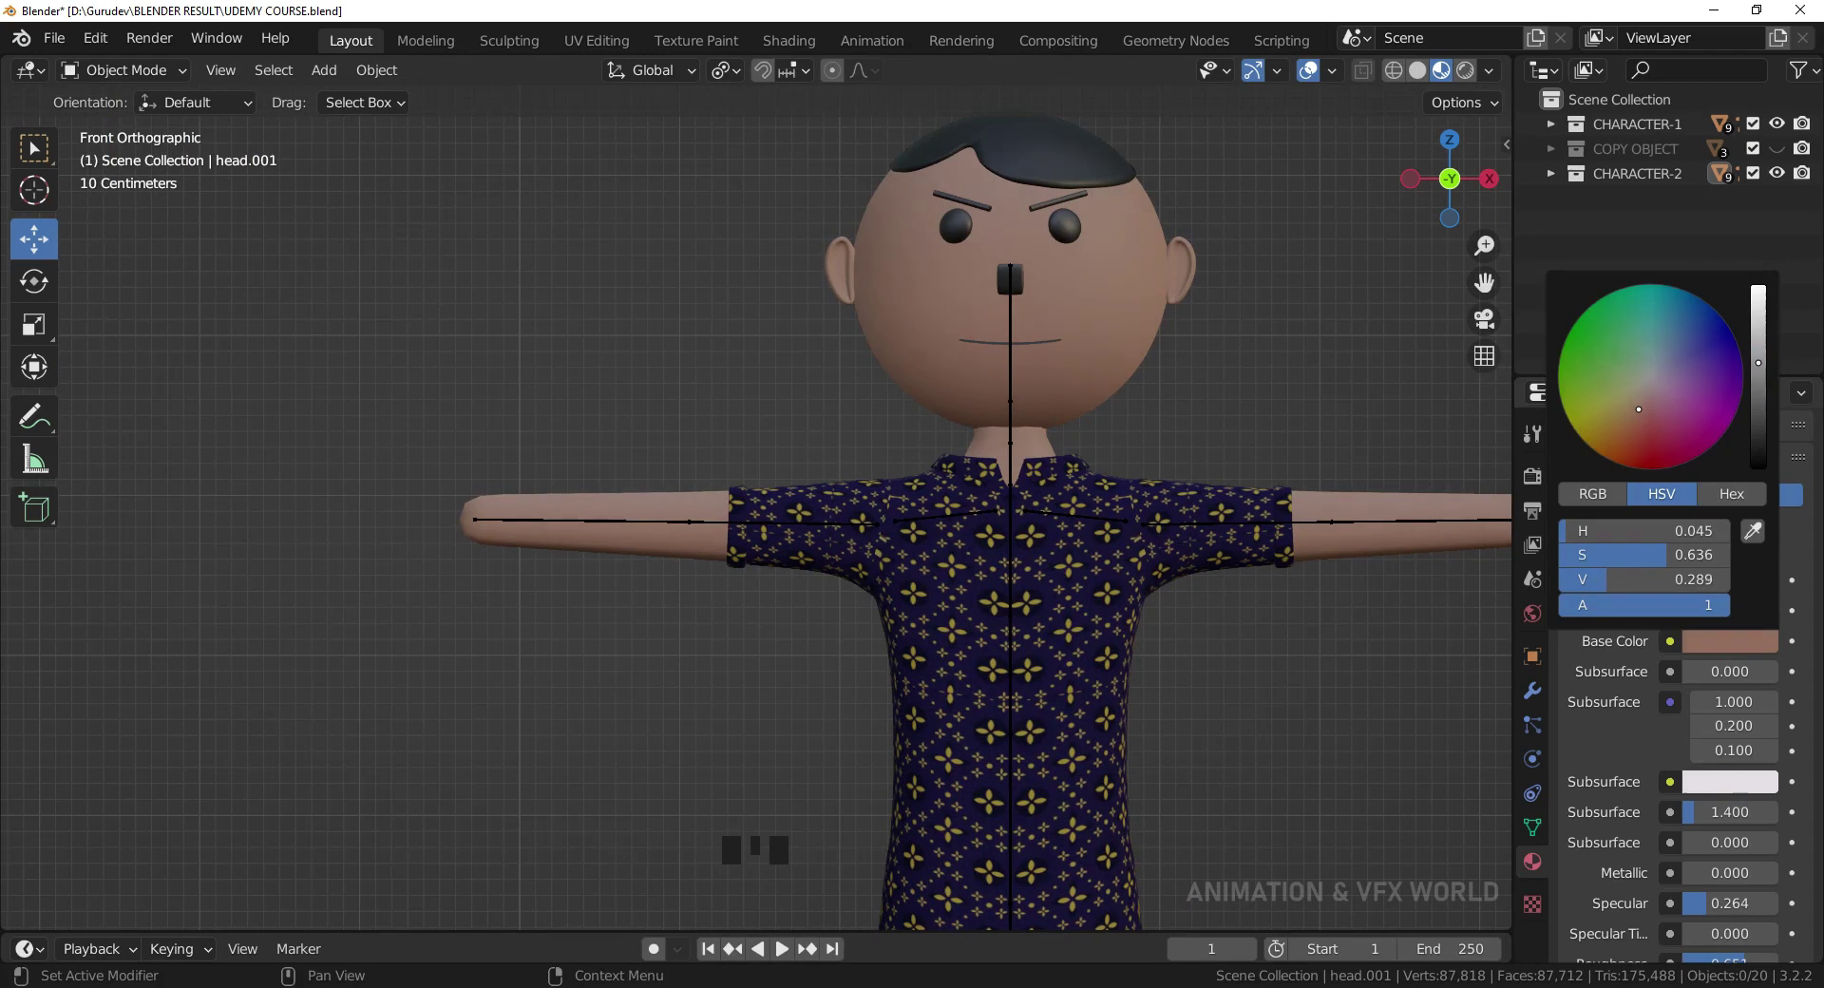
Raise Saturation for a warmer tanned brown and compare against the paler original.
{"action": "left_click", "coordinate": [1322, 340]}
{"action": "scroll", "scroll_direction": "down", "scroll_amount": 3}
{"action": "left_click_drag", "start_coordinate": [993, 598], "coordinate": [355, 565]}
{"action": "scroll", "scroll_direction": "down", "scroll_amount": 3}
{"action": "left_click_drag", "start_coordinate": [511, 608], "coordinate": [1748, 645]}
{"action": "left_click", "coordinate": [1747, 645]}
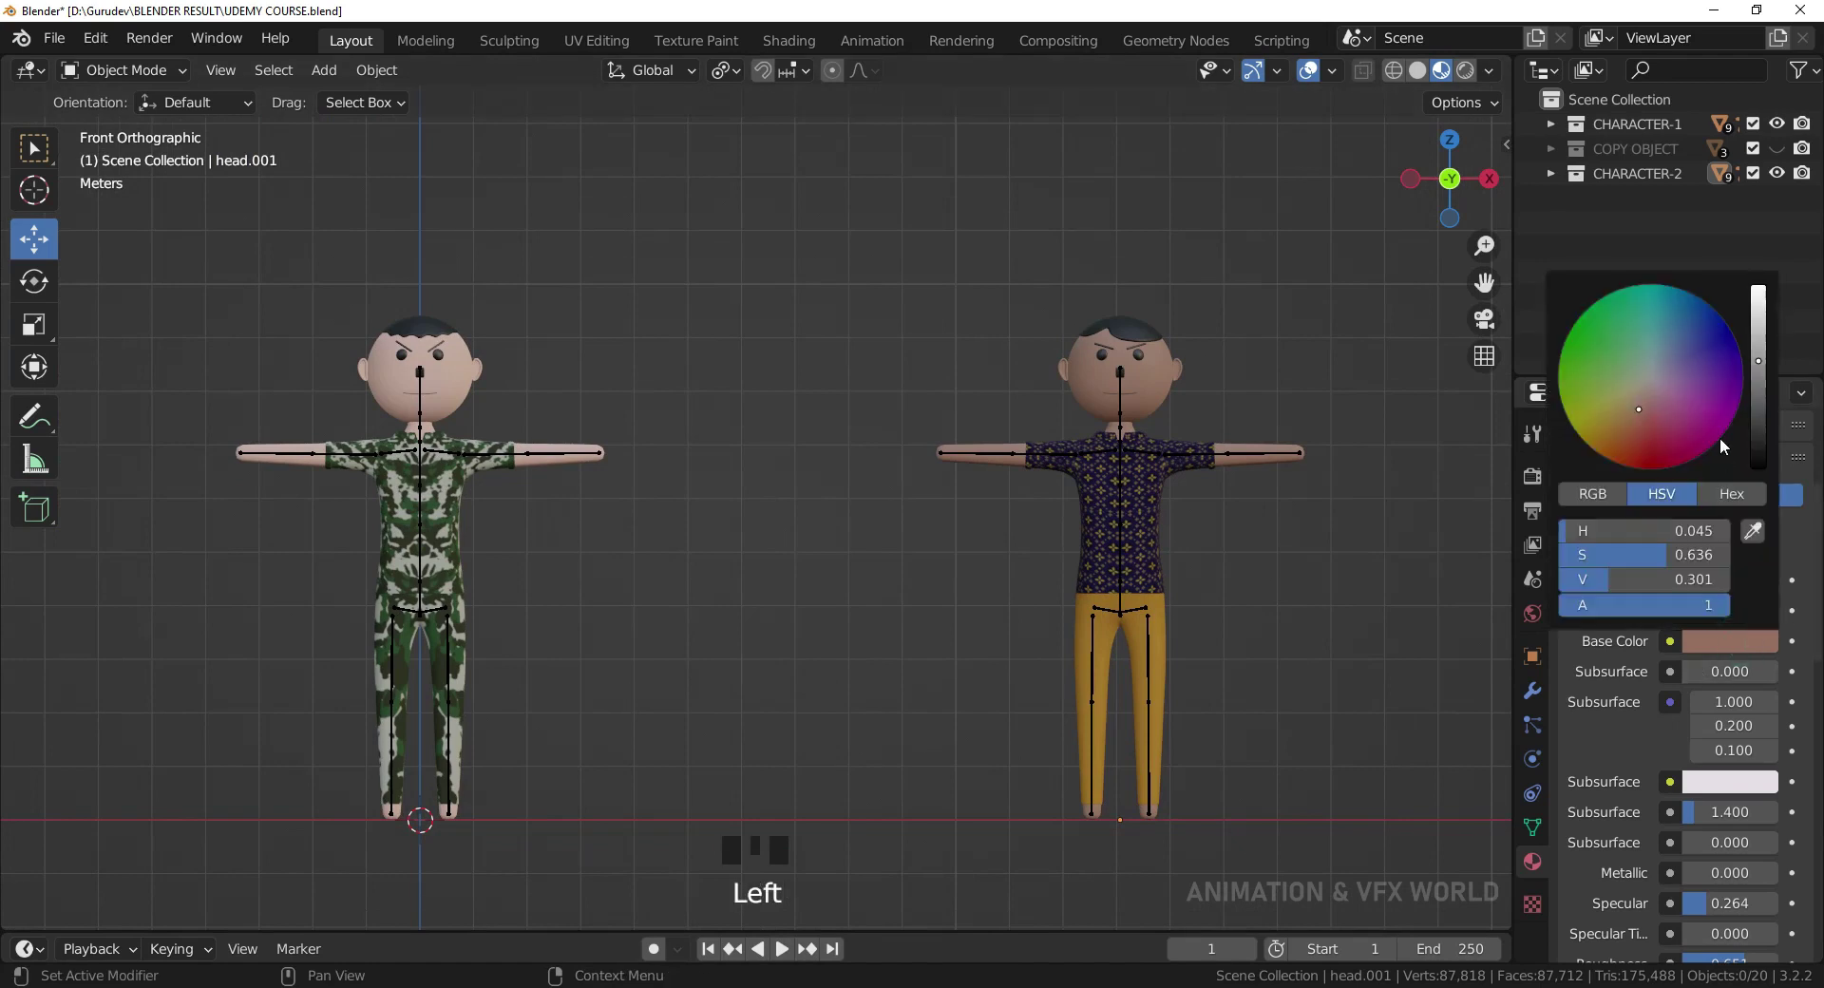
{"action": "scroll", "scroll_direction": "up", "scroll_amount": 3}
{"action": "left_click_drag", "start_coordinate": [556, 482], "coordinate": [1703, 556]}
{"action": "scroll", "scroll_direction": "up", "scroll_amount": 3}
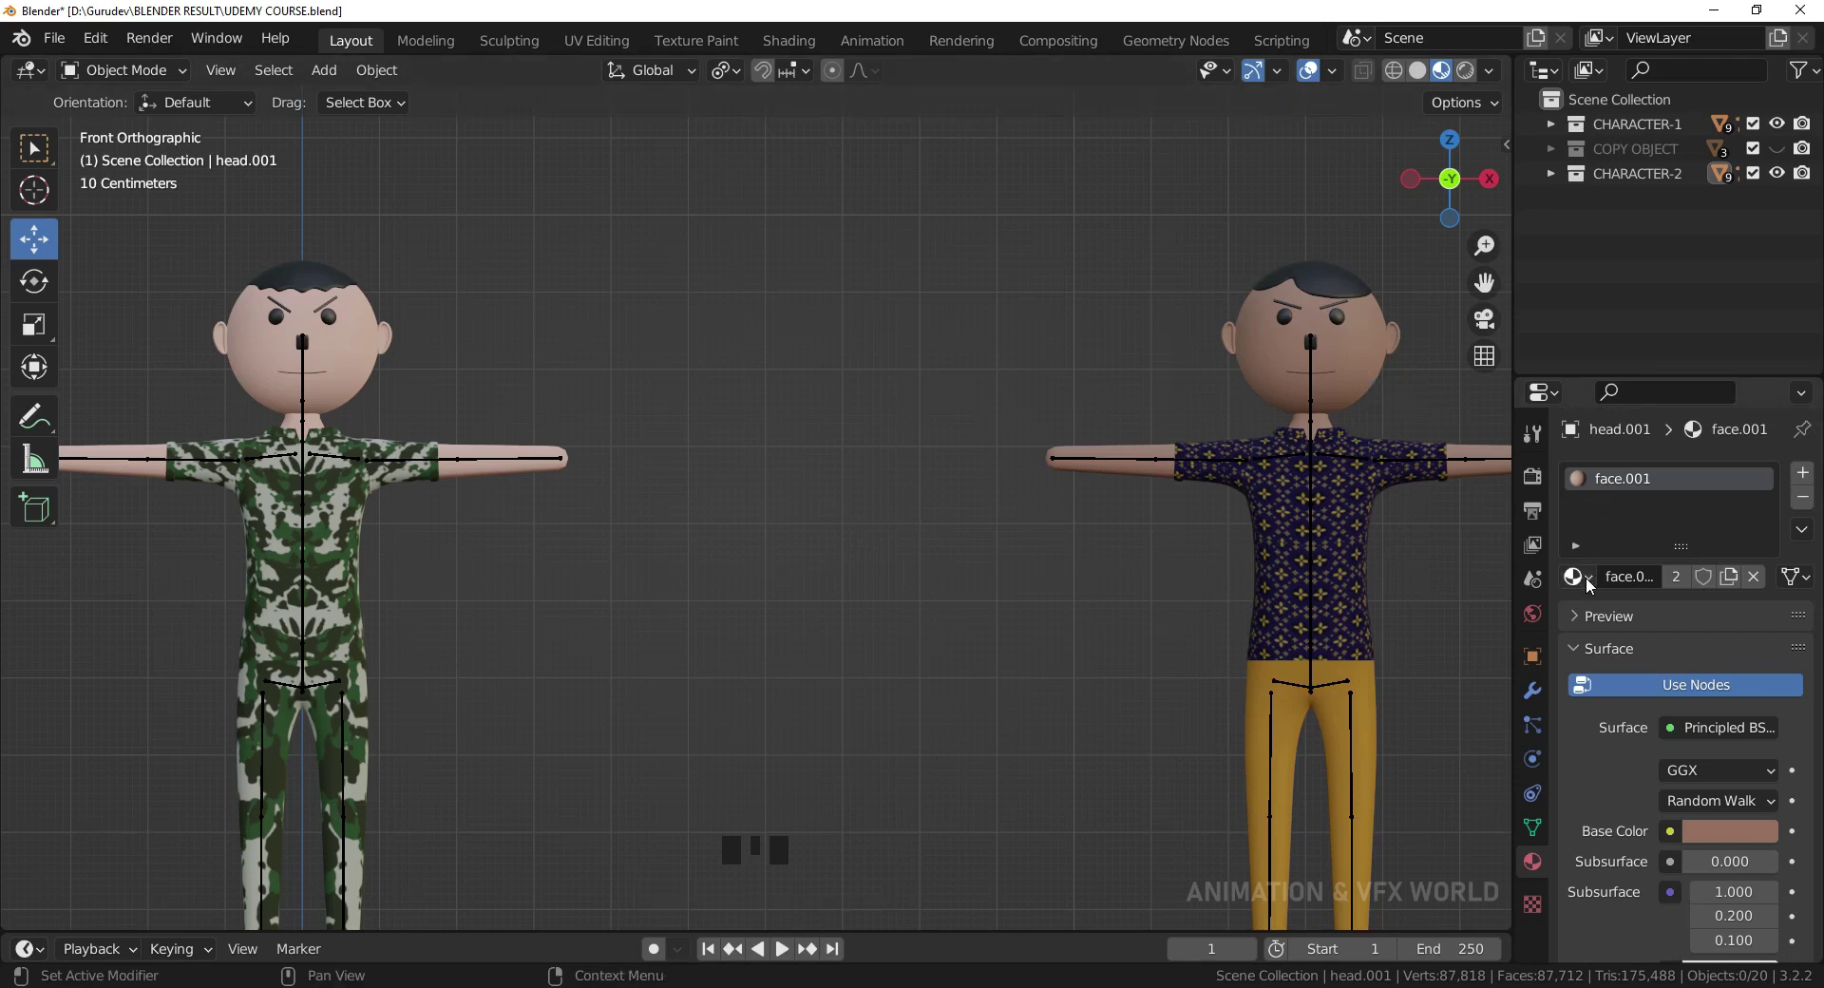
Reassign head.001 and body.copy.001 from face.001 to the original face material.
{"action": "left_click_drag", "start_coordinate": [1593, 588], "coordinate": [1222, 577]}
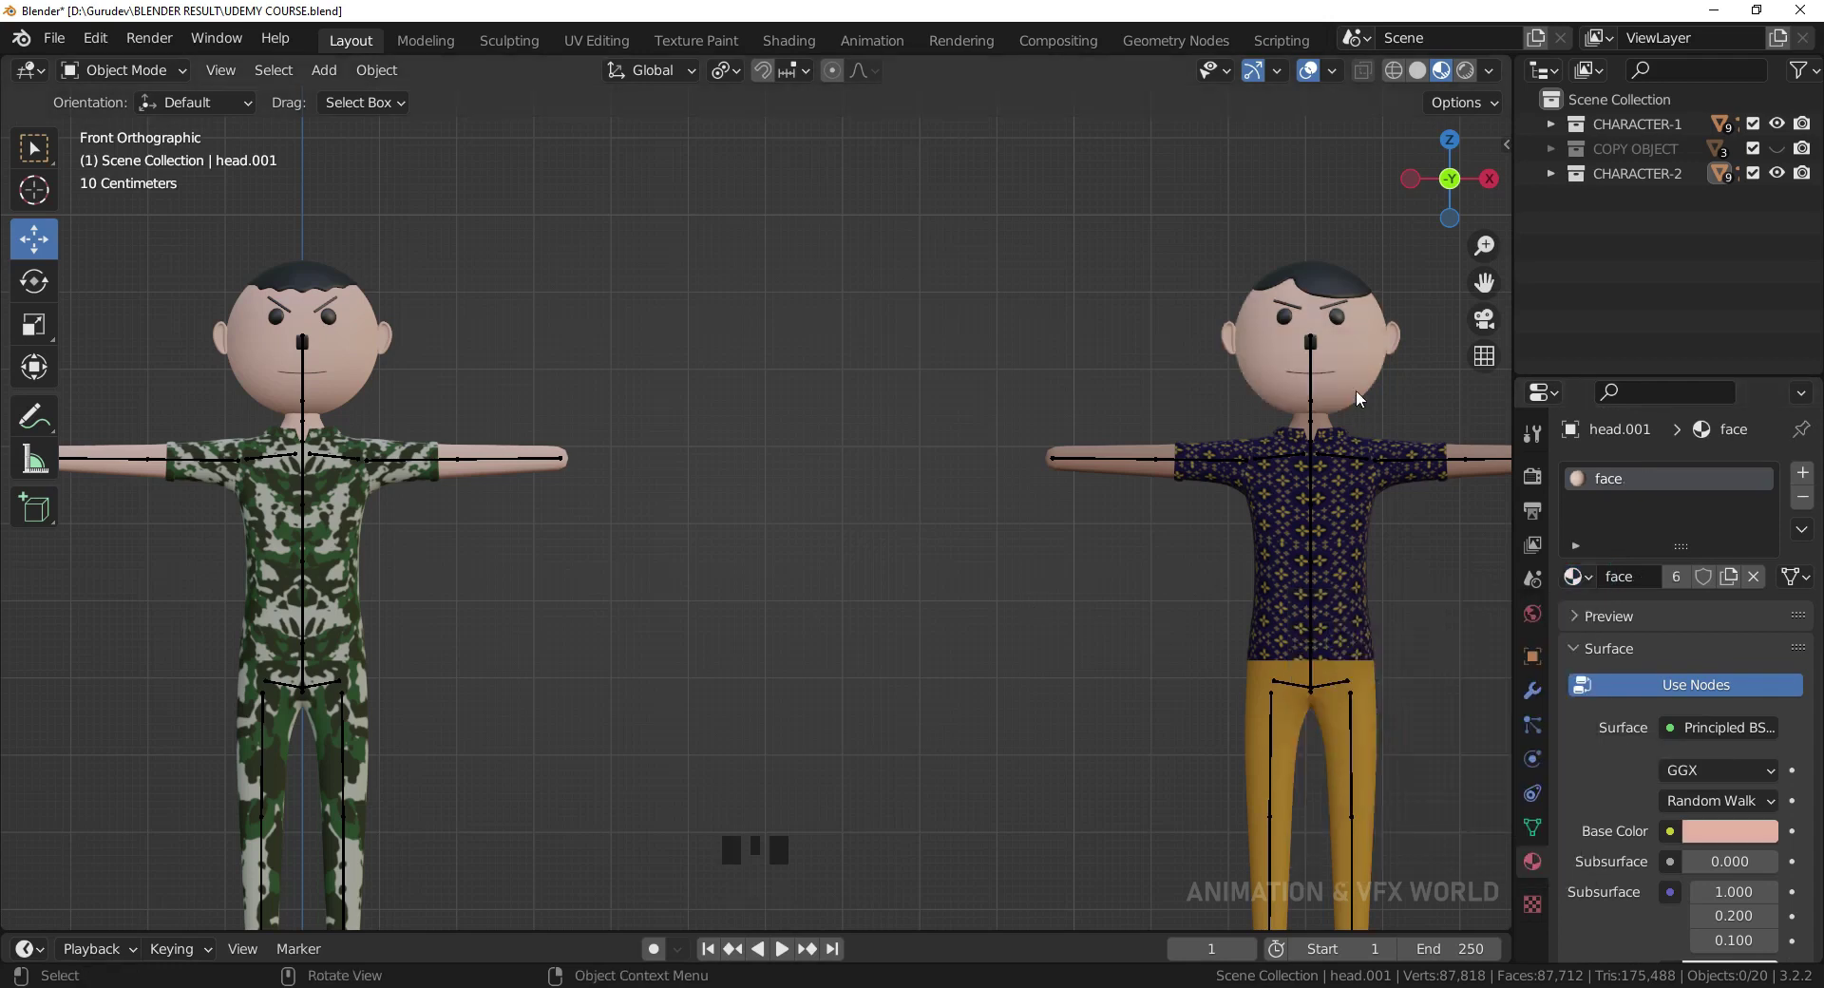
{"action": "left_click", "coordinate": [1381, 702]}
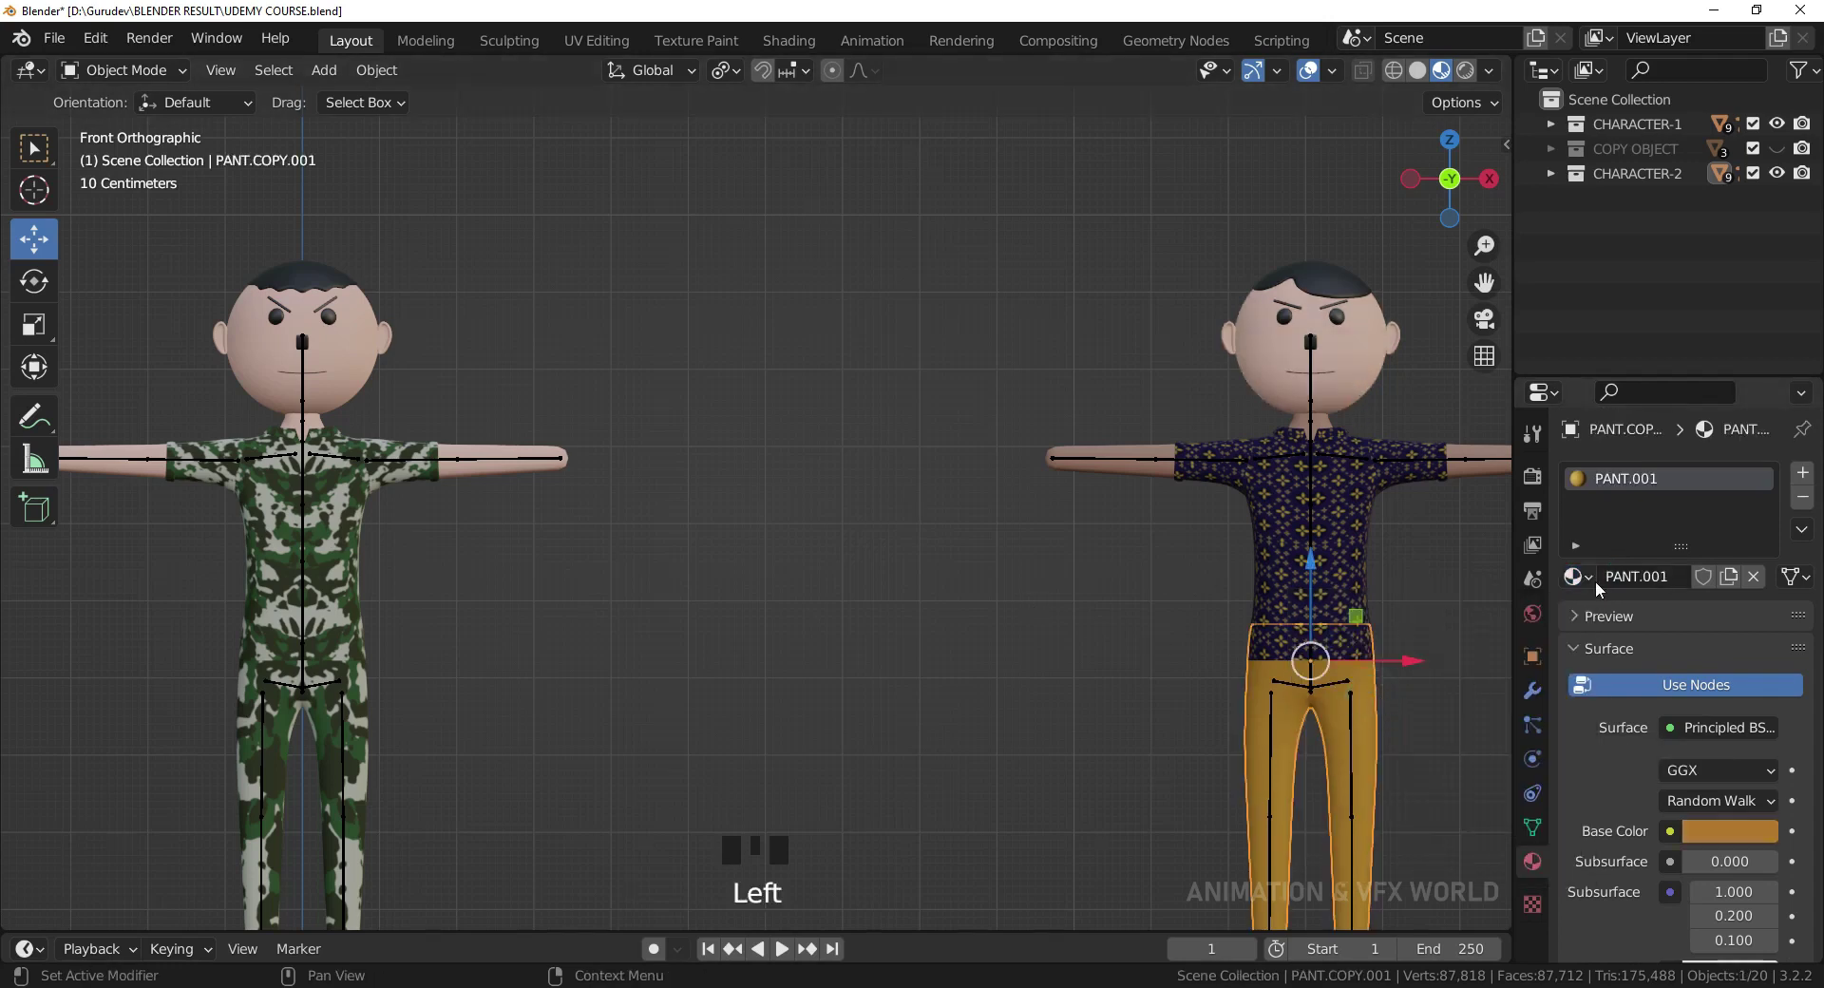
{"action": "left_click", "coordinate": [1491, 481]}
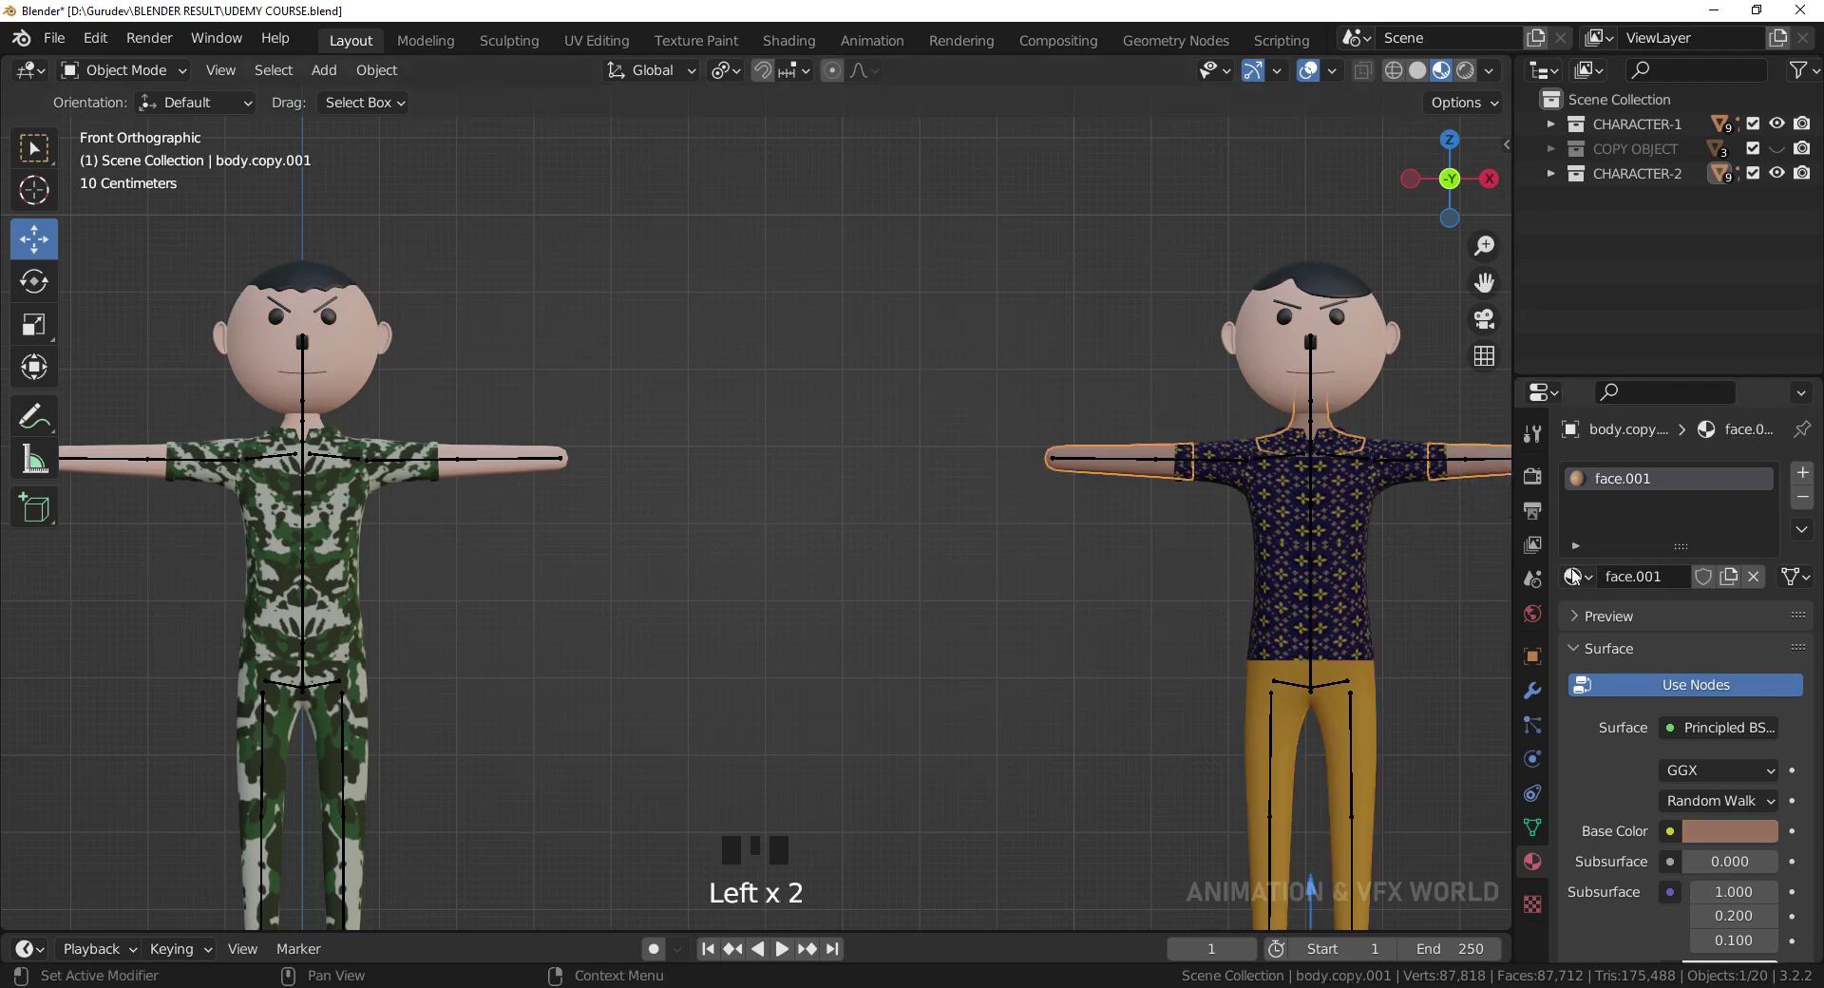
{"action": "left_click_drag", "start_coordinate": [1598, 587], "coordinate": [1069, 625]}
Orbit and zoom to check the matching pale pink skin on both characters.
{"action": "scroll", "scroll_direction": "down", "scroll_amount": 3}
{"action": "middle_click", "coordinate": [1265, 464]}
{"action": "scroll", "scroll_direction": "down", "scroll_amount": 3}
{"action": "left_click_drag", "start_coordinate": [1251, 495], "coordinate": [1292, 473]}
{"action": "scroll", "scroll_direction": "up", "scroll_amount": 3}
{"action": "left_click_drag", "start_coordinate": [1289, 469], "coordinate": [1279, 510]}
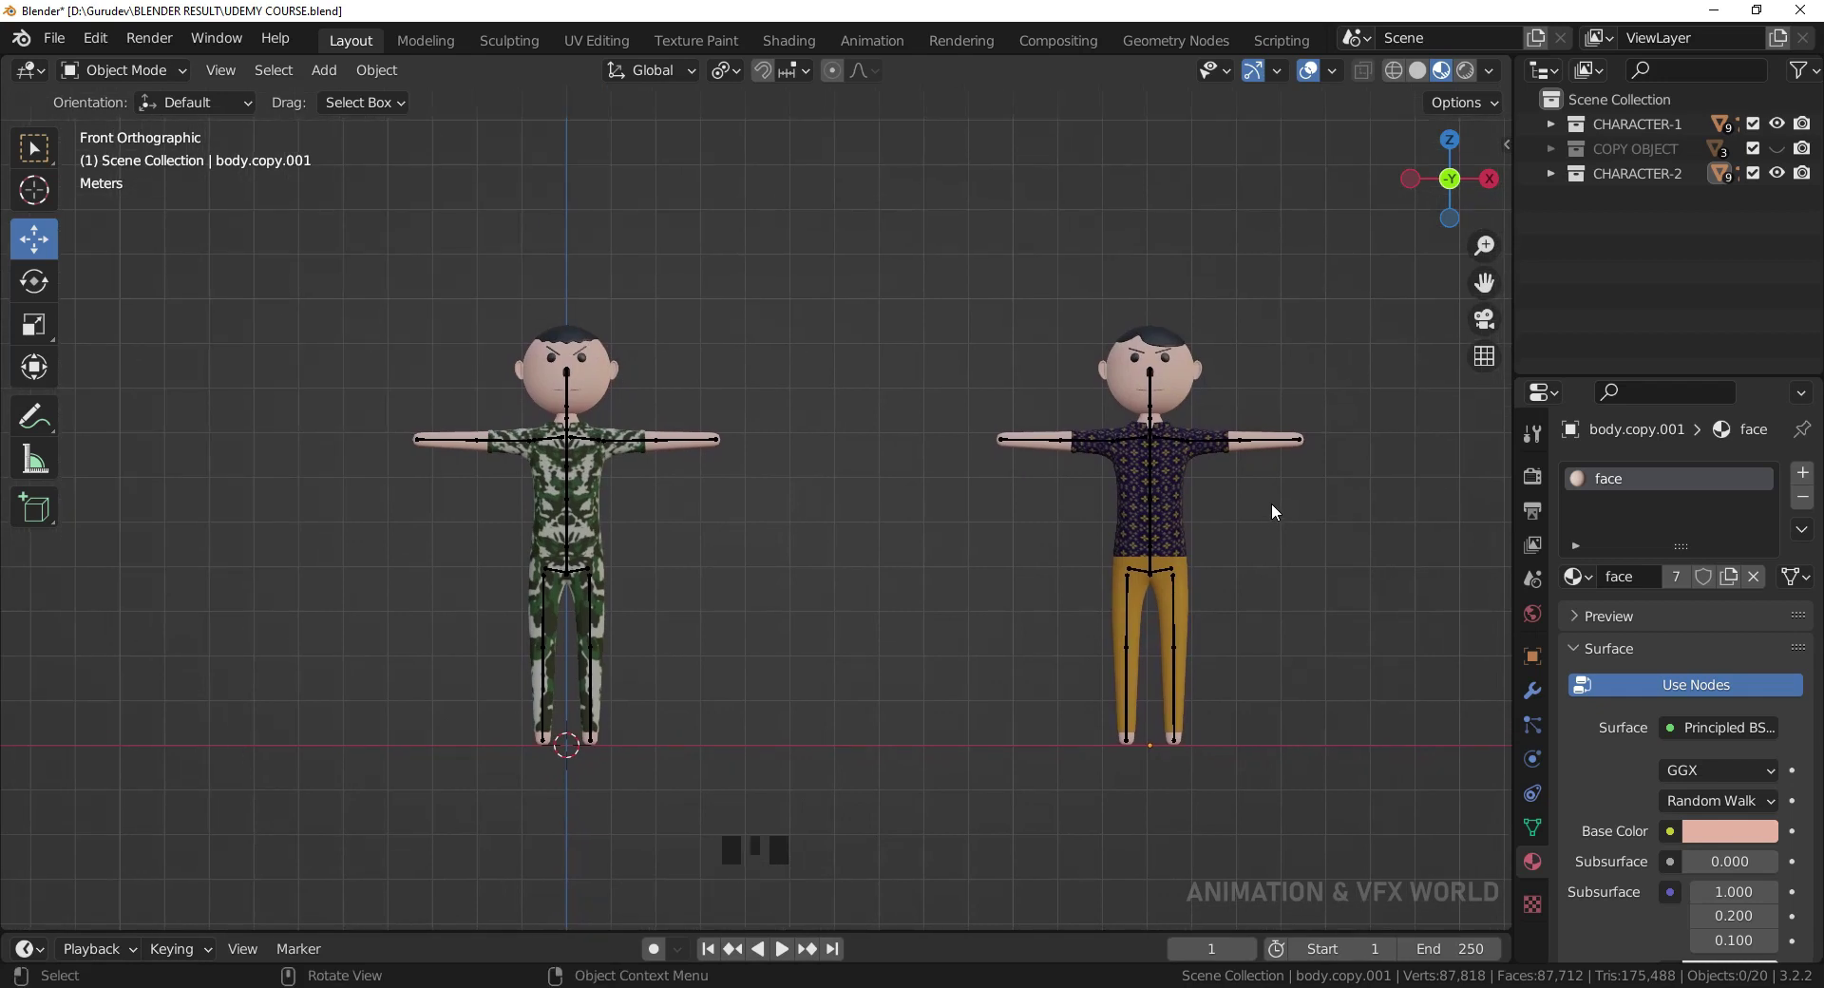